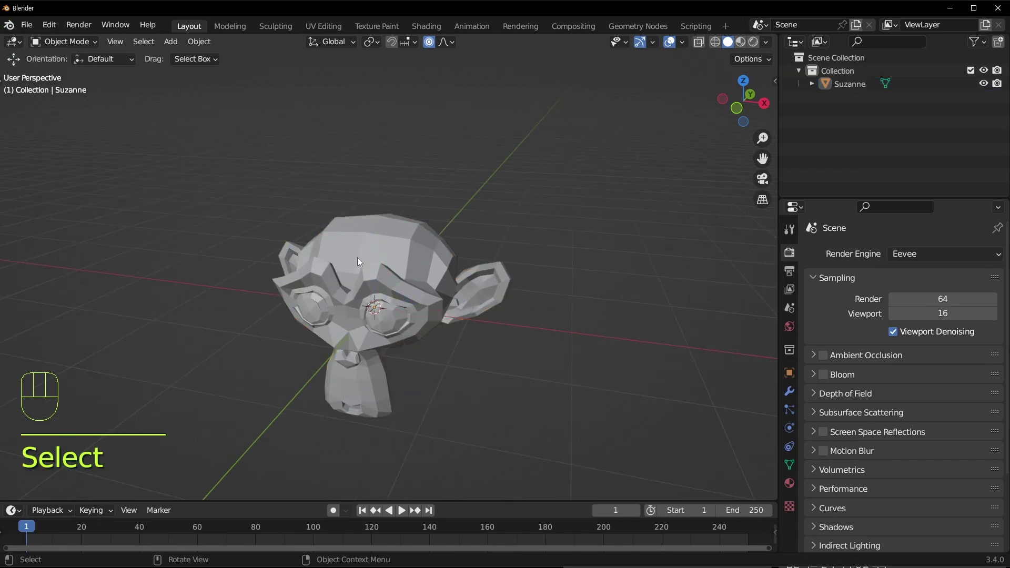
# Select Suzanne and toggle mesh objects hidden then visible again in the object-type filter
pyautogui.click(421, 297)
pyautogui.click(536, 275)
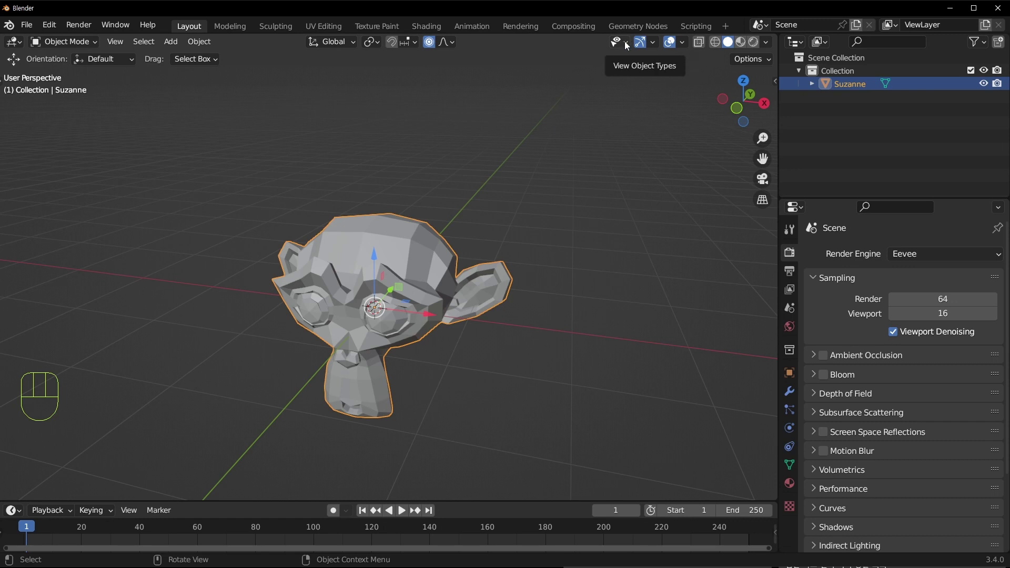
pyautogui.moveTo(630, 46); pyautogui.dragTo(404, 215)
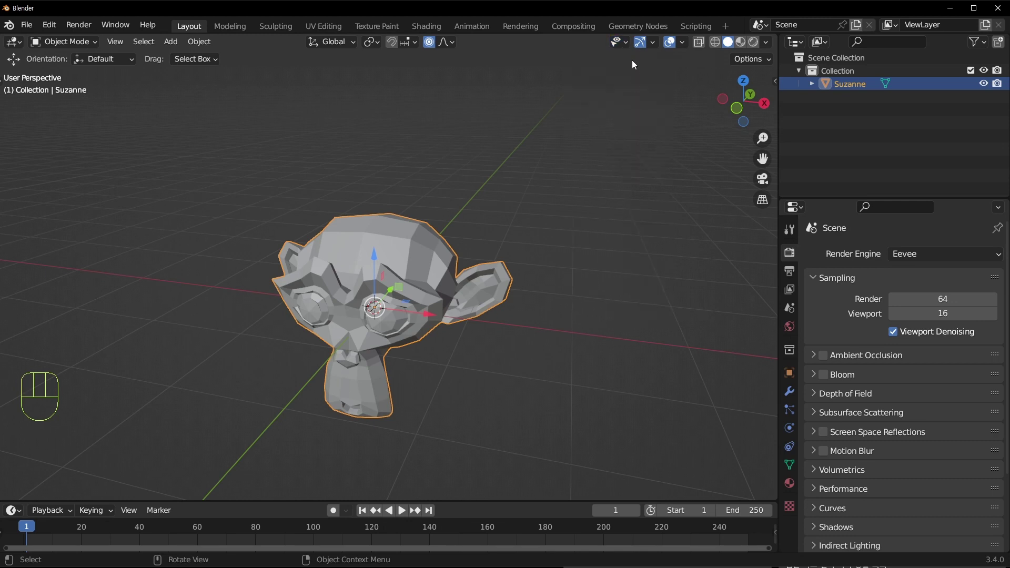
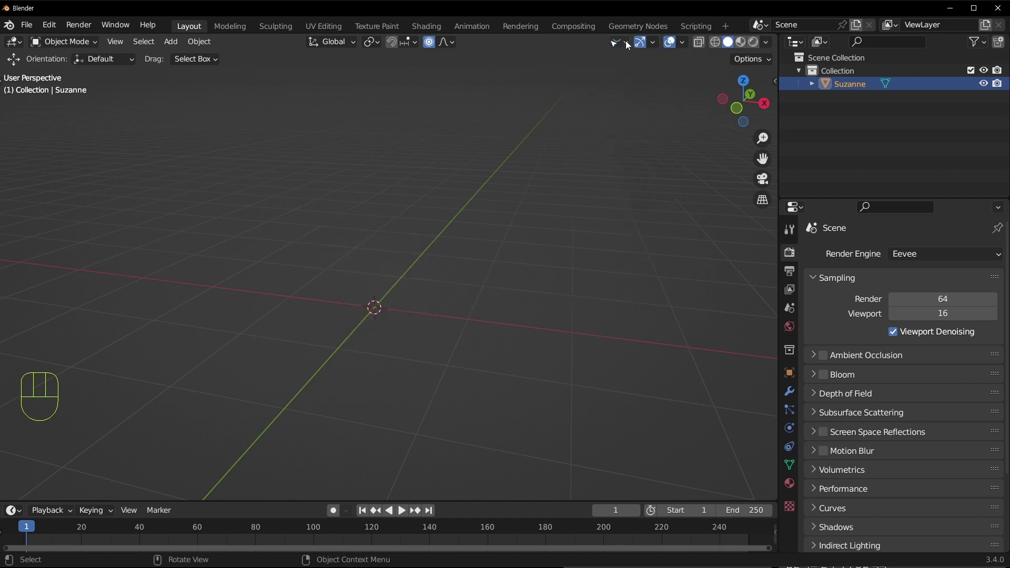
pyautogui.moveTo(630, 61); pyautogui.dragTo(736, 103)
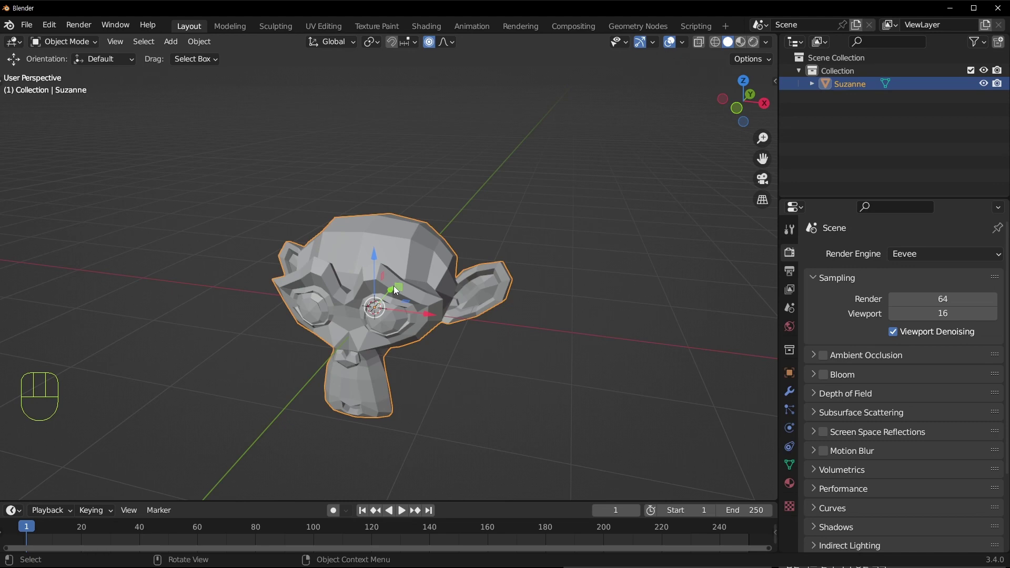
pyautogui.moveTo(380, 294); pyautogui.dragTo(346, 306)
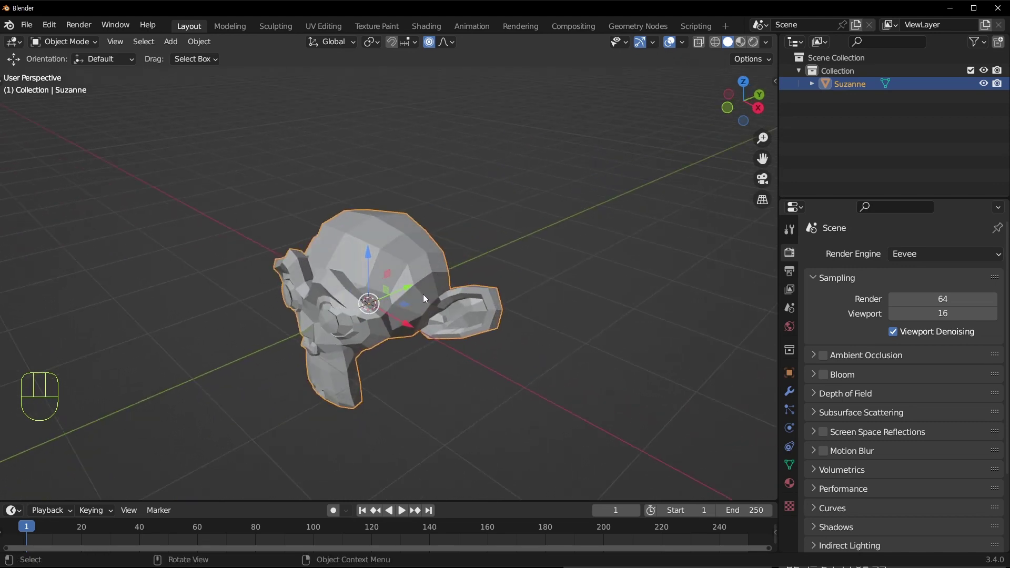
pyautogui.moveTo(390, 299); pyautogui.dragTo(436, 299)
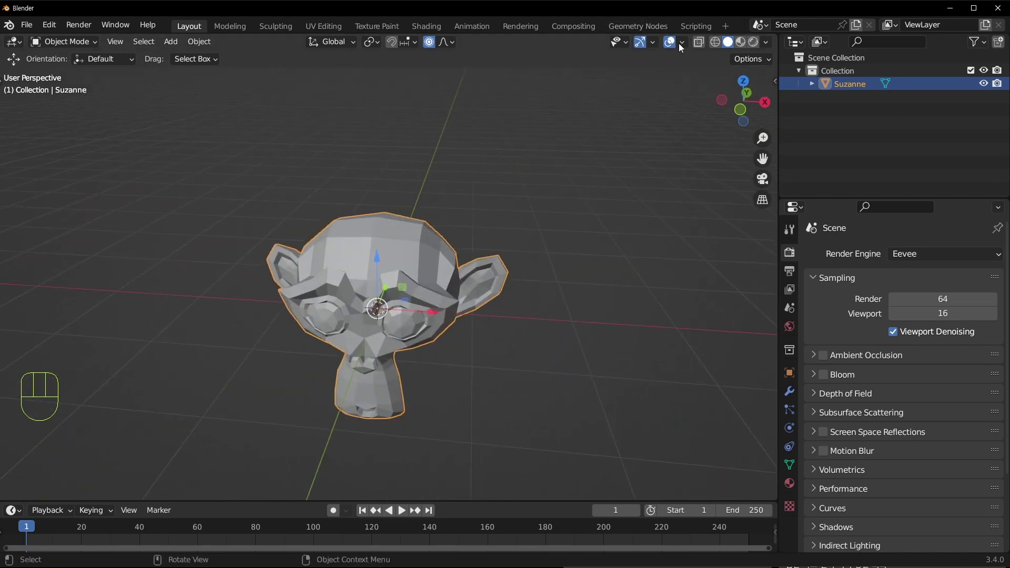
# Enable the Statistics overlay and select Suzanne to show its 507 vertices and 968 triangles
pyautogui.moveTo(655, 42); pyautogui.dragTo(637, 126)
pyautogui.moveTo(655, 42); pyautogui.dragTo(507, 116)
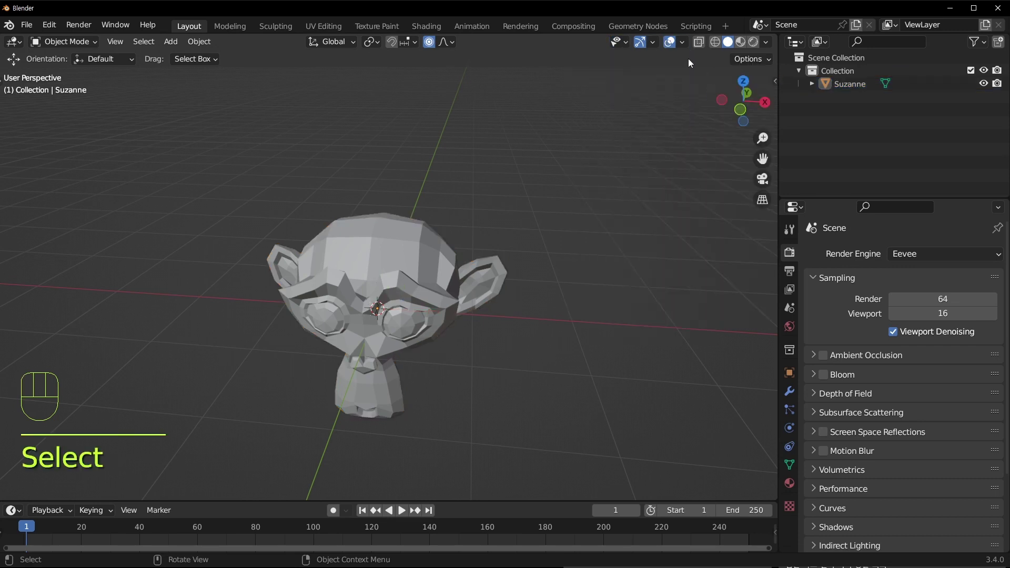
pyautogui.click(683, 42)
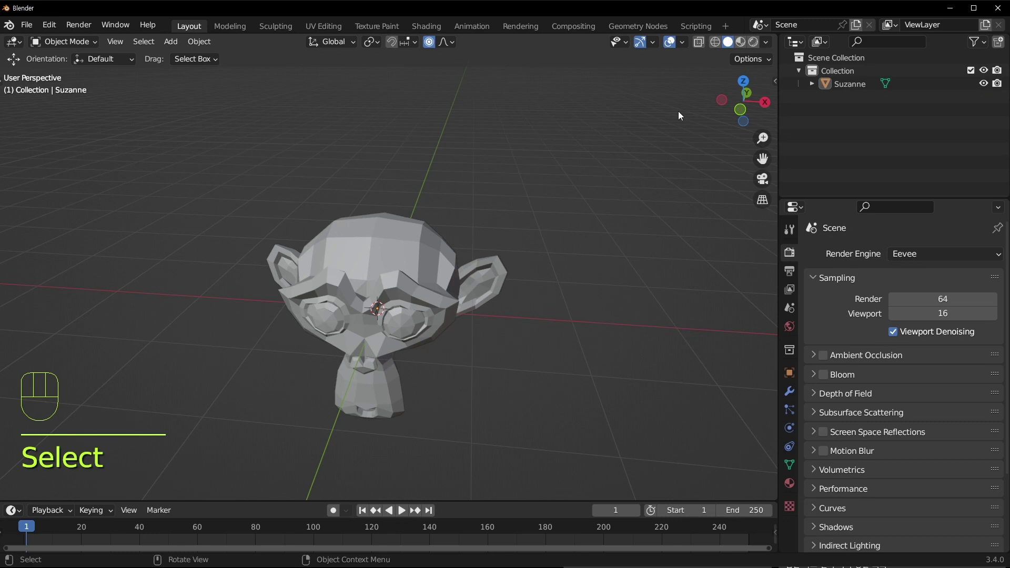
pyautogui.moveTo(684, 42); pyautogui.dragTo(550, 194)
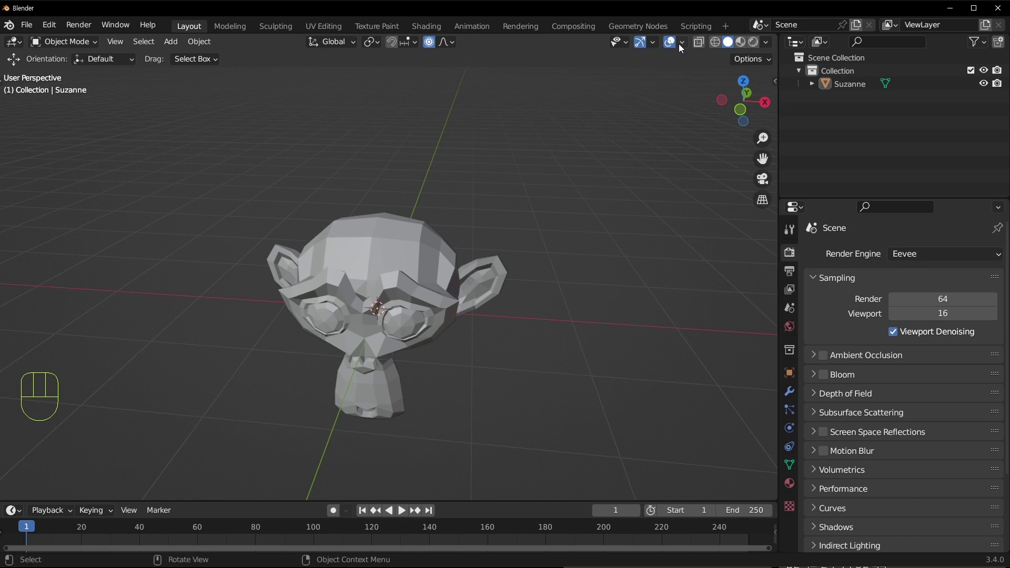
pyautogui.moveTo(687, 43); pyautogui.dragTo(132, 145)
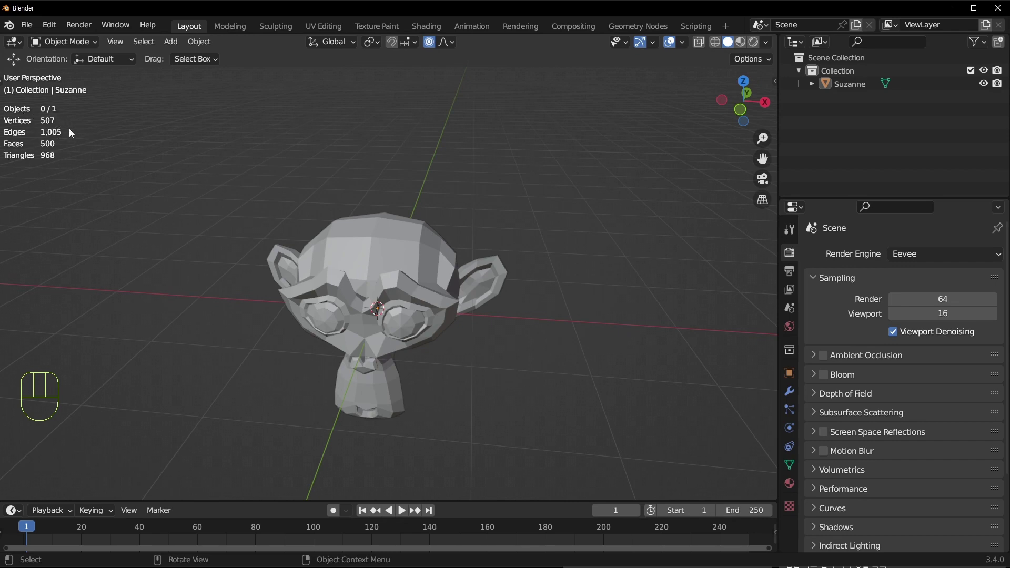
pyautogui.moveTo(689, 44); pyautogui.dragTo(406, 270)
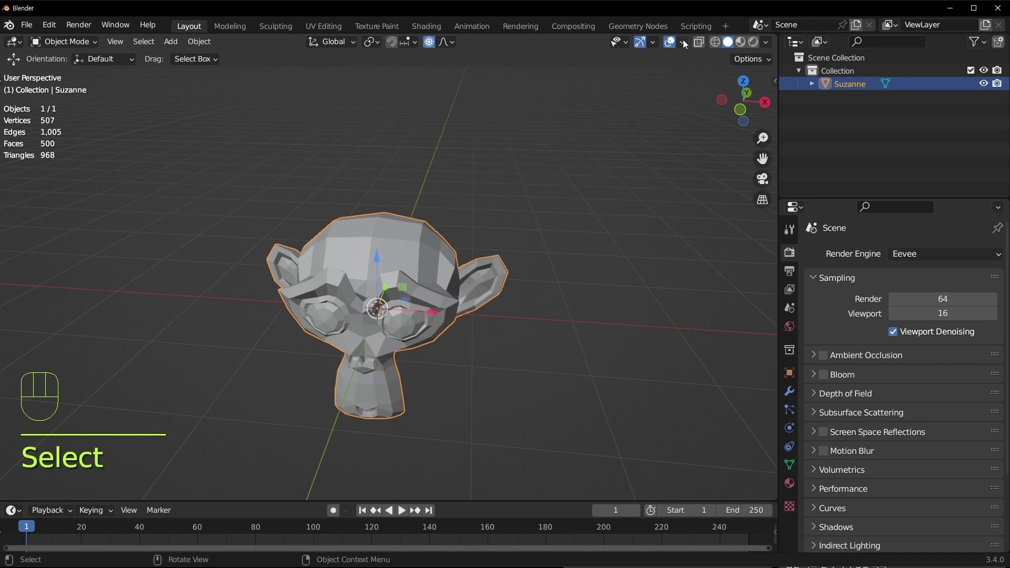
# Adjust viewport overlay options and turn on X-Ray see-through display
pyautogui.moveTo(688, 44); pyautogui.dragTo(454, 306)
pyautogui.middleClick(427, 311)
pyautogui.click(634, 193)
pyautogui.moveTo(686, 42); pyautogui.dragTo(524, 108)
pyautogui.middleClick(506, 167)
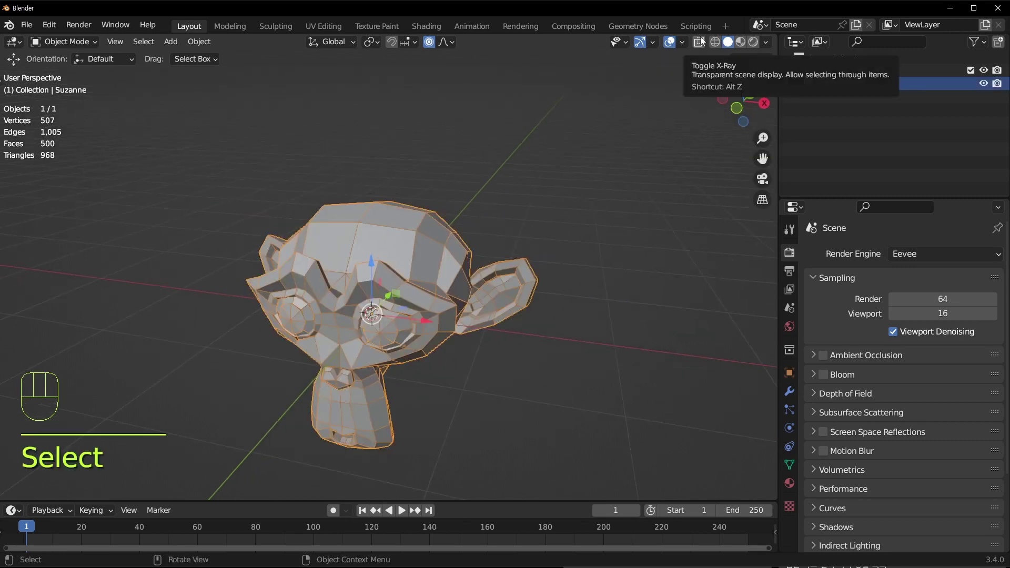
pyautogui.click(508, 347)
pyautogui.click(413, 264)
pyautogui.moveTo(452, 309); pyautogui.dragTo(437, 311)
# Try duplicating and moving Suzanne, undoing each change to keep a single head
pyautogui.press('shift+d')
pyautogui.press('s')
pyautogui.press('ctrl+z')
pyautogui.press('o')
pyautogui.press('s')
pyautogui.moveTo(564, 272); pyautogui.dragTo(589, 248)
pyautogui.moveTo(512, 214); pyautogui.dragTo(507, 243)
pyautogui.click(462, 277)
pyautogui.press('g')
pyautogui.press('ctrl+z')
pyautogui.click(707, 41)
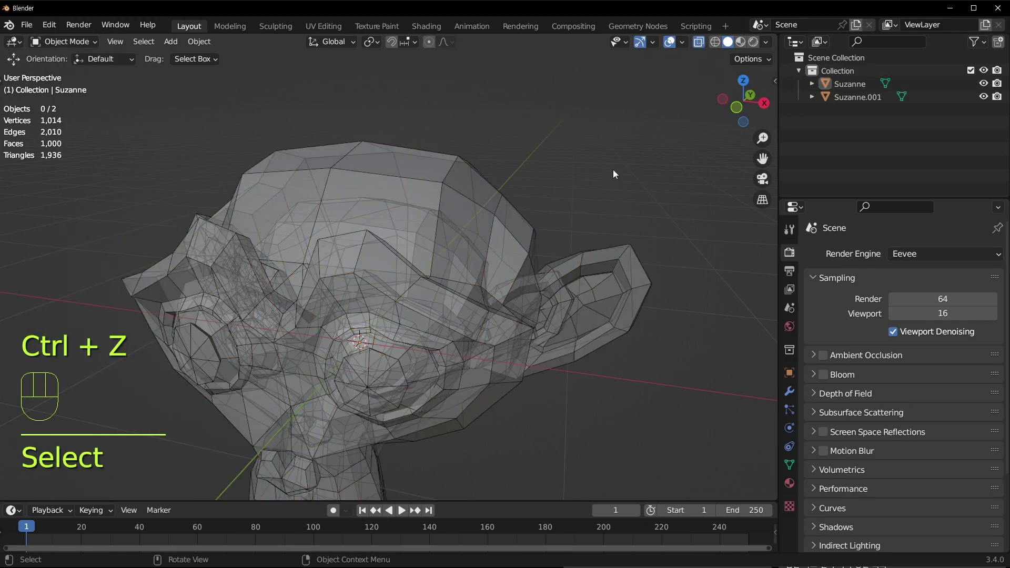
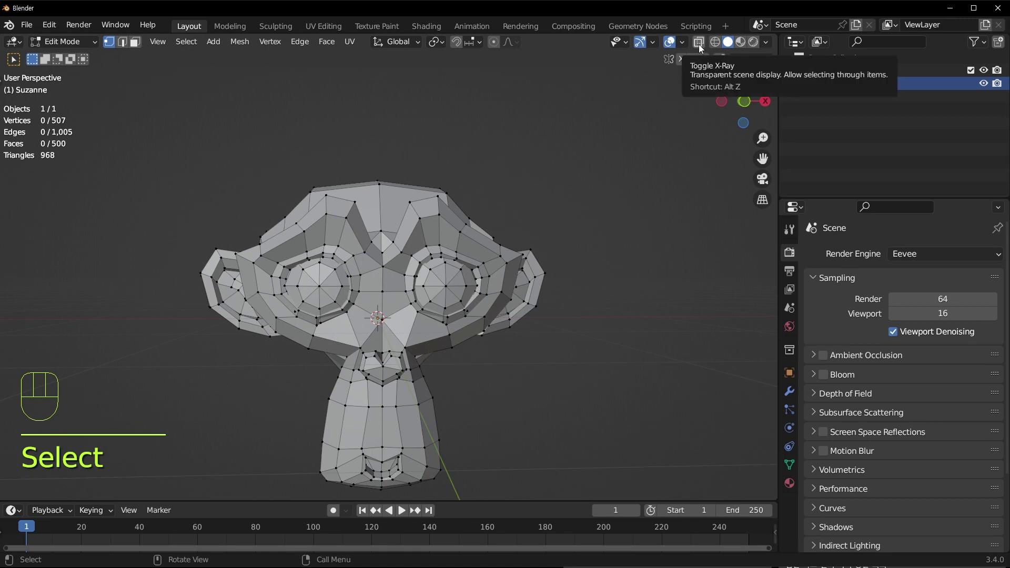
# Toggle X-Ray display on and off again with Alt+Z
pyautogui.press('alt+z')
pyautogui.press('alt+z')
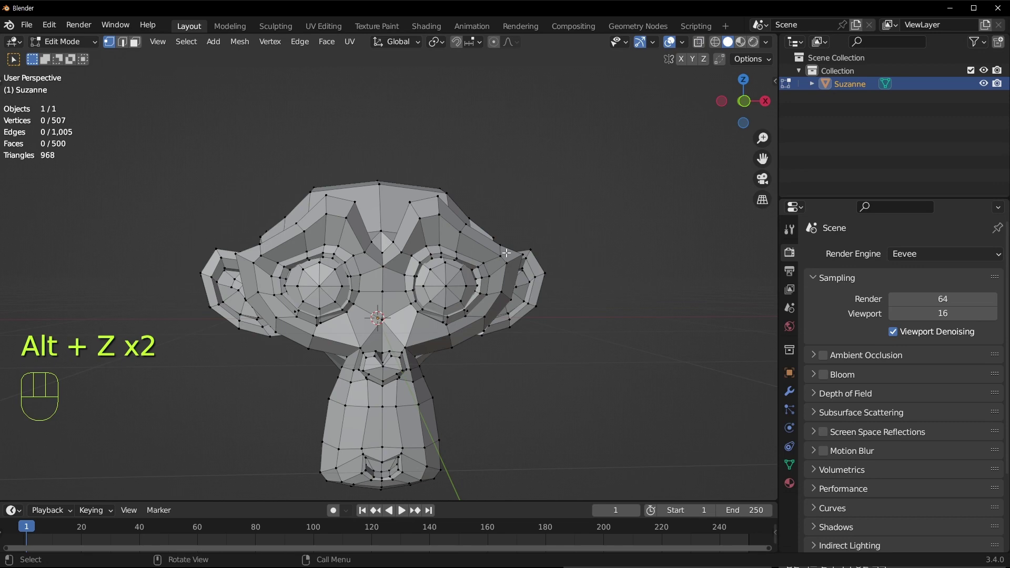
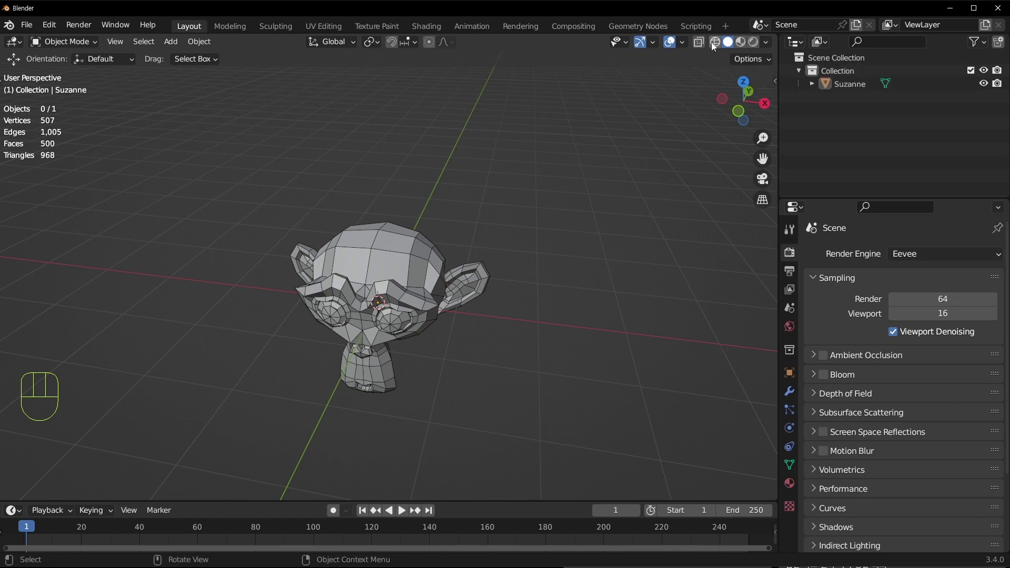
# Switch the viewport to Wireframe shading and add a Cube mesh to the scene
pyautogui.moveTo(432, 342); pyautogui.dragTo(433, 320)
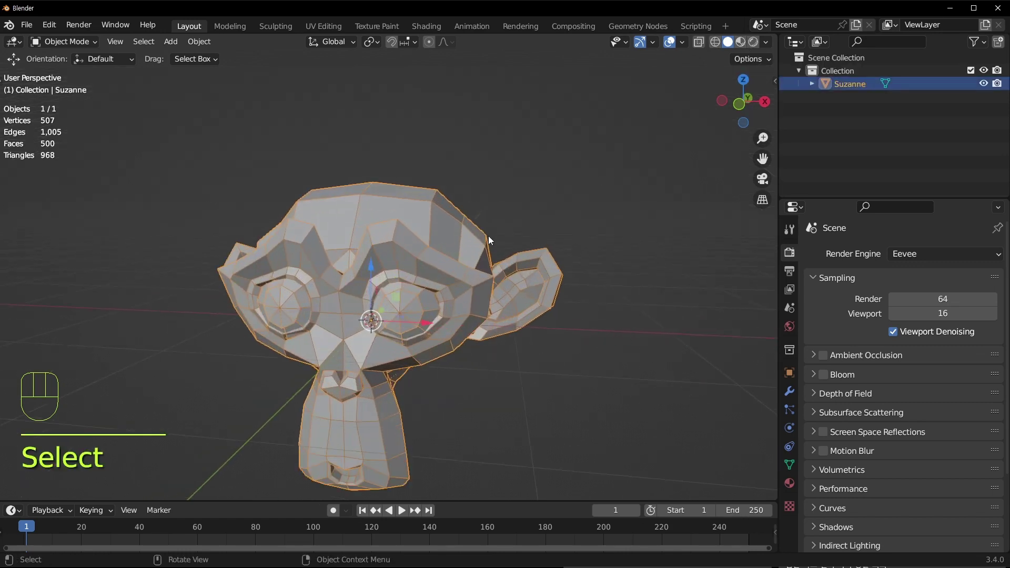
pyautogui.middleClick(445, 145)
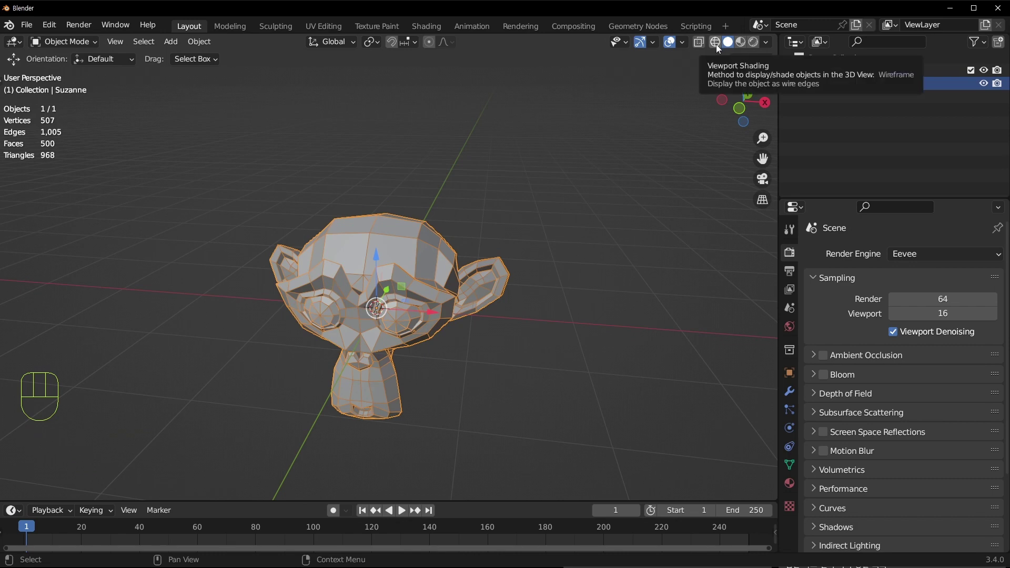
pyautogui.click(601, 331)
pyautogui.moveTo(561, 339); pyautogui.dragTo(562, 332)
pyautogui.press('shift+a')
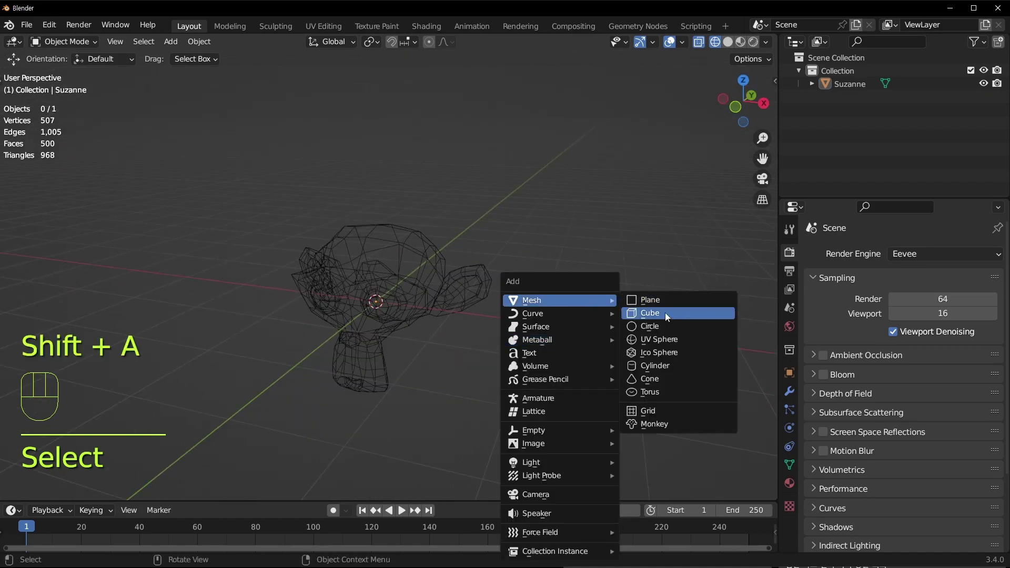
pyautogui.middleClick(396, 293)
pyautogui.press('g')
# Duplicate Suzanne as Suzanne.001 and move the copy behind the original
pyautogui.press('shift+d')
pyautogui.moveTo(559, 347); pyautogui.dragTo(585, 329)
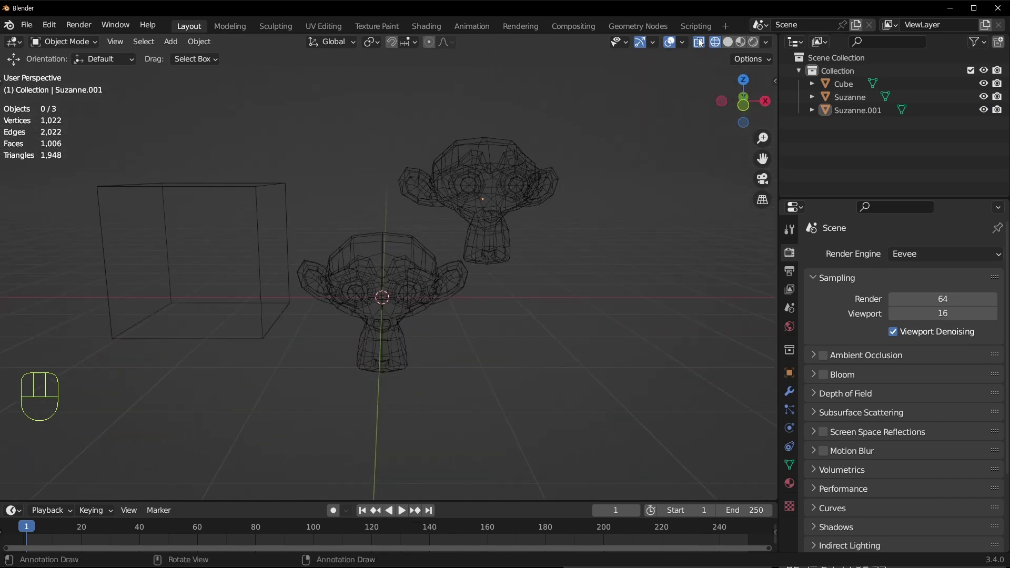
pyautogui.click(707, 43)
pyautogui.click(702, 44)
pyautogui.middleClick(584, 263)
pyautogui.middleClick(442, 277)
pyautogui.click(702, 44)
pyautogui.moveTo(530, 304); pyautogui.dragTo(577, 216)
pyautogui.moveTo(399, 201); pyautogui.dragTo(434, 227)
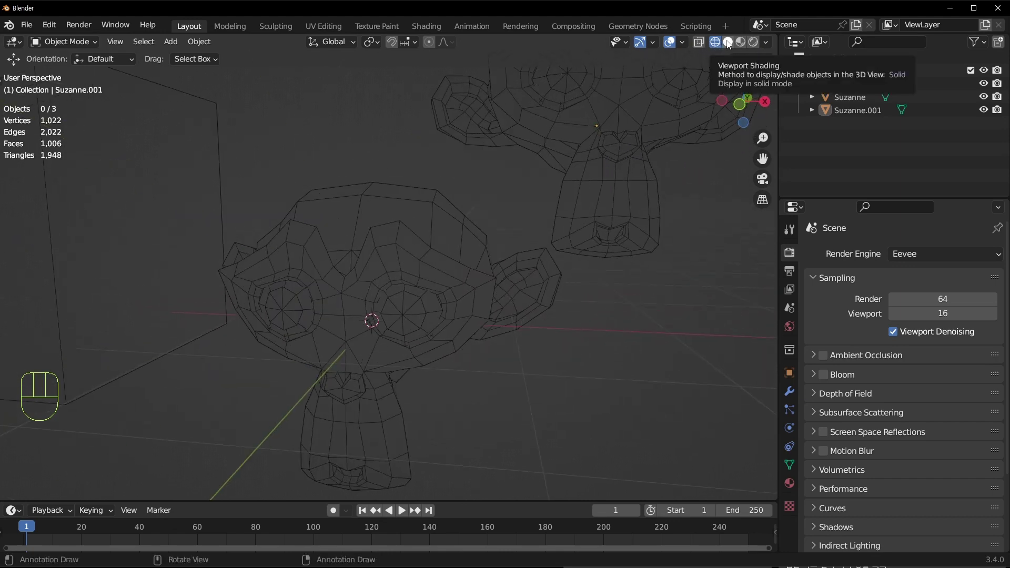
# Toggle between Solid and Wireframe shading while viewing the scene from above
pyautogui.click(734, 44)
pyautogui.middleClick(563, 263)
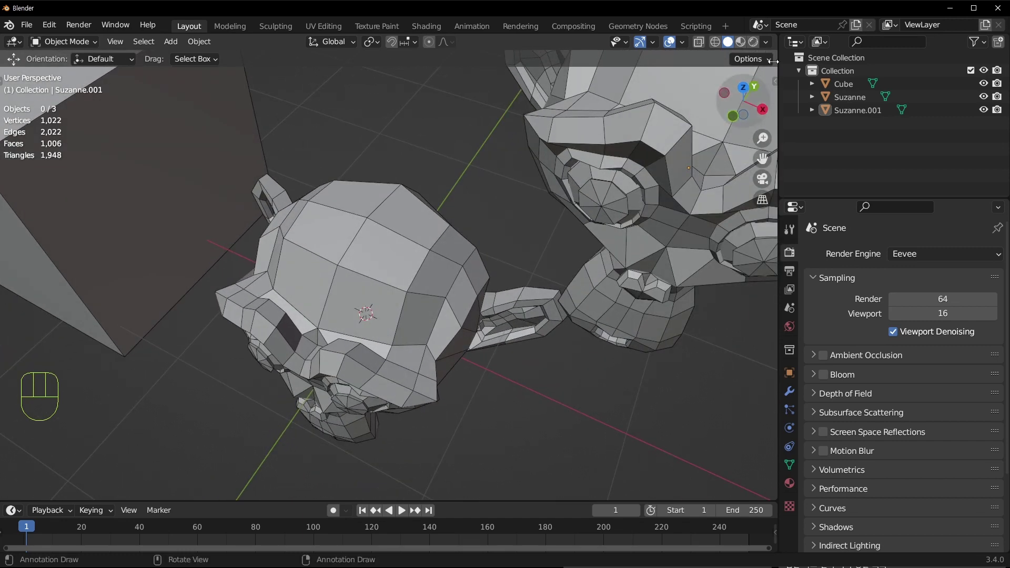
pyautogui.middleClick(660, 202)
pyautogui.middleClick(572, 192)
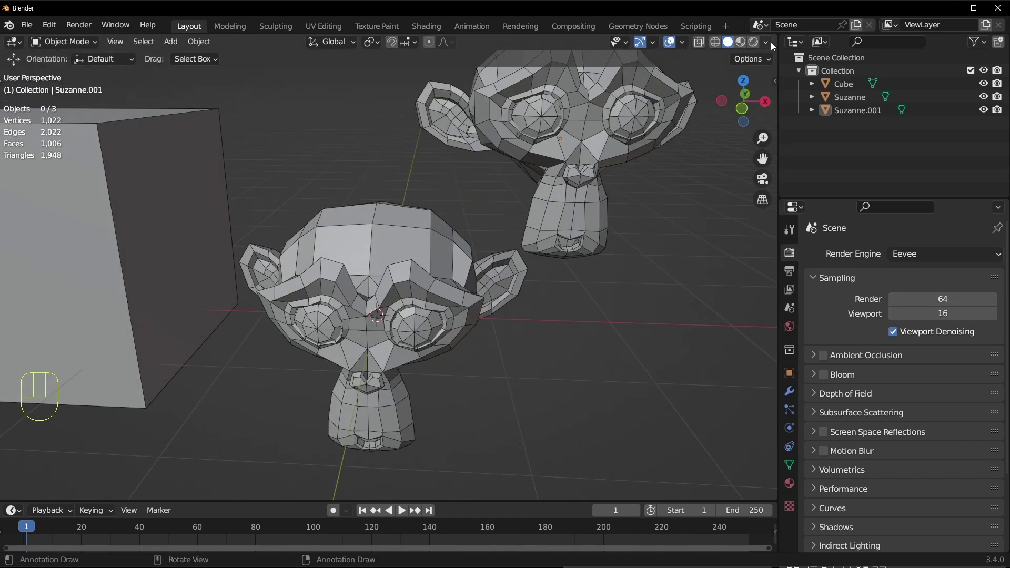
pyautogui.click(716, 42)
pyautogui.moveTo(772, 48); pyautogui.dragTo(772, 42)
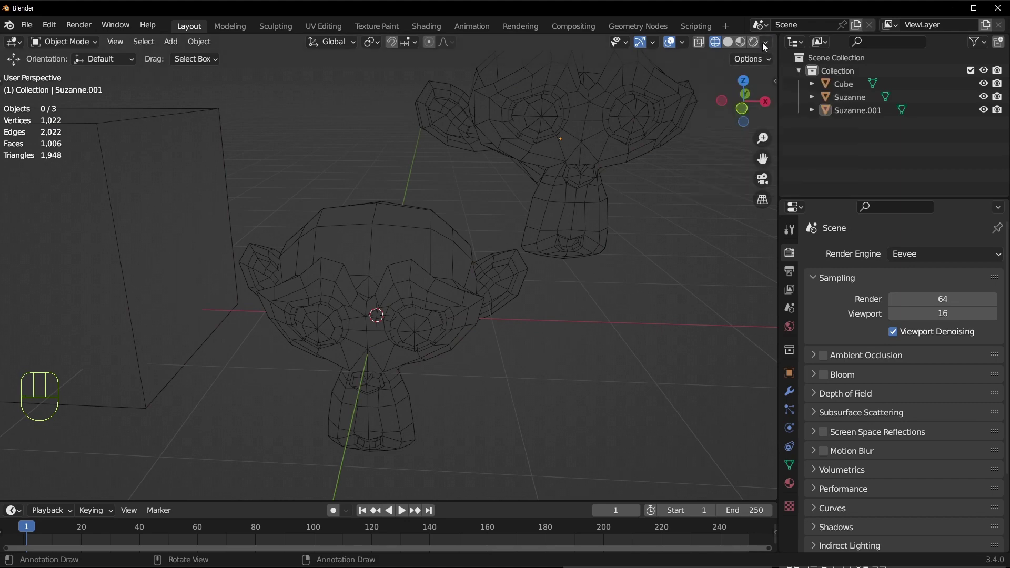
pyautogui.moveTo(773, 47); pyautogui.dragTo(613, 186)
pyautogui.middleClick(598, 193)
# Return to Solid shading and bring up the Viewport Shading options
pyautogui.click(732, 48)
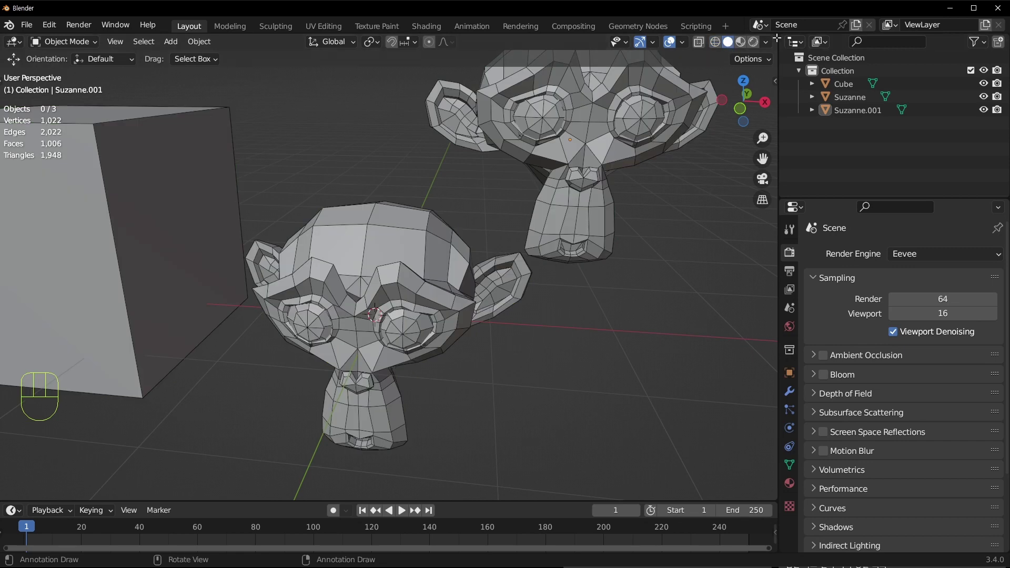
pyautogui.moveTo(768, 50); pyautogui.dragTo(537, 204)
pyautogui.moveTo(771, 48); pyautogui.dragTo(491, 334)
pyautogui.middleClick(427, 369)
# Duplicate Suzanne four more times and set viewport object colour to Random
pyautogui.click(463, 235)
pyautogui.press('shift+d')
pyautogui.press('shift+d')
pyautogui.click(487, 237)
pyautogui.press('shift+d')
pyautogui.press('shift+d')
# Orbit the view toward the cube
pyautogui.middleClick(529, 294)
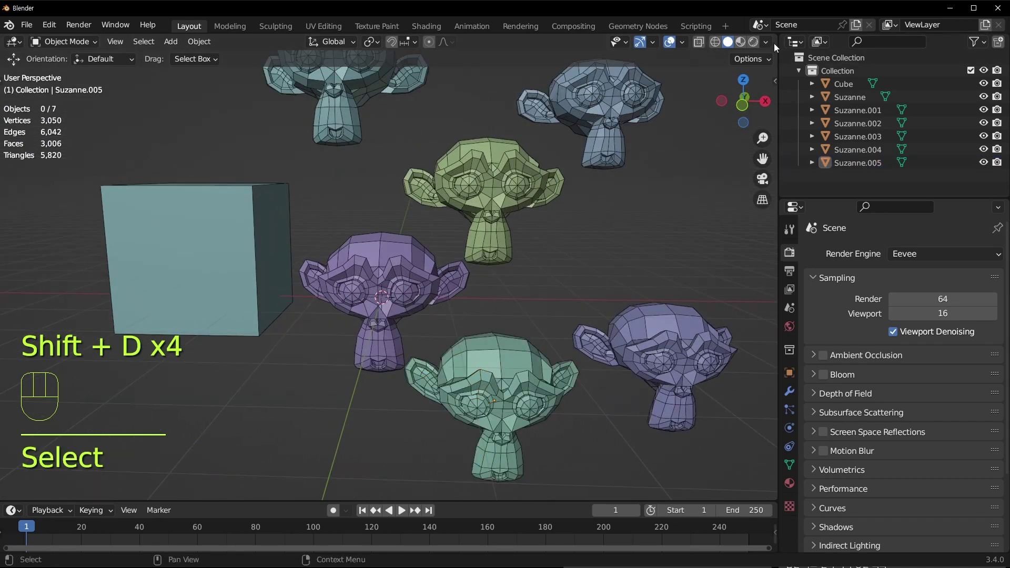
pyautogui.moveTo(773, 47); pyautogui.dragTo(704, 432)
pyautogui.moveTo(414, 265); pyautogui.dragTo(356, 272)
pyautogui.middleClick(353, 287)
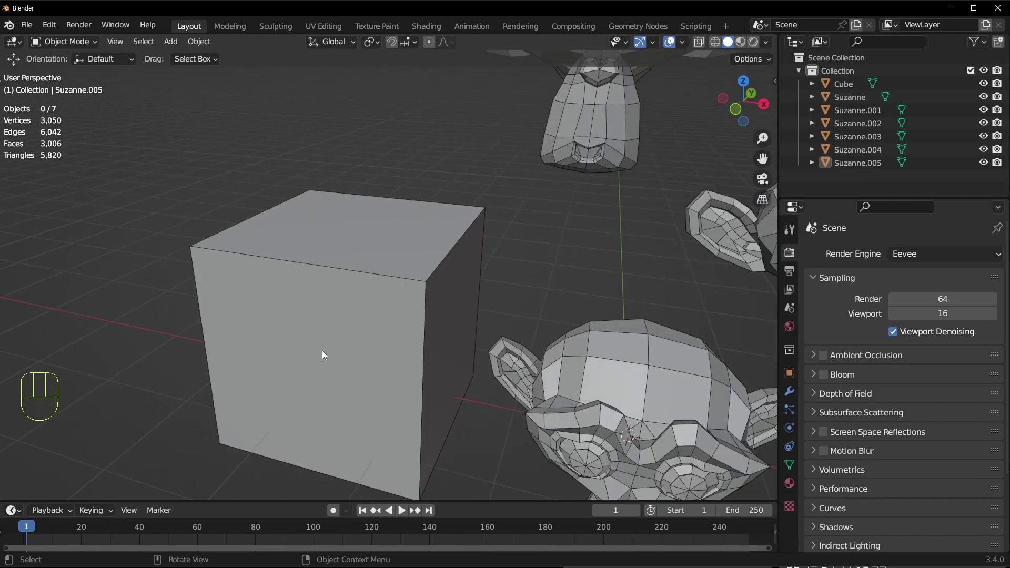
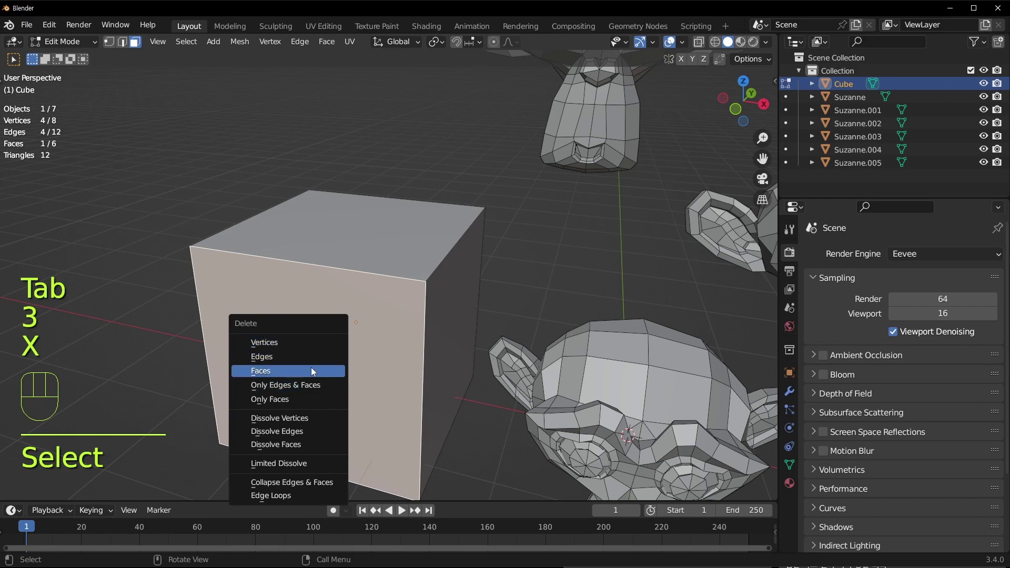
# Leave Edit Mode, orbit and pan around the scene, and deselect the cube
pyautogui.press('Tab')
pyautogui.moveTo(283, 364); pyautogui.dragTo(320, 335)
pyautogui.moveTo(289, 315); pyautogui.dragTo(424, 325)
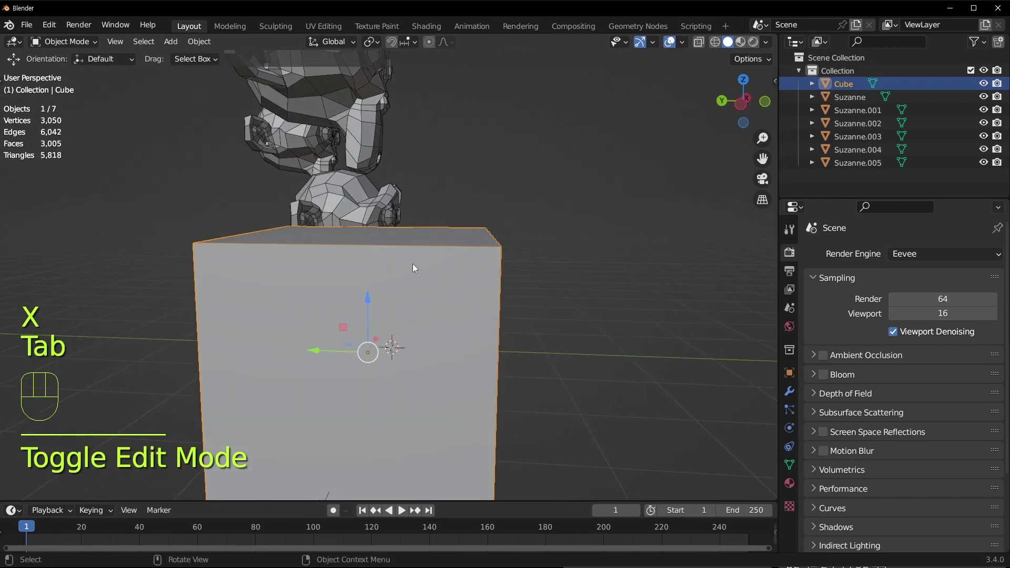
pyautogui.moveTo(520, 287); pyautogui.dragTo(389, 222)
pyautogui.middleClick(209, 292)
pyautogui.moveTo(273, 249); pyautogui.dragTo(371, 202)
pyautogui.middleClick(347, 232)
pyautogui.moveTo(401, 220); pyautogui.dragTo(381, 197)
pyautogui.click(606, 194)
pyautogui.moveTo(772, 46); pyautogui.dragTo(541, 283)
pyautogui.click(239, 382)
# Zoom in and orbit around the monkey heads from several angles
pyautogui.moveTo(290, 291); pyautogui.dragTo(443, 321)
pyautogui.moveTo(327, 213); pyautogui.dragTo(486, 187)
pyautogui.moveTo(504, 200); pyautogui.dragTo(366, 194)
pyautogui.moveTo(584, 232); pyautogui.dragTo(383, 256)
pyautogui.moveTo(560, 244); pyautogui.dragTo(715, 270)
pyautogui.moveTo(390, 175); pyautogui.dragTo(347, 179)
pyautogui.moveTo(562, 229); pyautogui.dragTo(391, 239)
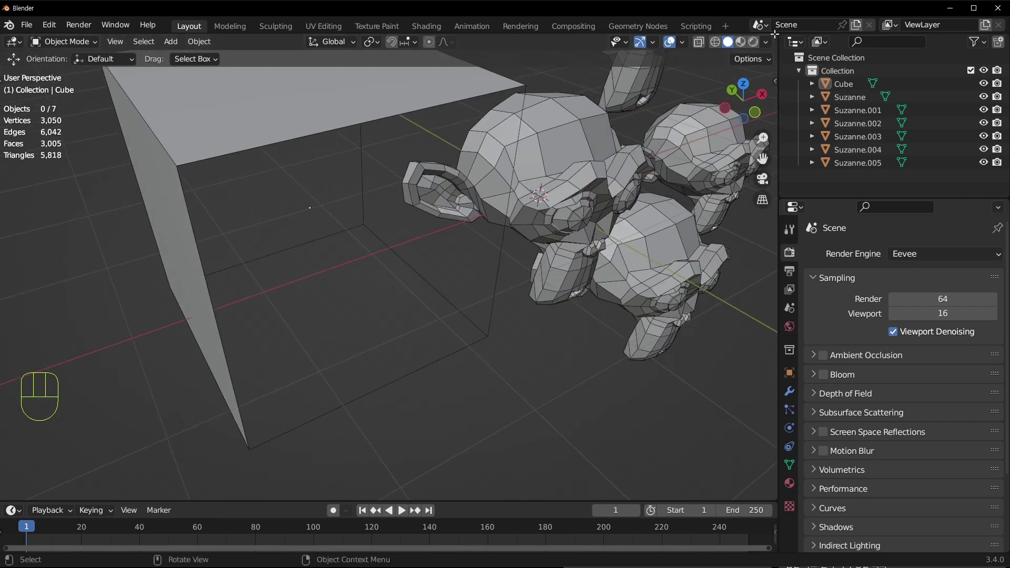
pyautogui.click(772, 48)
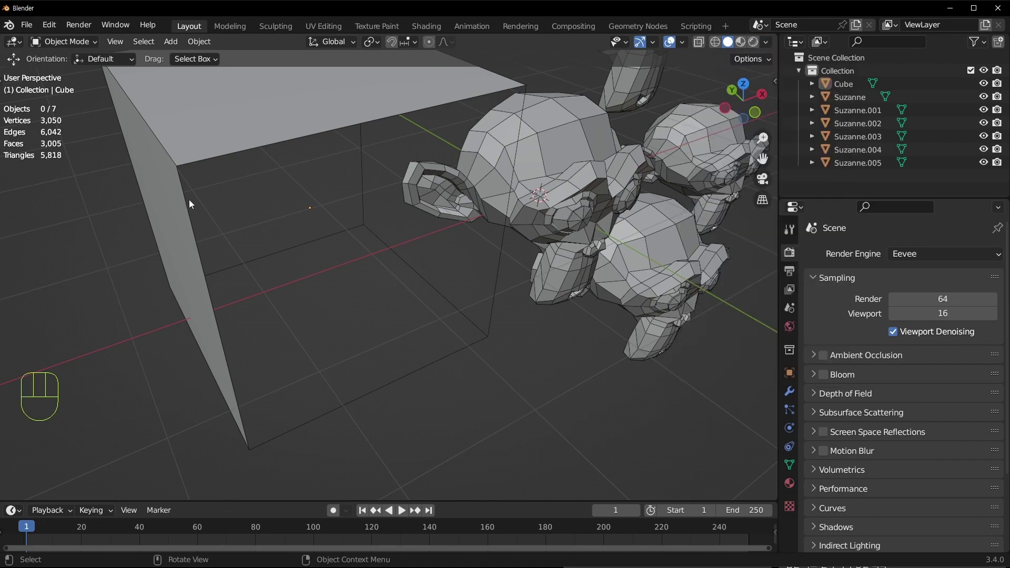
pyautogui.moveTo(262, 267); pyautogui.dragTo(223, 248)
pyautogui.moveTo(276, 206); pyautogui.dragTo(290, 201)
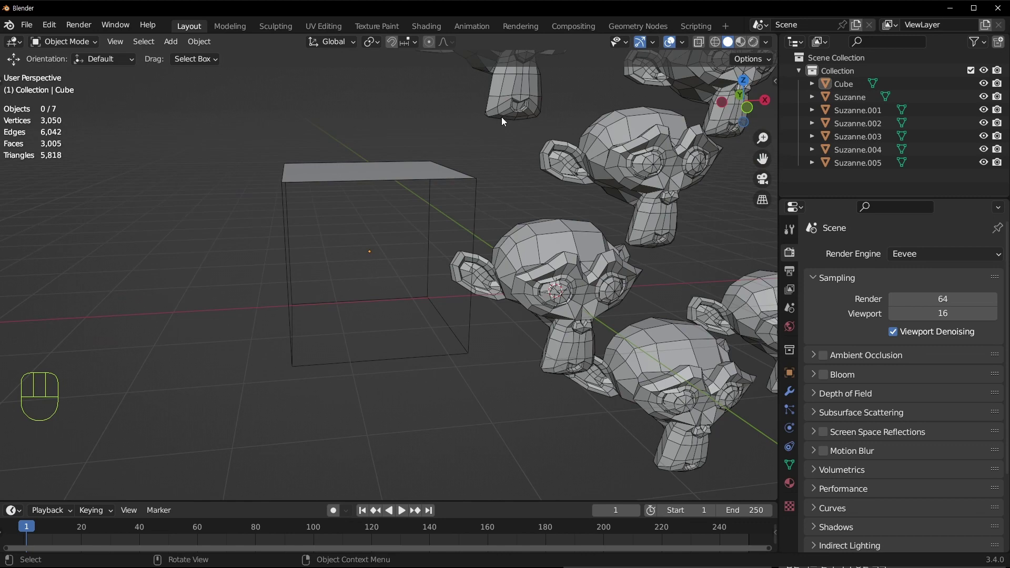
# Pan toward the monkey heads and bring up the Viewport Shading options
pyautogui.moveTo(774, 44); pyautogui.dragTo(583, 351)
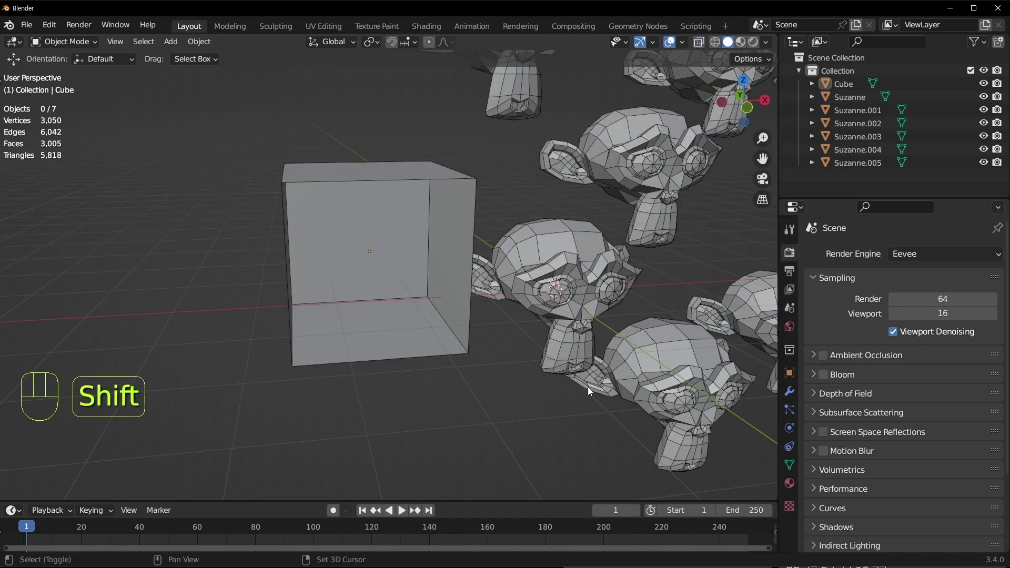
pyautogui.moveTo(603, 387); pyautogui.dragTo(532, 360)
pyautogui.moveTo(766, 54); pyautogui.dragTo(605, 333)
pyautogui.moveTo(520, 323); pyautogui.dragTo(441, 355)
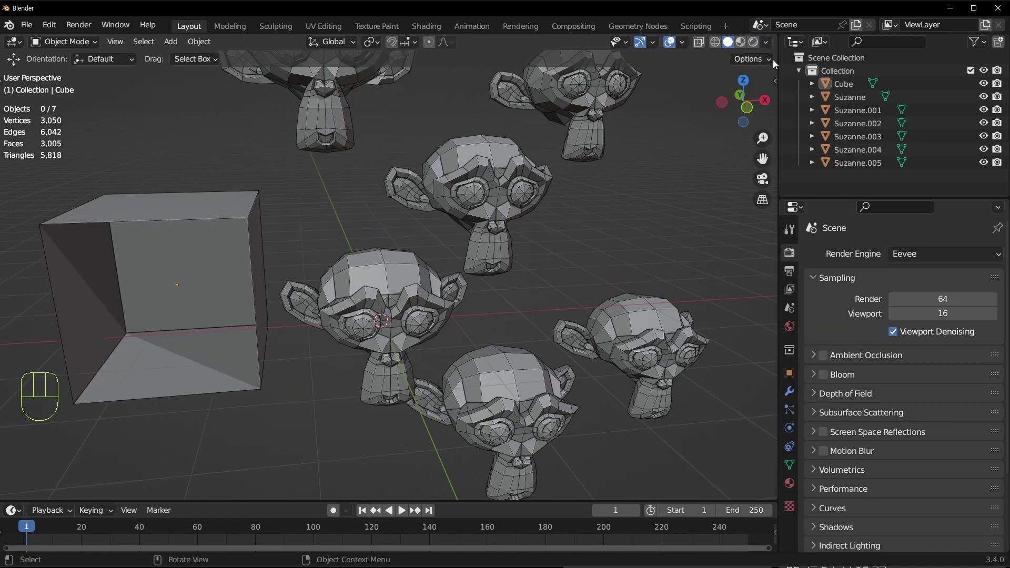
pyautogui.middleClick(530, 222)
pyautogui.press('ctrl+w')
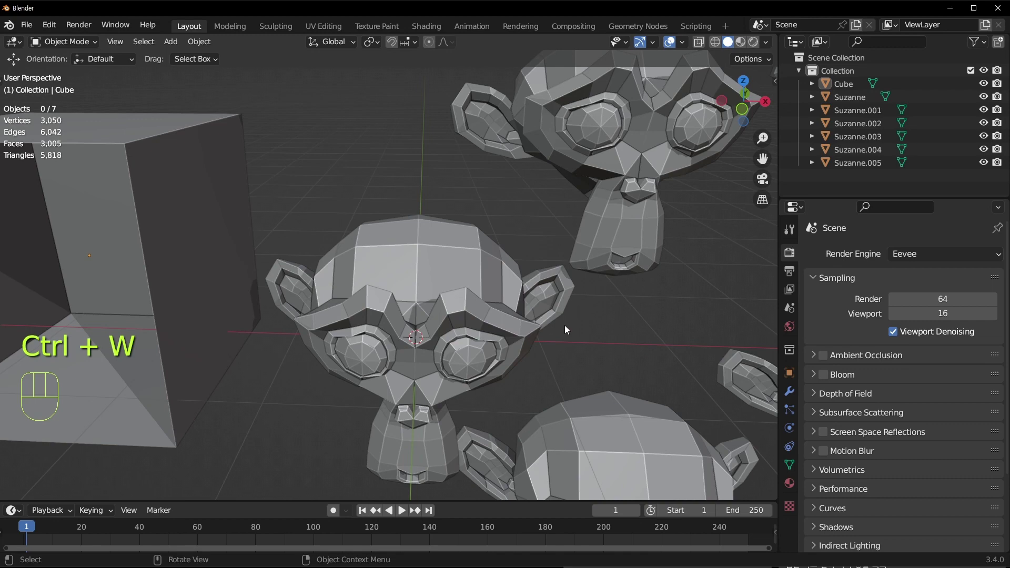
pyautogui.moveTo(773, 44); pyautogui.dragTo(528, 319)
# Switch to Material Preview shading and give Suzanne.001 a new material
pyautogui.moveTo(608, 220); pyautogui.dragTo(527, 209)
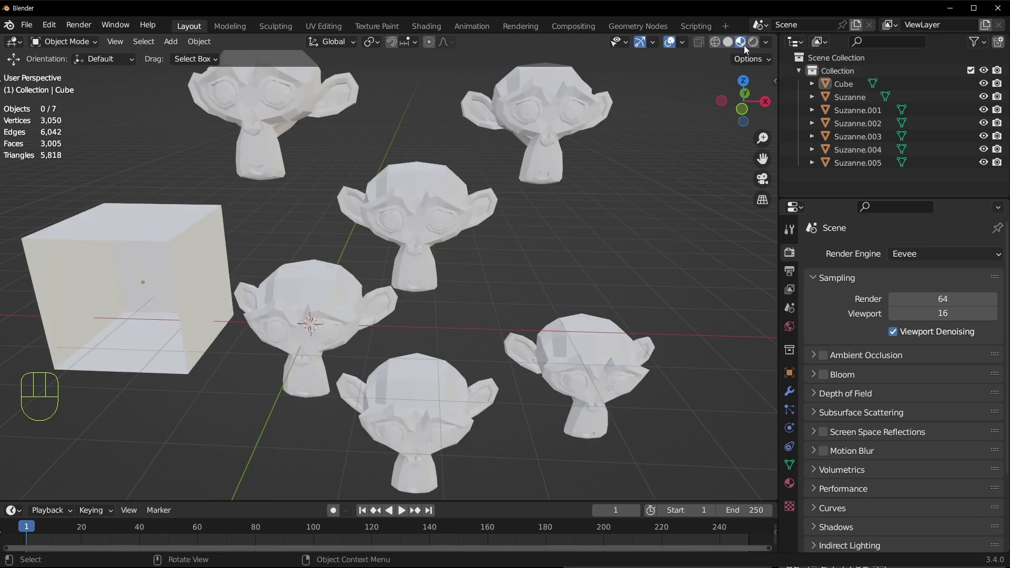
pyautogui.middleClick(588, 381)
pyautogui.click(433, 231)
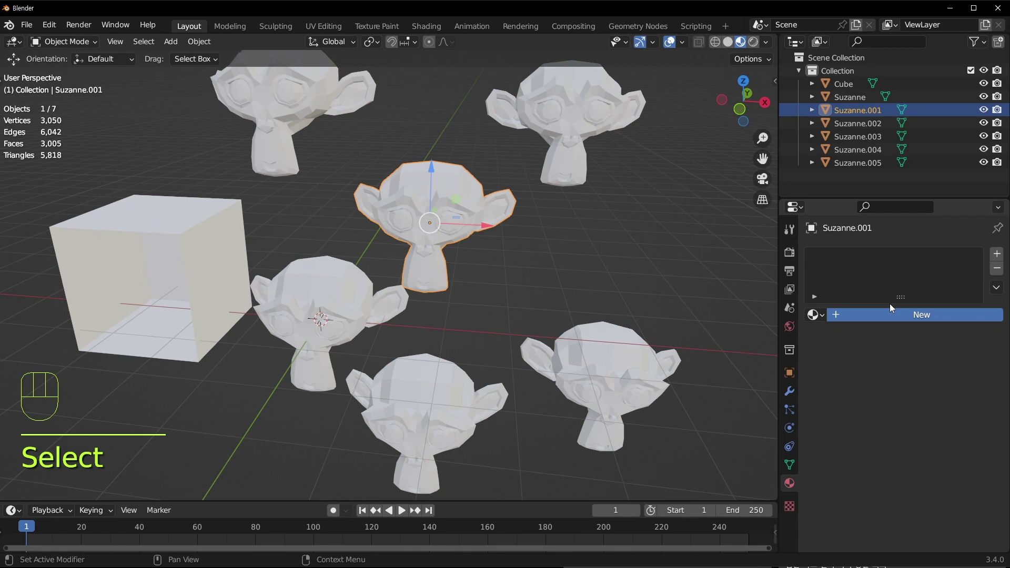
pyautogui.click(940, 468)
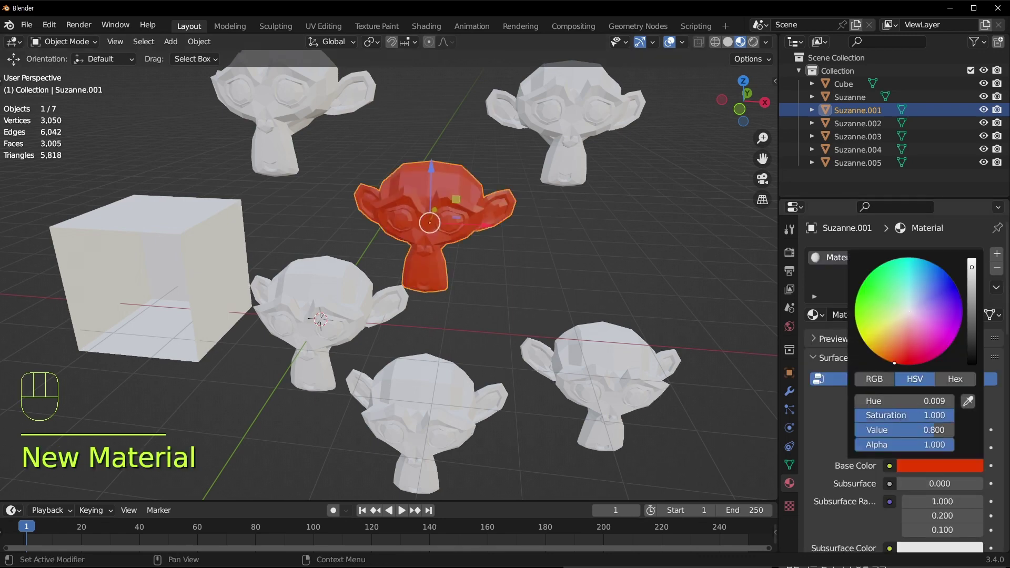
# Set the new material's Base Color to red and inspect the red head from around
pyautogui.click(301, 321)
pyautogui.click(963, 311)
pyautogui.click(930, 466)
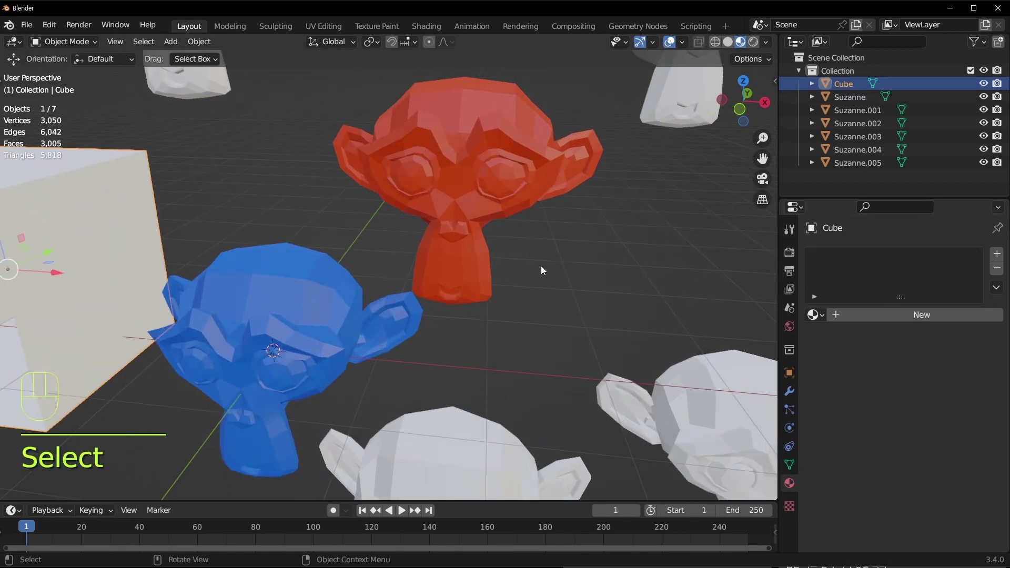
pyautogui.moveTo(479, 209); pyautogui.dragTo(477, 272)
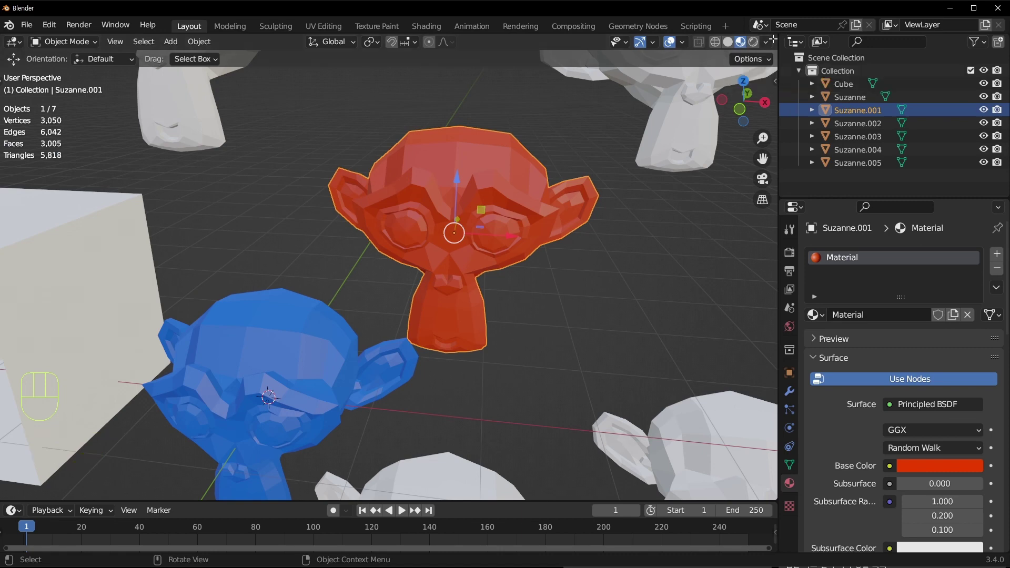
pyautogui.moveTo(776, 44); pyautogui.dragTo(510, 283)
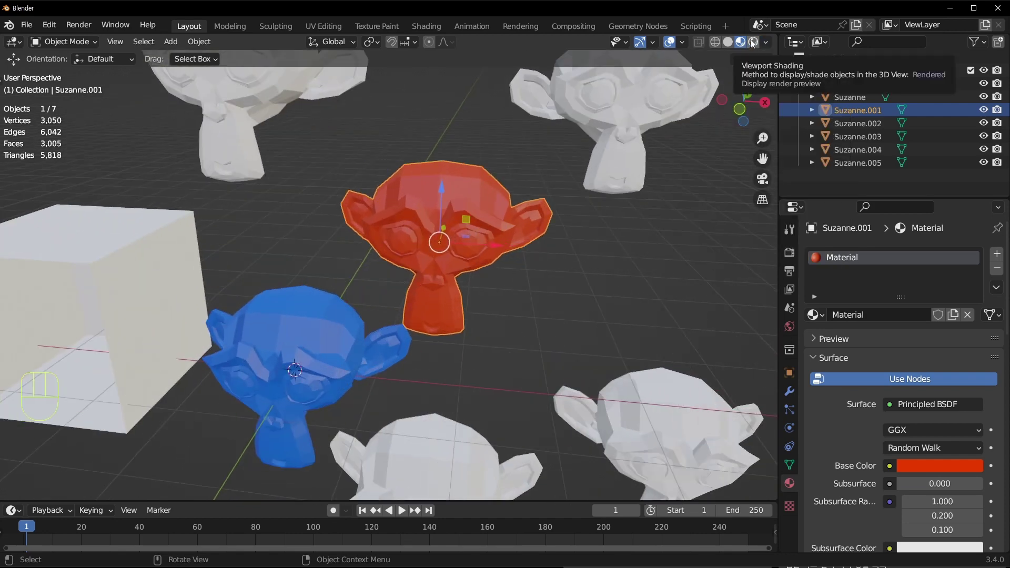
# Switch to Rendered shading and change the render engine to Cycles in Render Properties
pyautogui.click(754, 43)
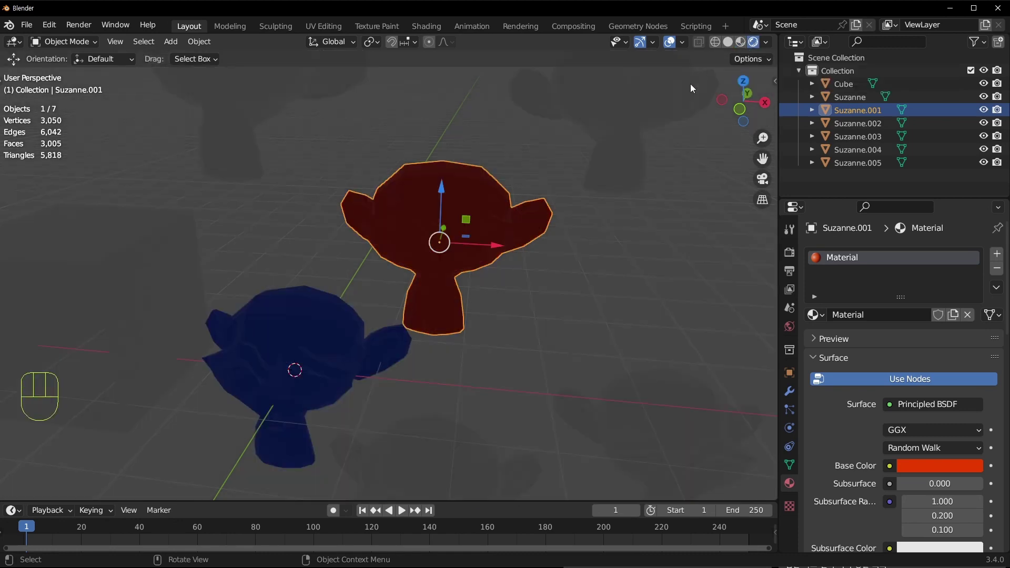
pyautogui.click(797, 258)
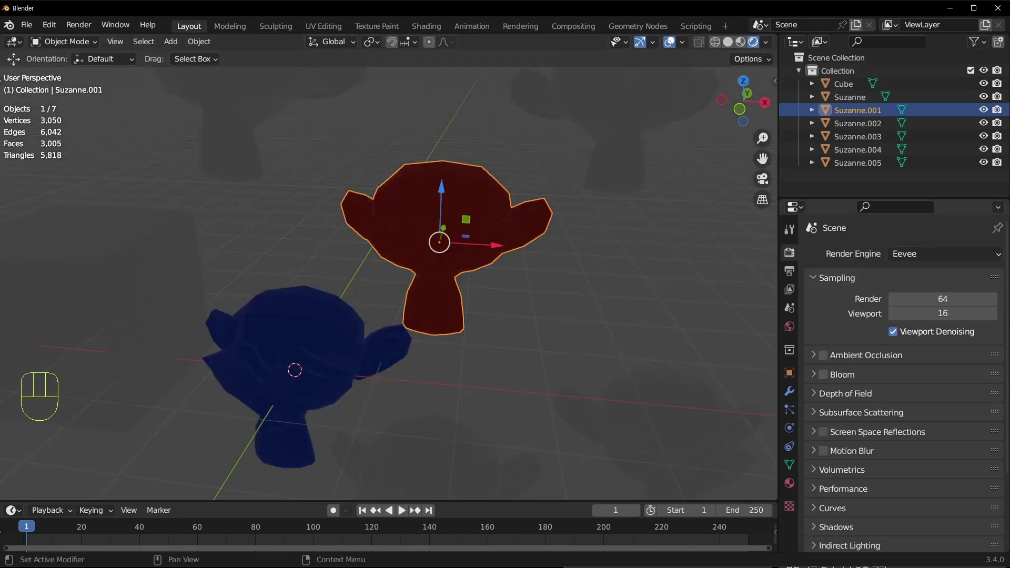
pyautogui.moveTo(921, 251); pyautogui.dragTo(833, 295)
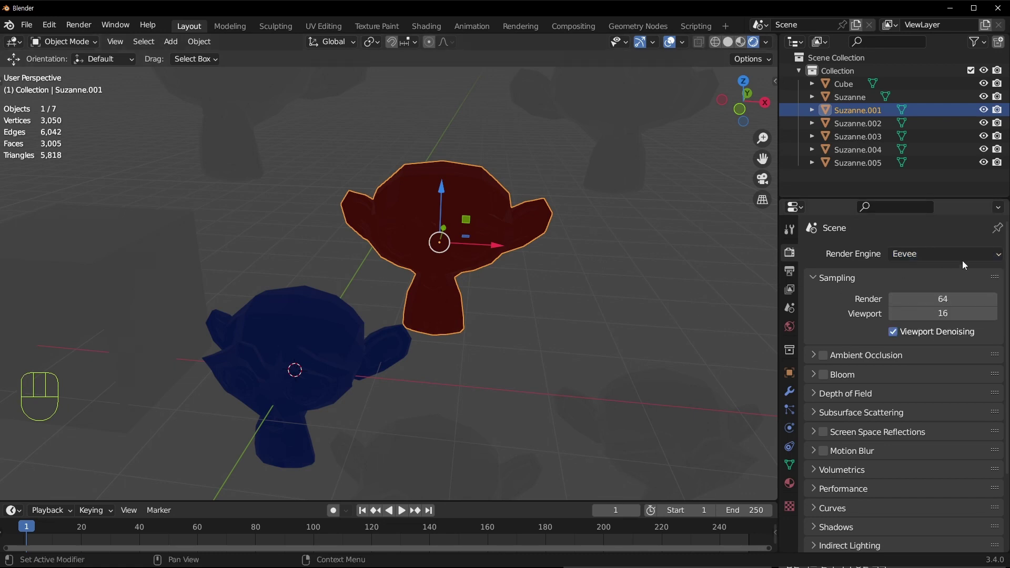
pyautogui.moveTo(947, 279); pyautogui.dragTo(689, 324)
pyautogui.moveTo(410, 360); pyautogui.dragTo(507, 343)
pyautogui.moveTo(593, 312); pyautogui.dragTo(542, 315)
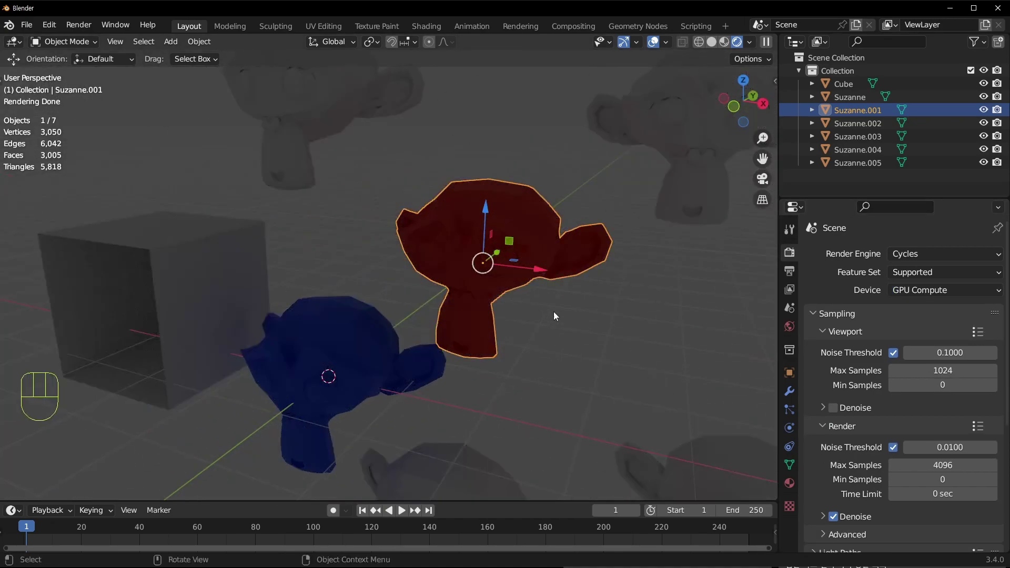
# Set the render engine back to Eevee and return to Material Preview shading
pyautogui.middleClick(517, 326)
pyautogui.moveTo(945, 255); pyautogui.dragTo(903, 263)
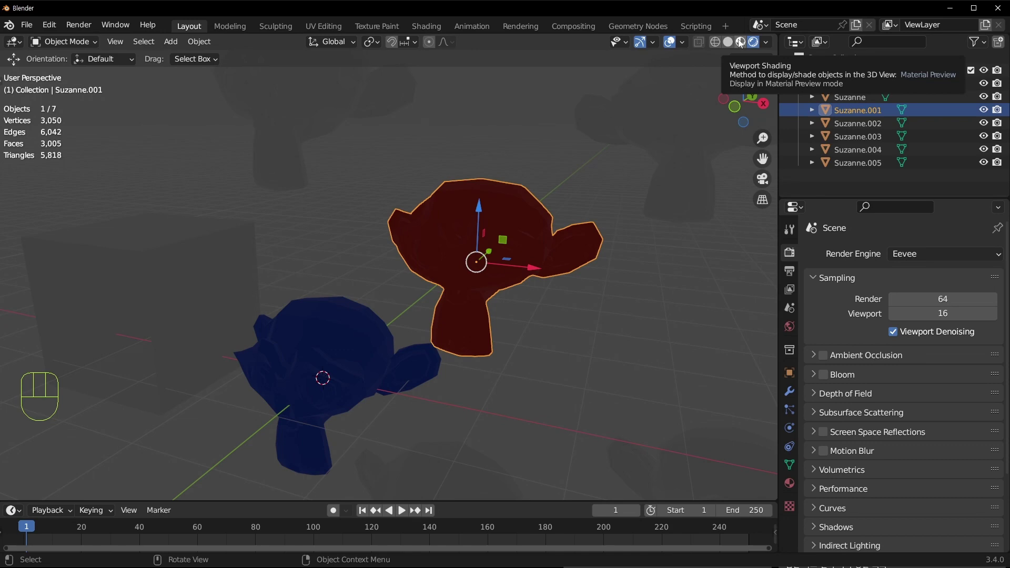
pyautogui.click(742, 43)
pyautogui.moveTo(538, 346); pyautogui.dragTo(571, 326)
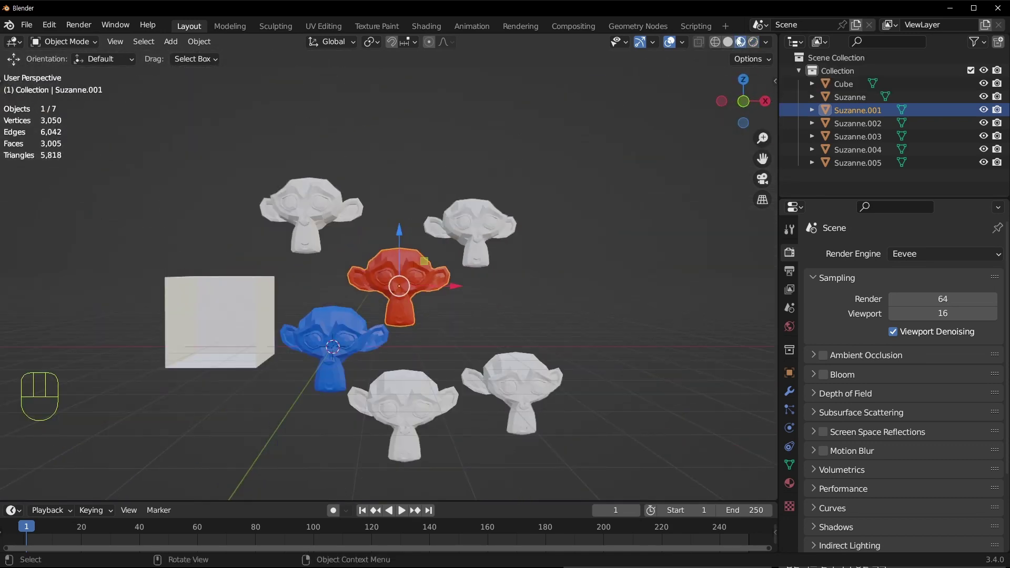
# Switch the viewport to Solid shading and orbit around the monkey heads
pyautogui.click(733, 42)
pyautogui.middleClick(579, 169)
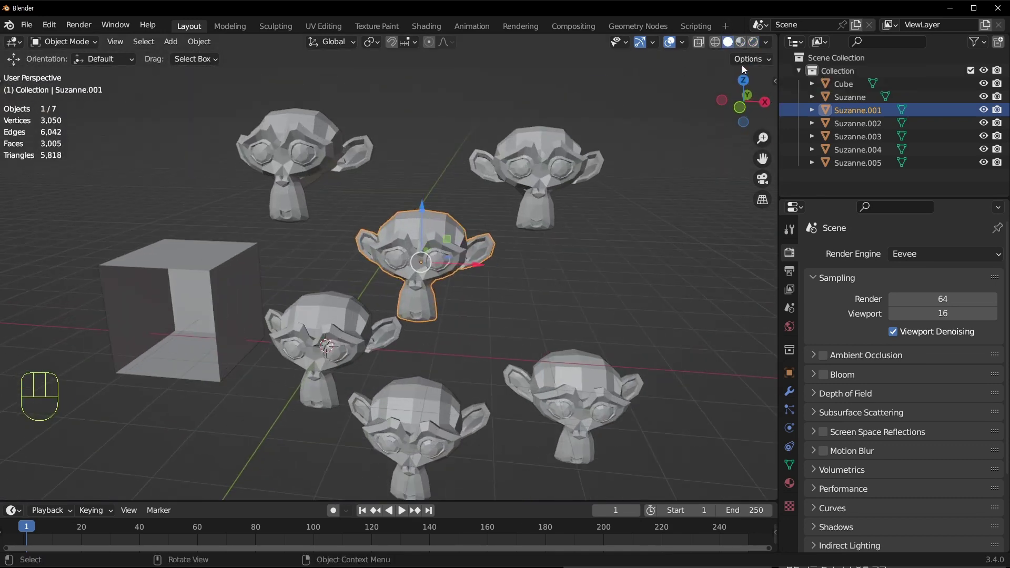
pyautogui.middleClick(627, 182)
pyautogui.middleClick(496, 309)
pyautogui.middleClick(501, 261)
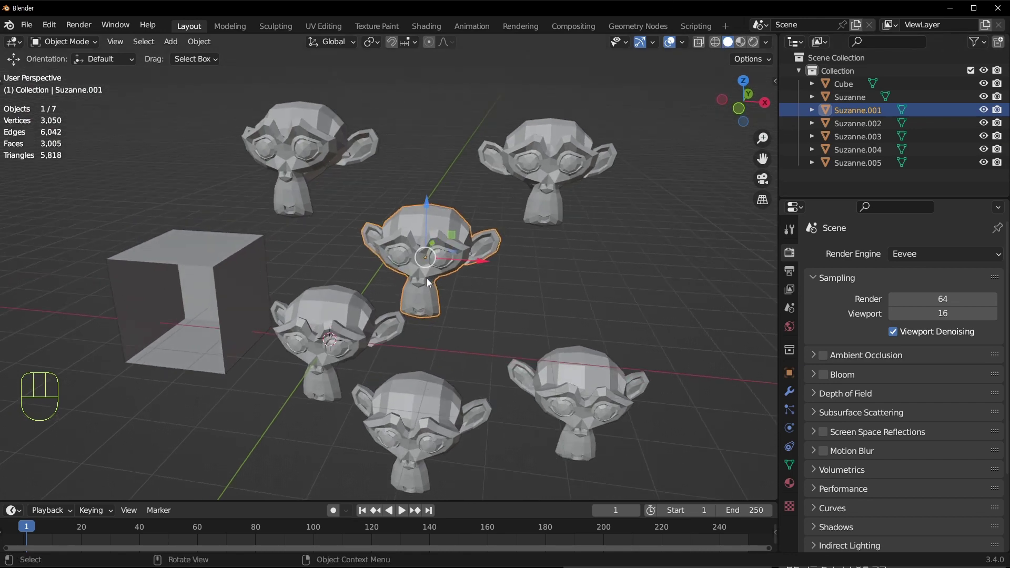
# Try the Z shading pie menu several times, ending back on Solid shading
pyautogui.press('z')
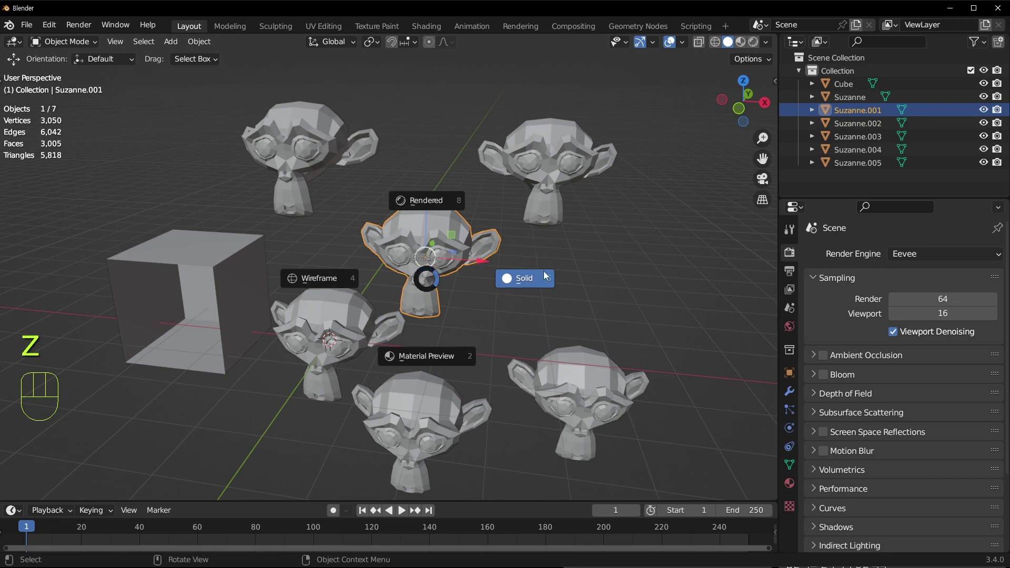
pyautogui.press('z')
pyautogui.press('z')
pyautogui.press('z')
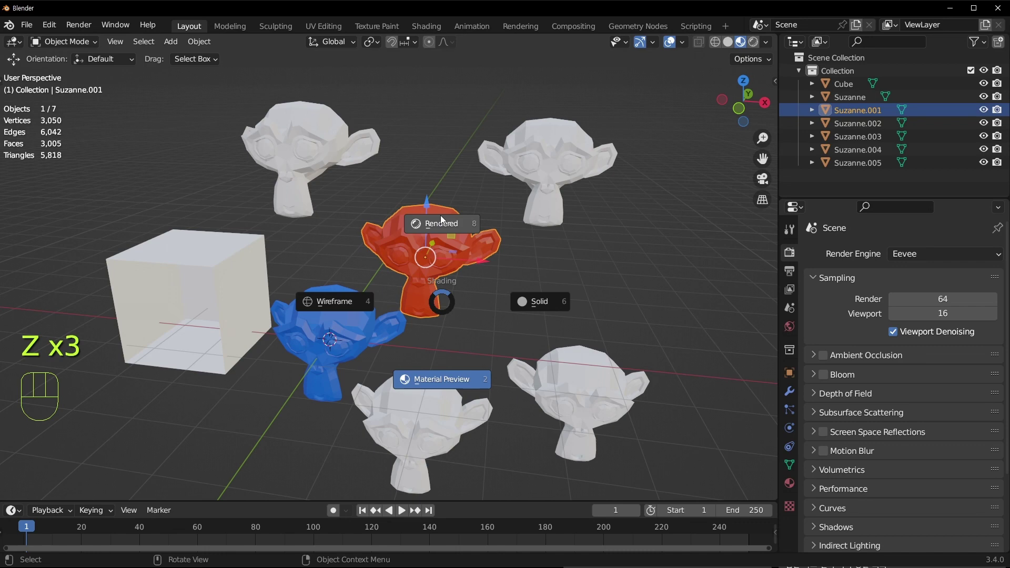
pyautogui.press('z')
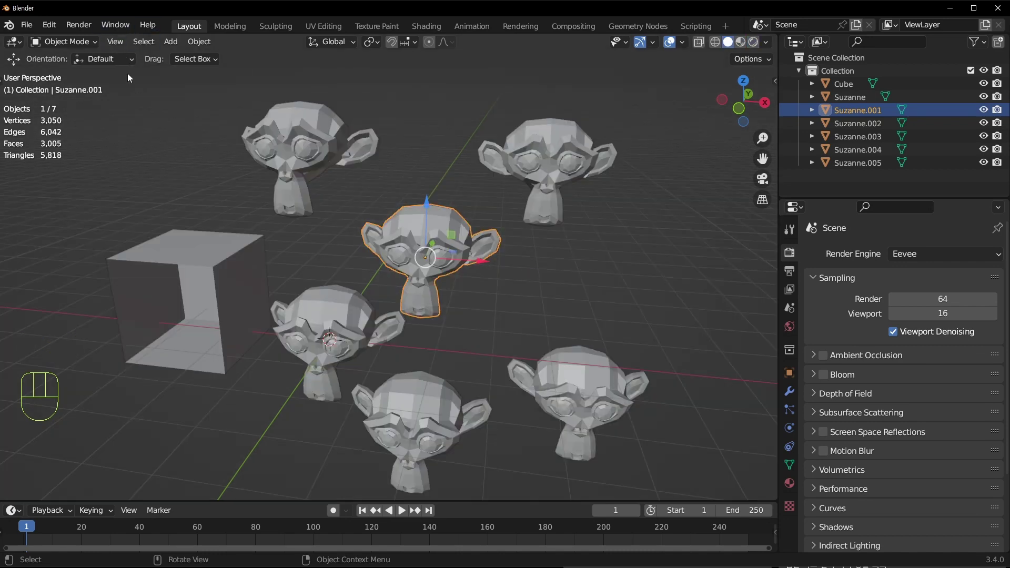
# Enable Extra Shading Pie Menu Items in the Keymap preferences
pyautogui.moveTo(58, 30); pyautogui.dragTo(112, 30)
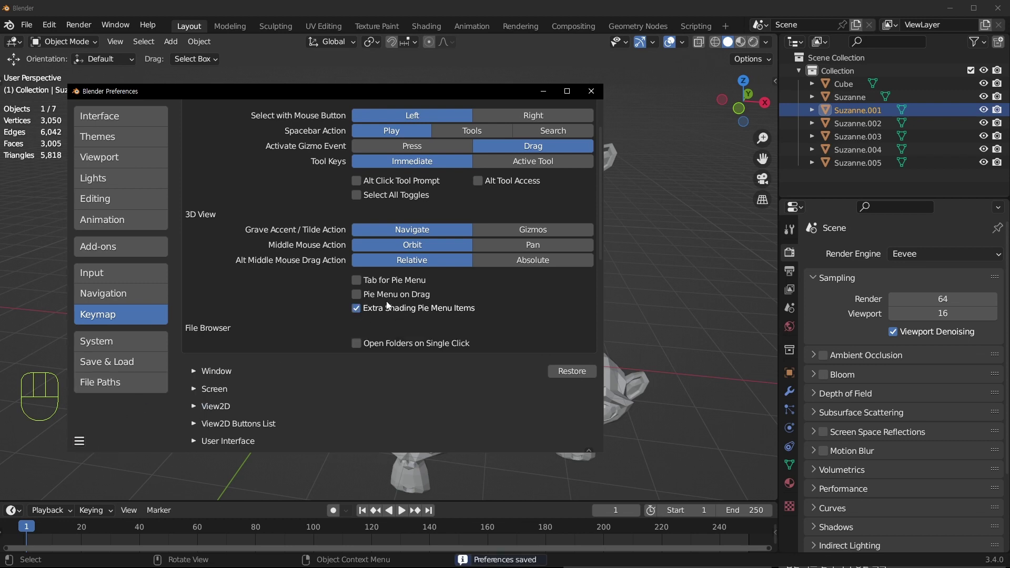
pyautogui.click(457, 231)
# Try wireframe and X-ray shading from the expanded Z pie, then zoom out over the scene
pyautogui.press('z')
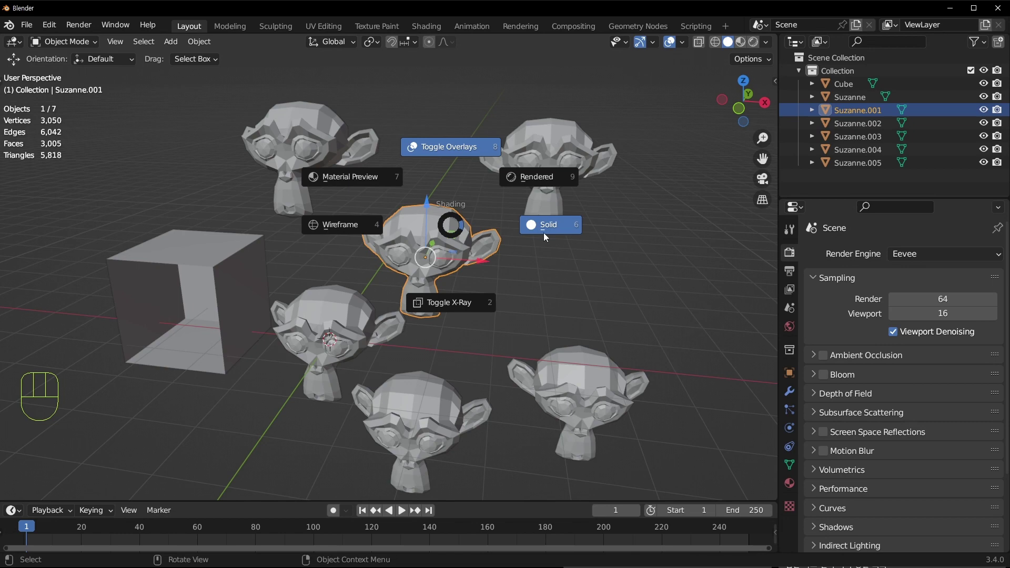
pyautogui.press('z')
pyautogui.press('z')
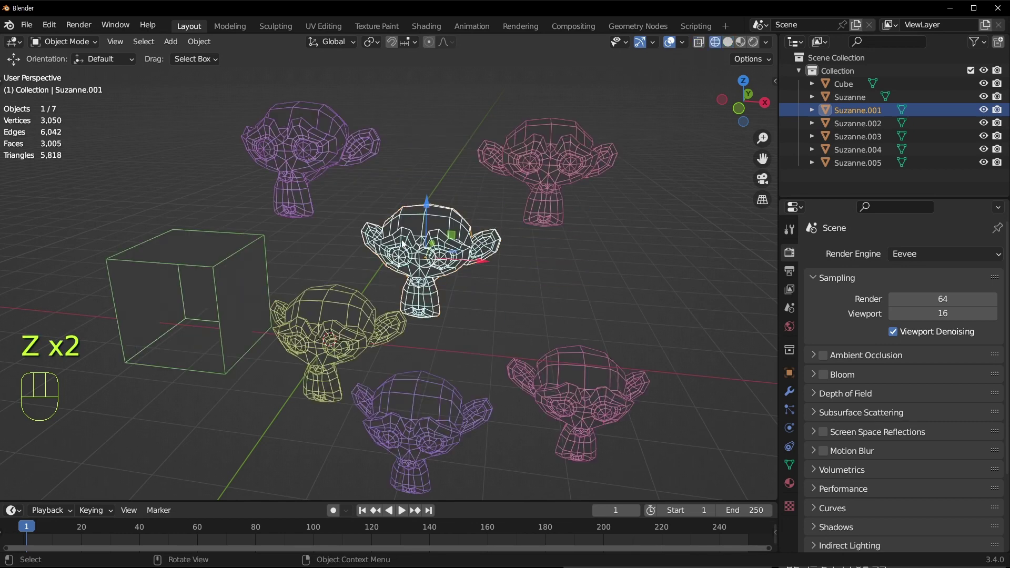
pyautogui.press('z')
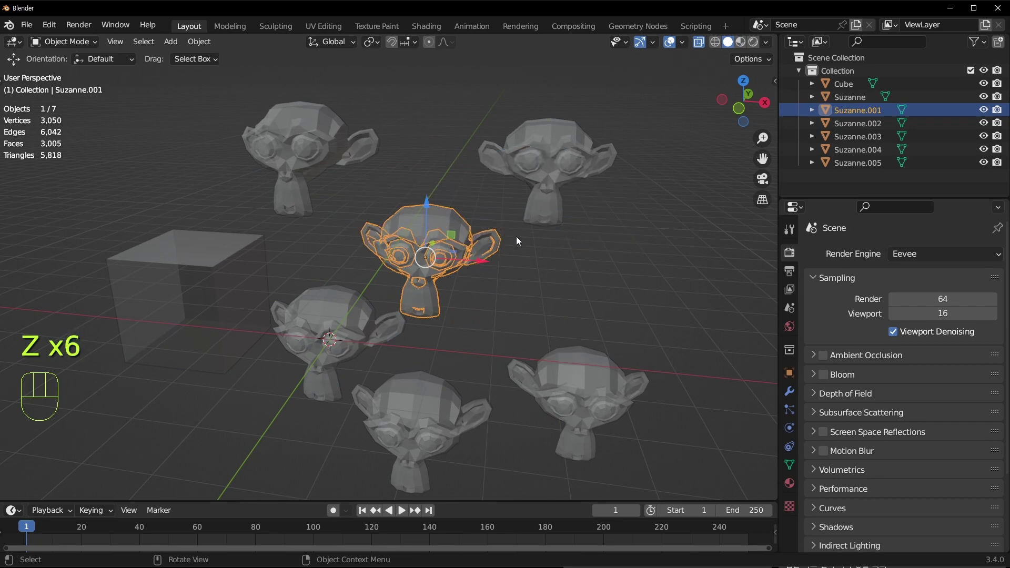
pyautogui.click(701, 41)
pyautogui.click(677, 47)
pyautogui.press('z')
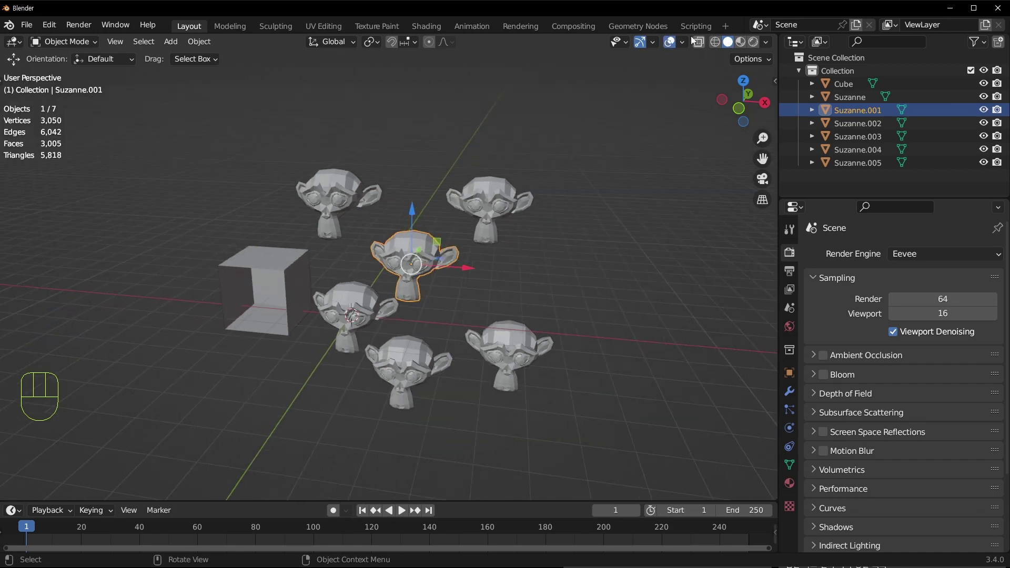
pyautogui.moveTo(687, 41); pyautogui.dragTo(348, 238)
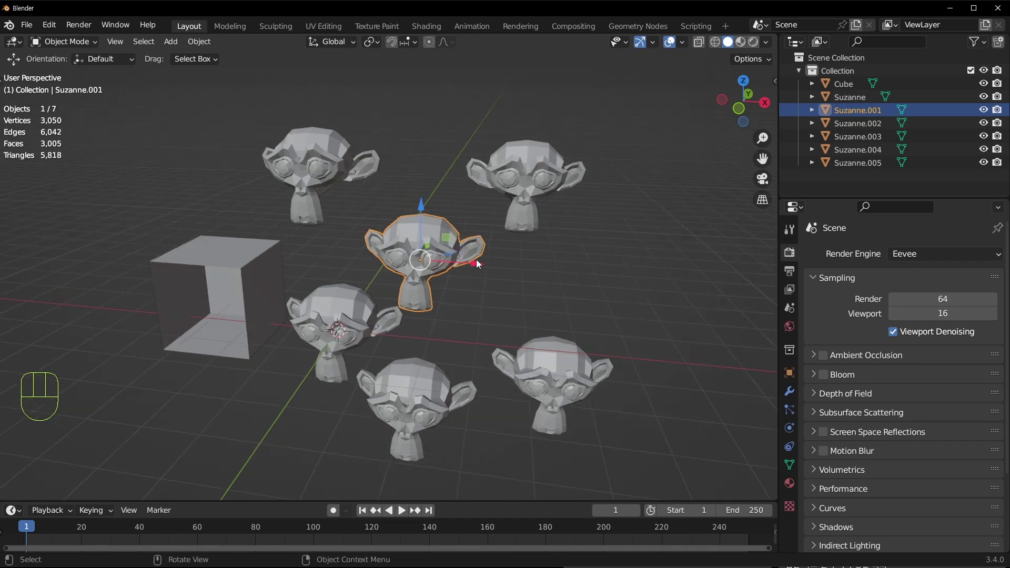
# Preview the scene in Material Preview shading, return to Solid and deselect all objects
pyautogui.press('z')
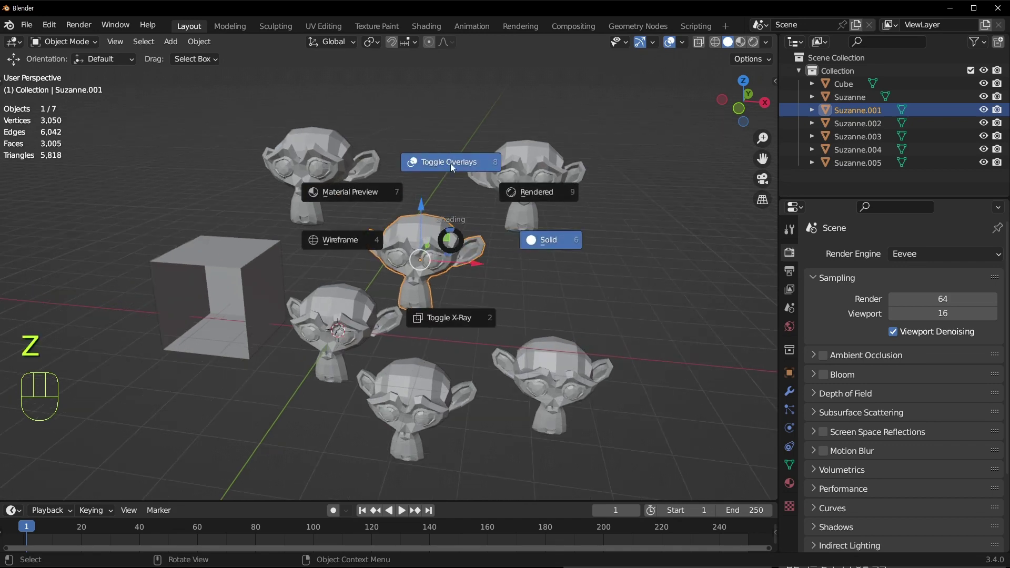
pyautogui.click(674, 46)
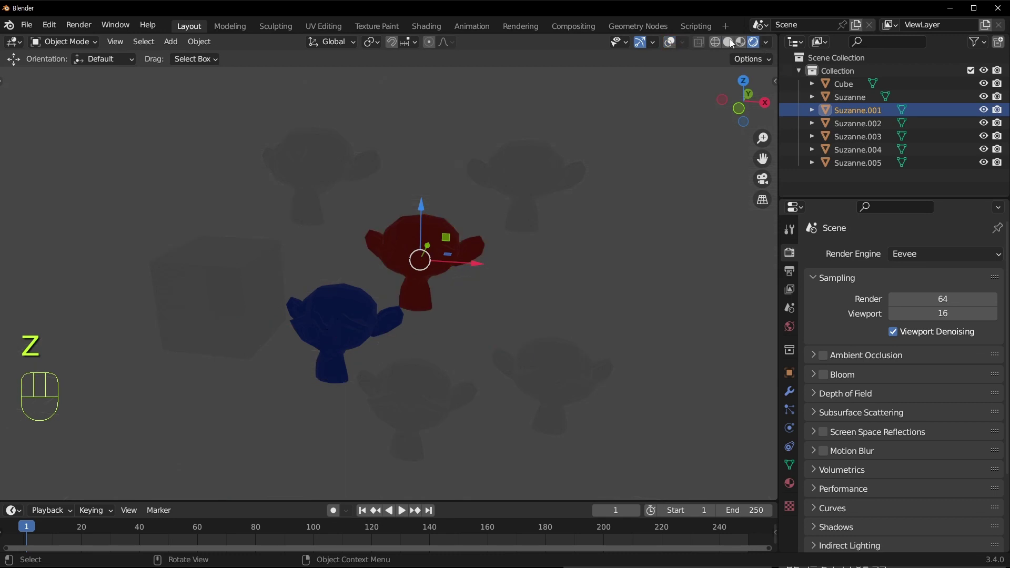
pyautogui.click(730, 47)
pyautogui.click(672, 49)
pyautogui.click(449, 230)
pyautogui.press('z')
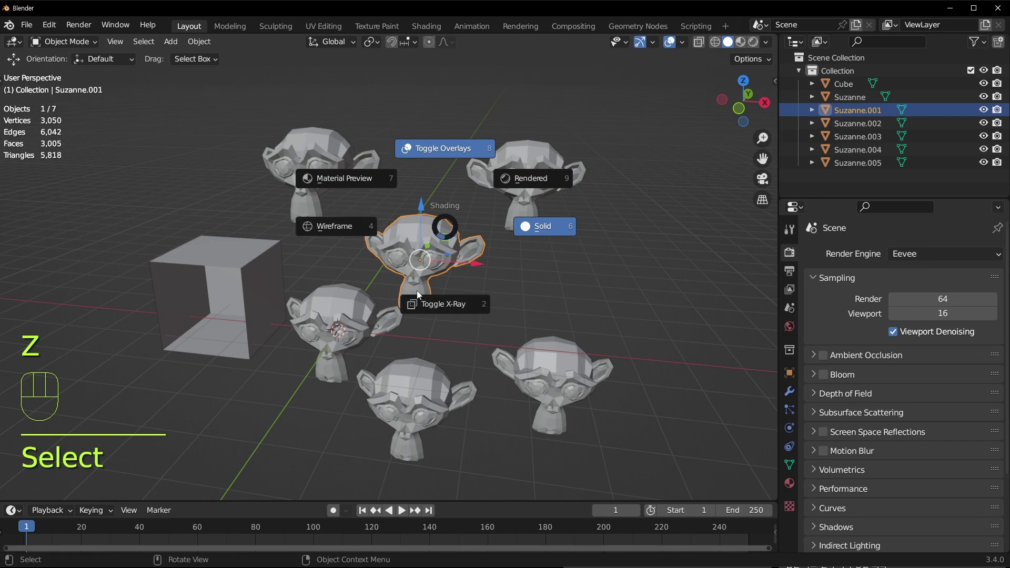
pyautogui.click(551, 332)
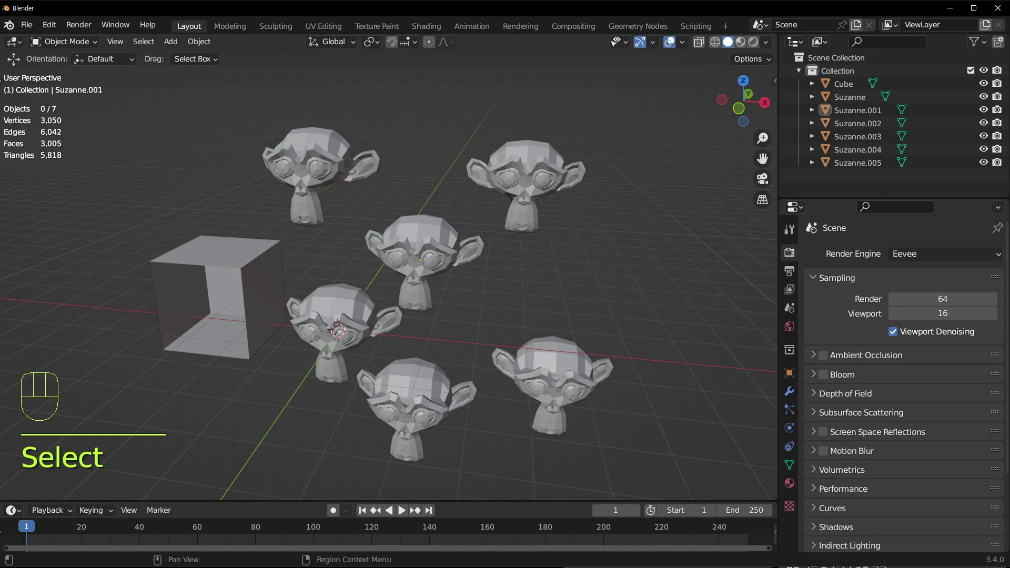
pyautogui.click(614, 295)
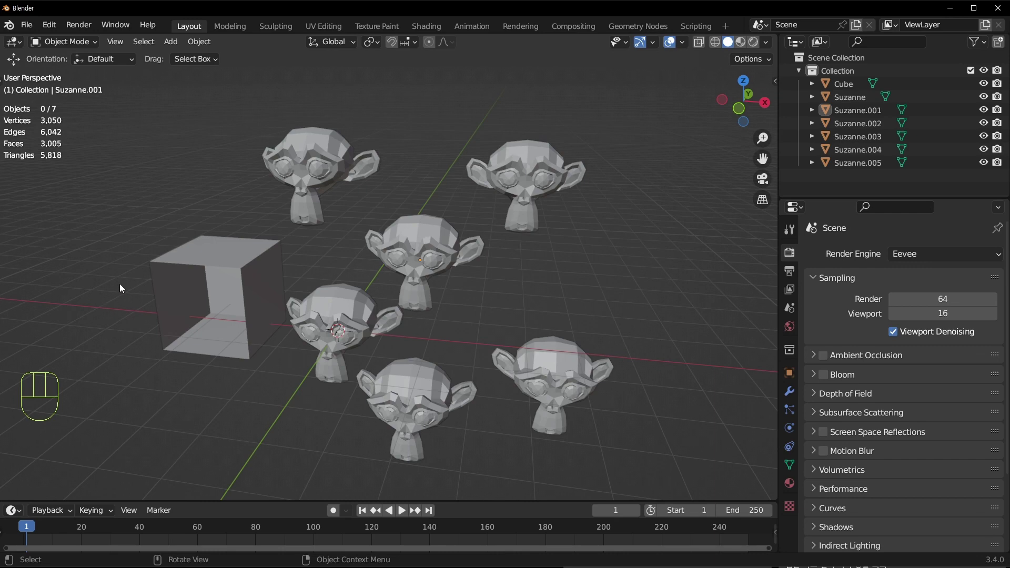
pyautogui.click(517, 295)
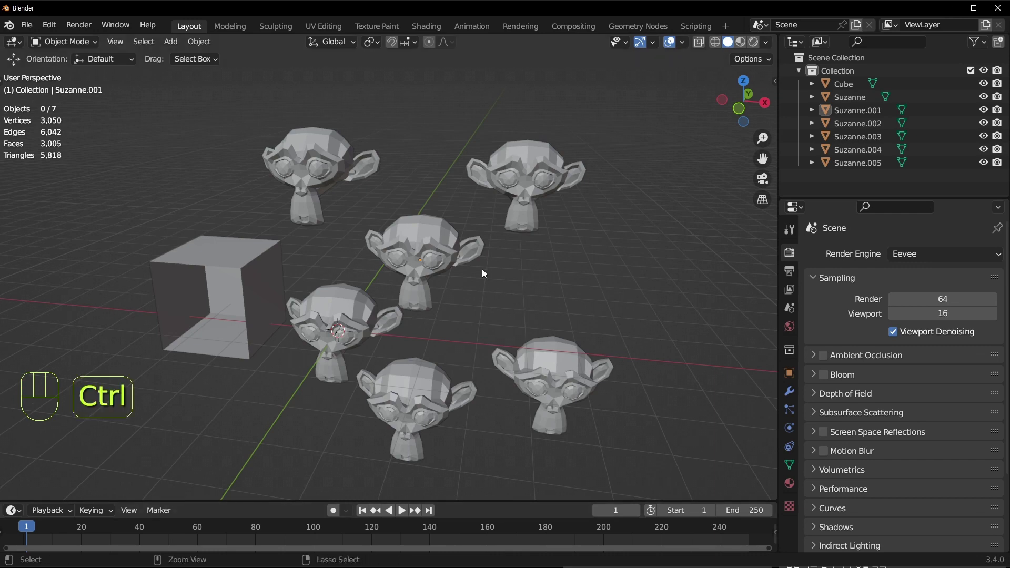
# Maximise the 3D view with Ctrl+Space, restore the layout, then maximise it again
pyautogui.press('ctrl+space')
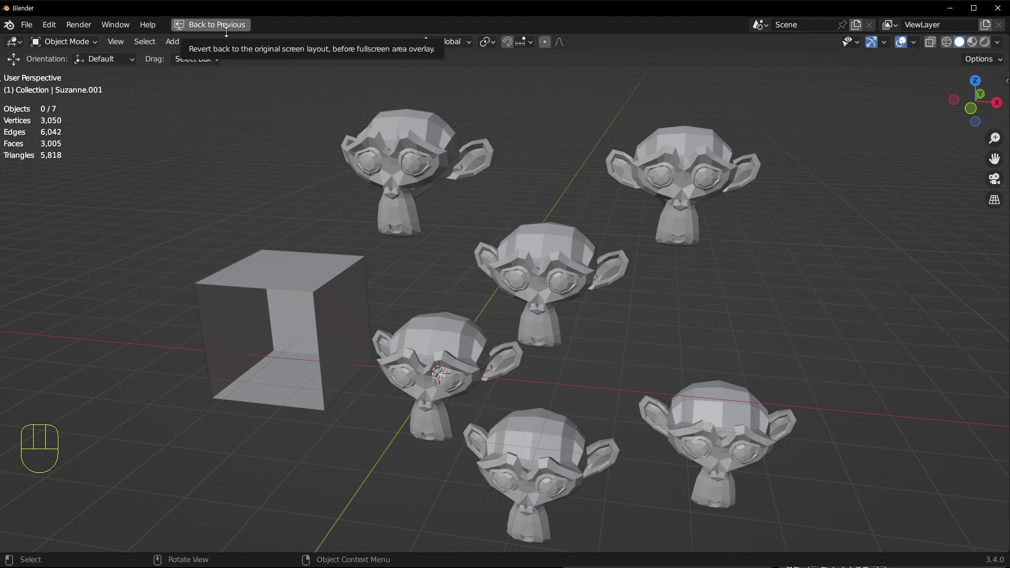
pyautogui.click(237, 32)
pyautogui.click(571, 296)
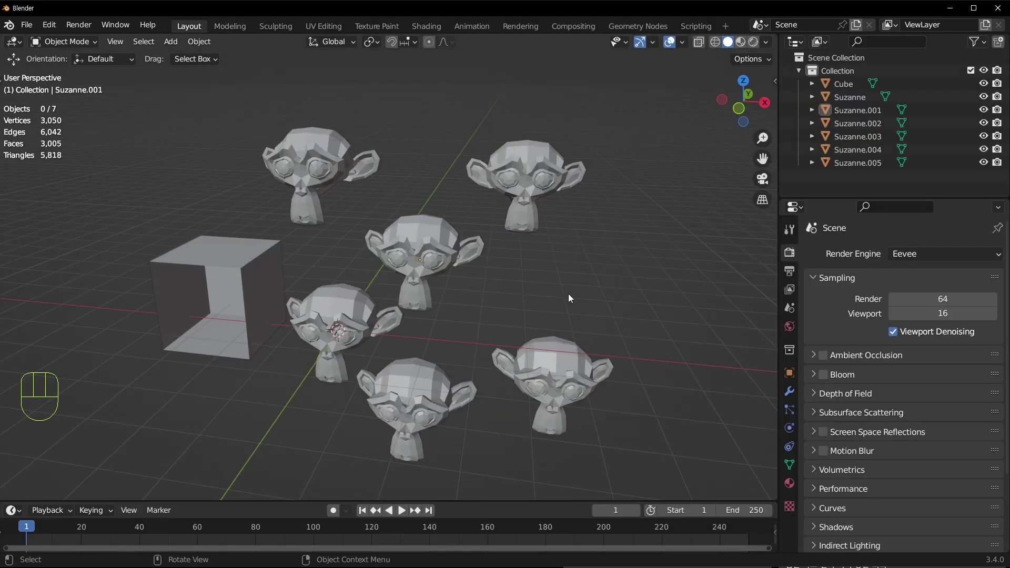
pyautogui.press('ctrl+space')
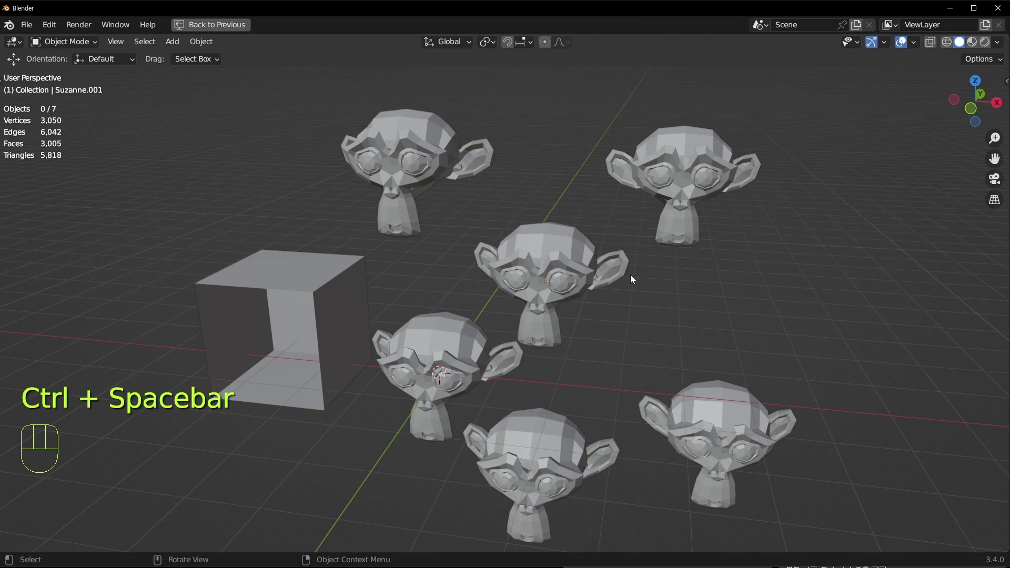
pyautogui.moveTo(636, 297); pyautogui.dragTo(676, 292)
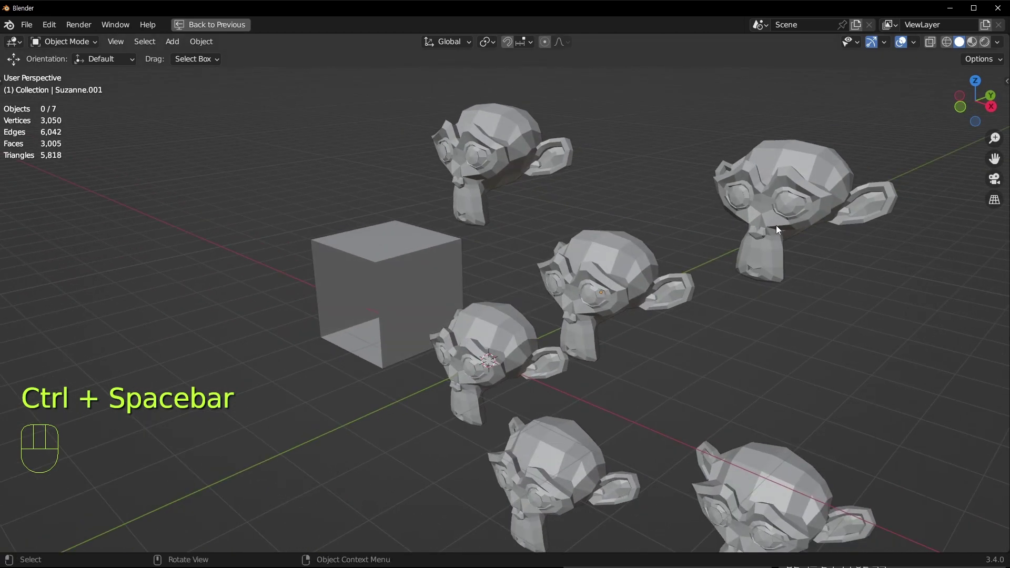
pyautogui.middleClick(614, 188)
# Hide and re-show the viewport overlays, then return to the normal layout via Back to Previous
pyautogui.click(905, 43)
pyautogui.moveTo(552, 235); pyautogui.dragTo(568, 228)
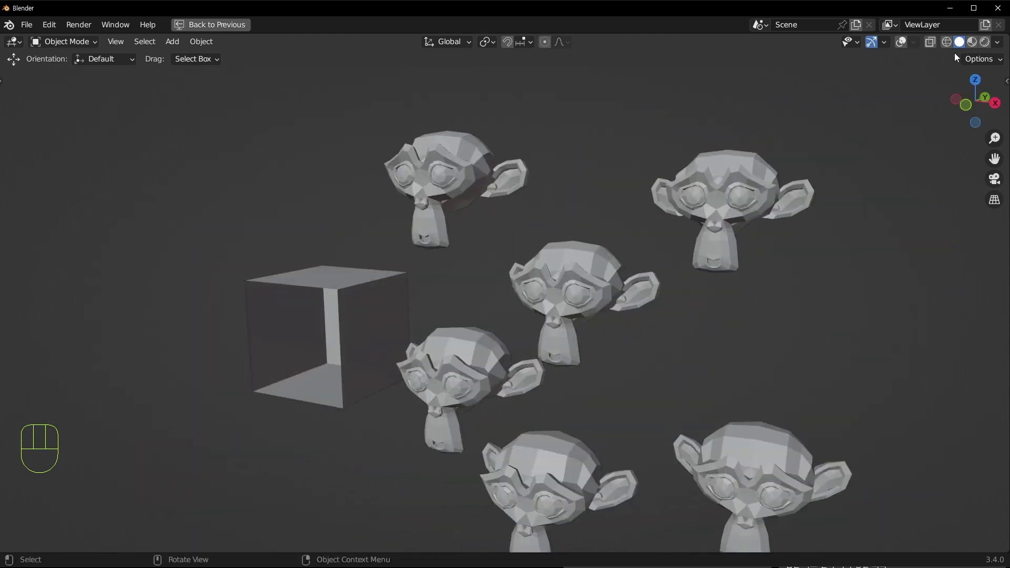
pyautogui.click(905, 44)
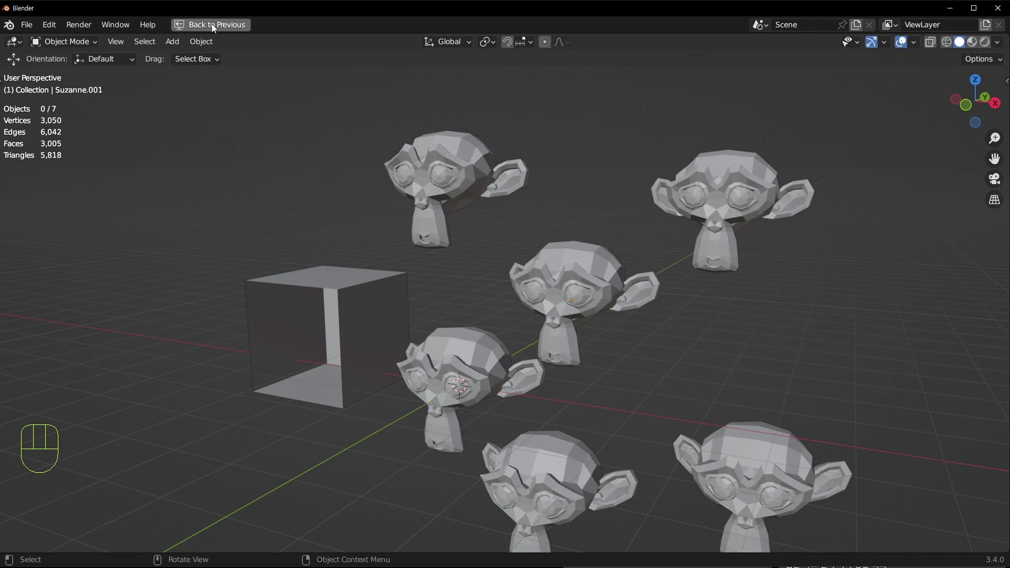
pyautogui.click(217, 28)
pyautogui.middleClick(397, 302)
pyautogui.middleClick(487, 362)
pyautogui.middleClick(459, 249)
pyautogui.middleClick(640, 202)
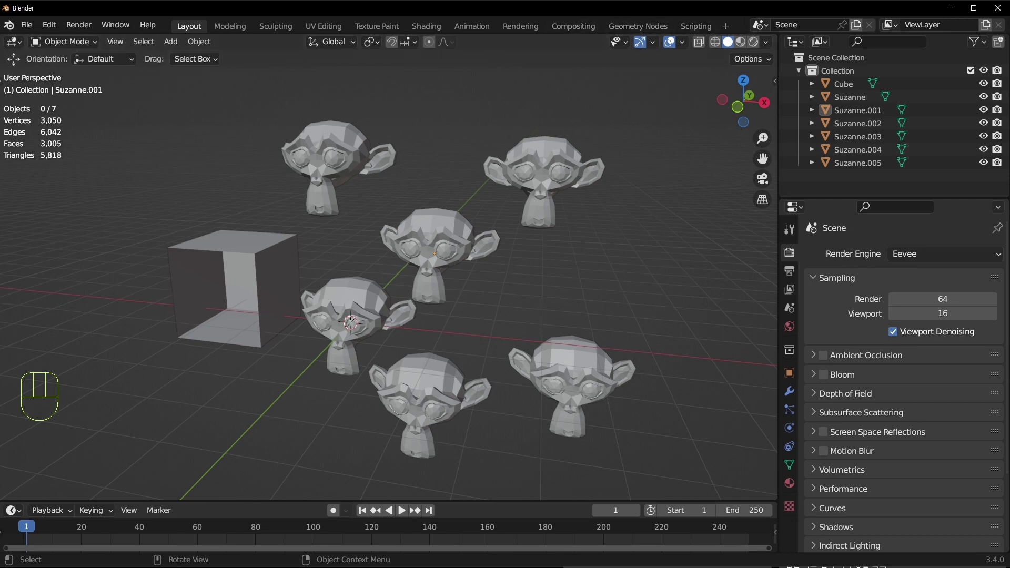
# Select the Collection, hide and unhide it with its eye icon, and reveal the outliner restriction toggles
pyautogui.middleClick(410, 224)
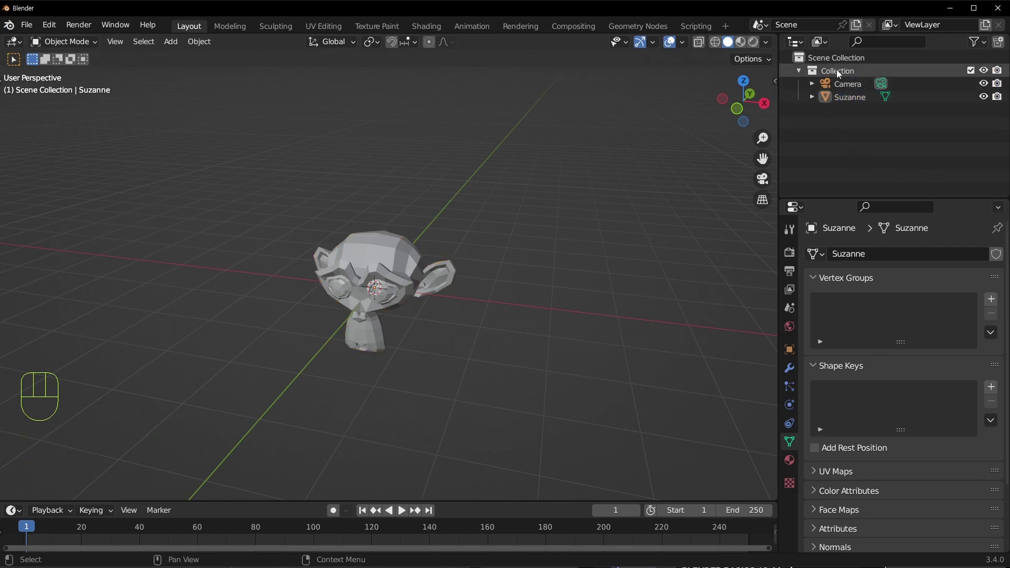
pyautogui.click(841, 73)
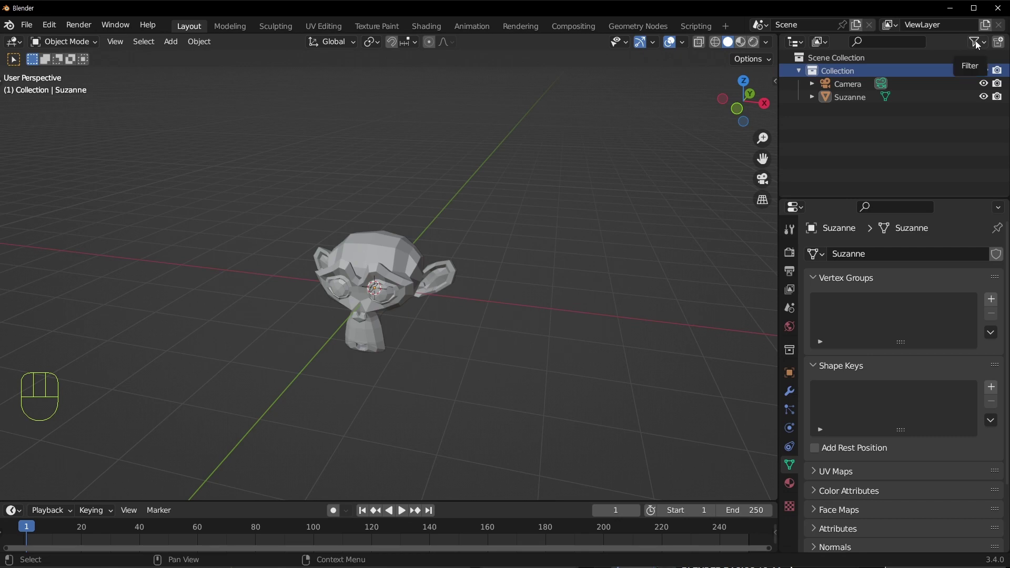
pyautogui.moveTo(982, 42); pyautogui.dragTo(942, 41)
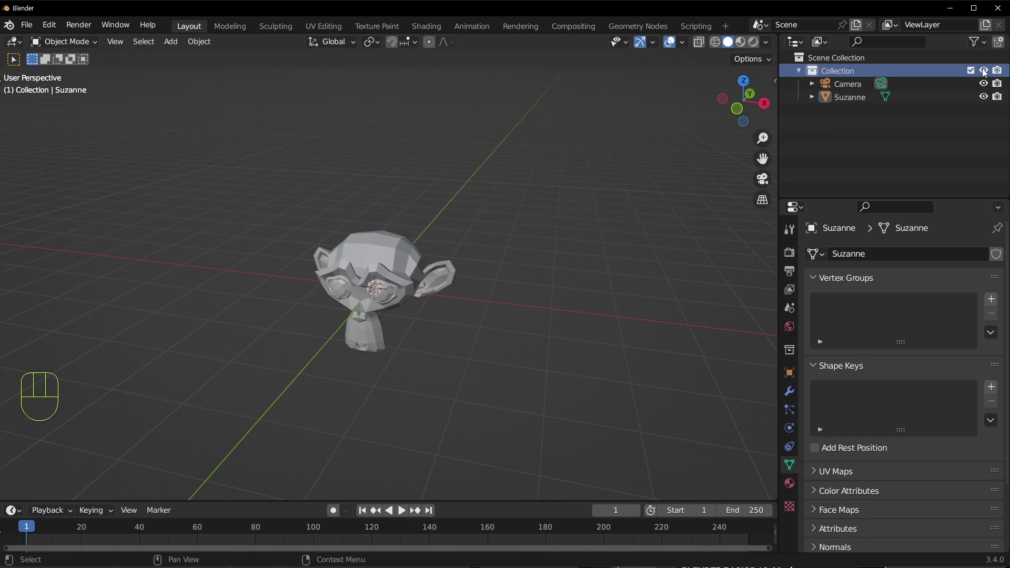
pyautogui.click(986, 72)
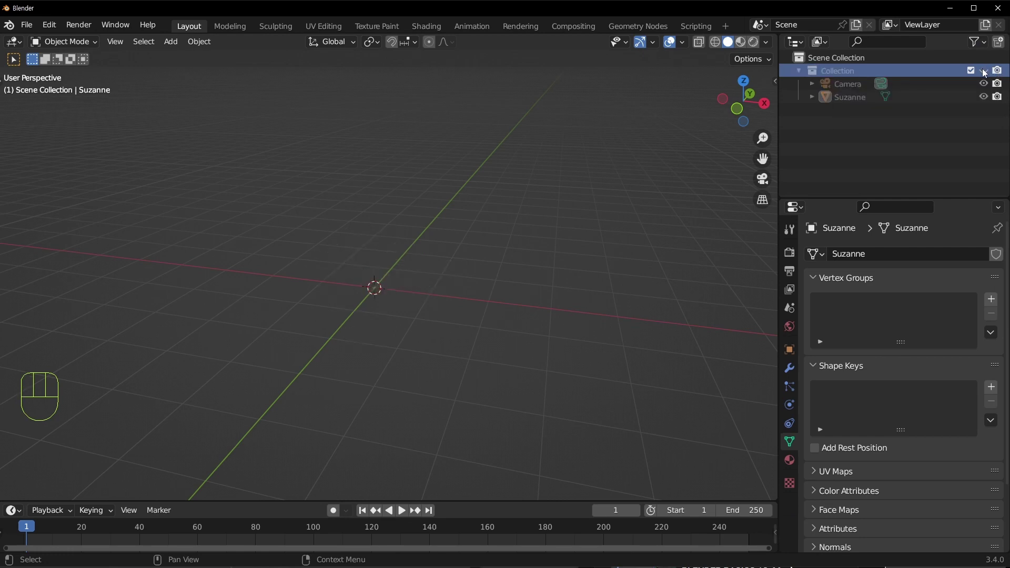
pyautogui.click(986, 72)
pyautogui.click(1002, 74)
pyautogui.click(1002, 74)
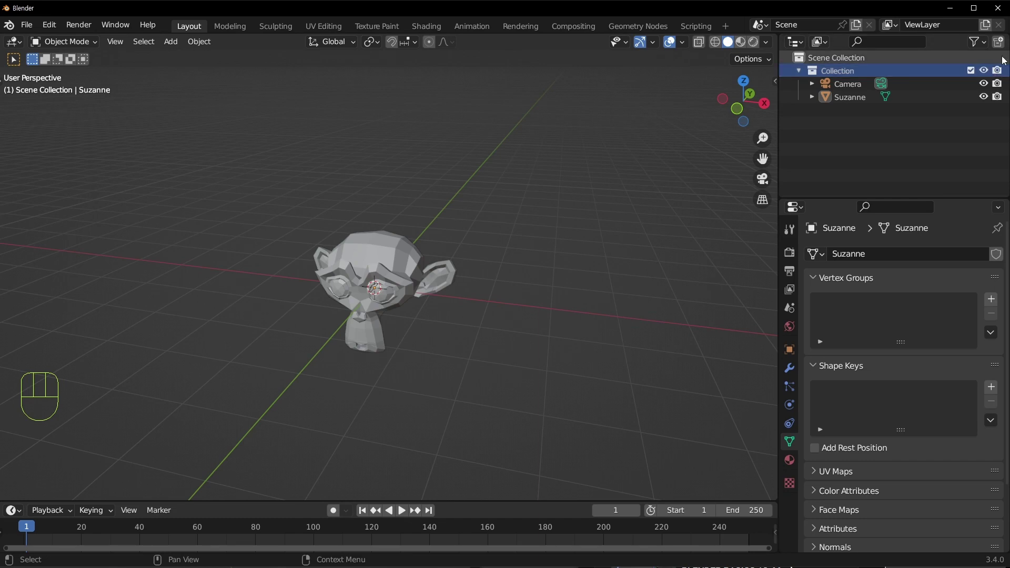
# Enable the selectable and disable-in-viewports restriction columns in the Outliner filter
pyautogui.moveTo(982, 42); pyautogui.dragTo(851, 144)
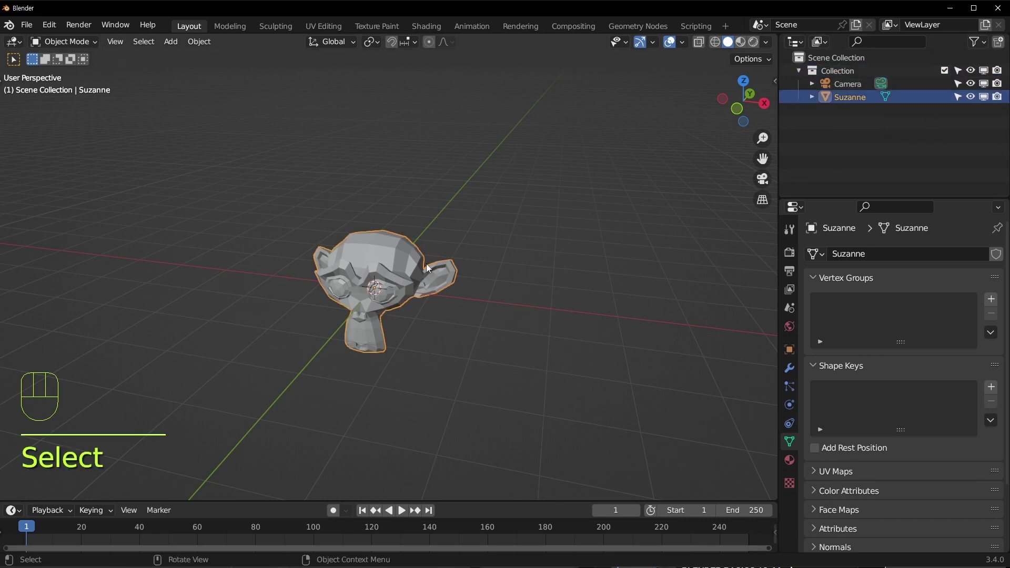
pyautogui.click(908, 89)
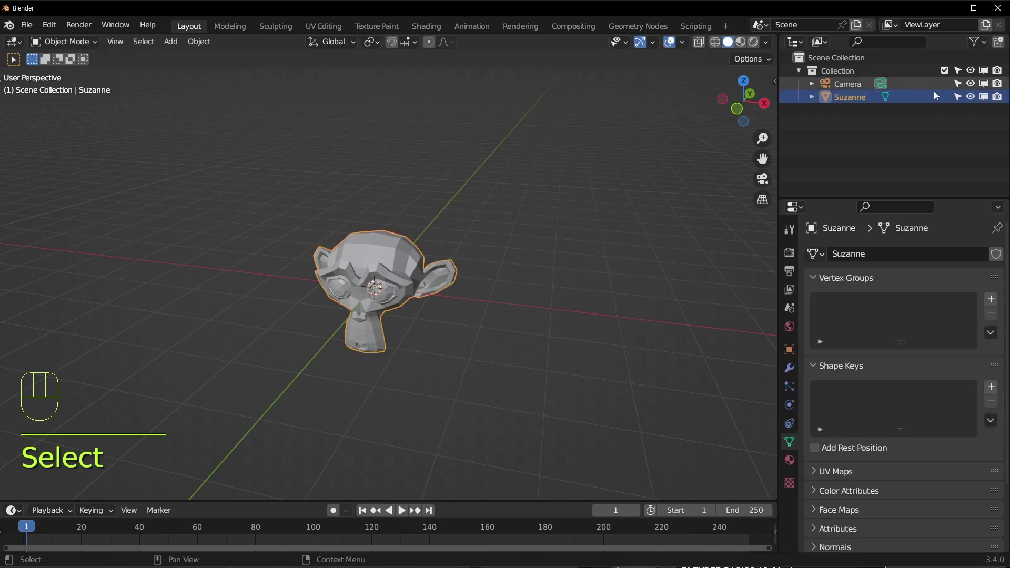
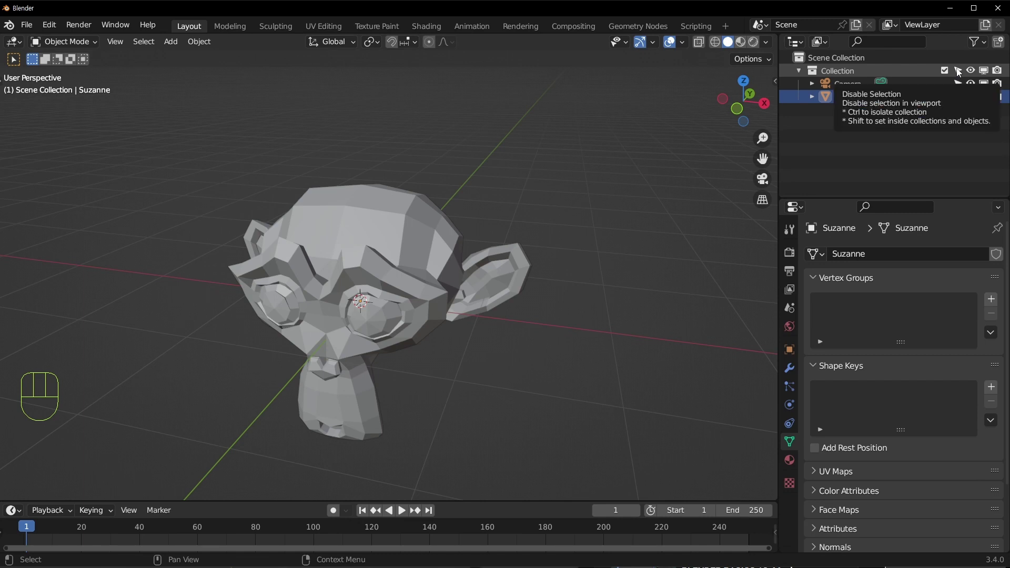
pyautogui.click(961, 74)
pyautogui.click(237, 383)
pyautogui.click(476, 264)
pyautogui.press('a')
pyautogui.click(478, 266)
# Make the Collection unselectable, test selecting its objects, then make it selectable again
pyautogui.click(857, 91)
pyautogui.click(854, 101)
pyautogui.click(859, 90)
pyautogui.click(858, 99)
pyautogui.click(860, 87)
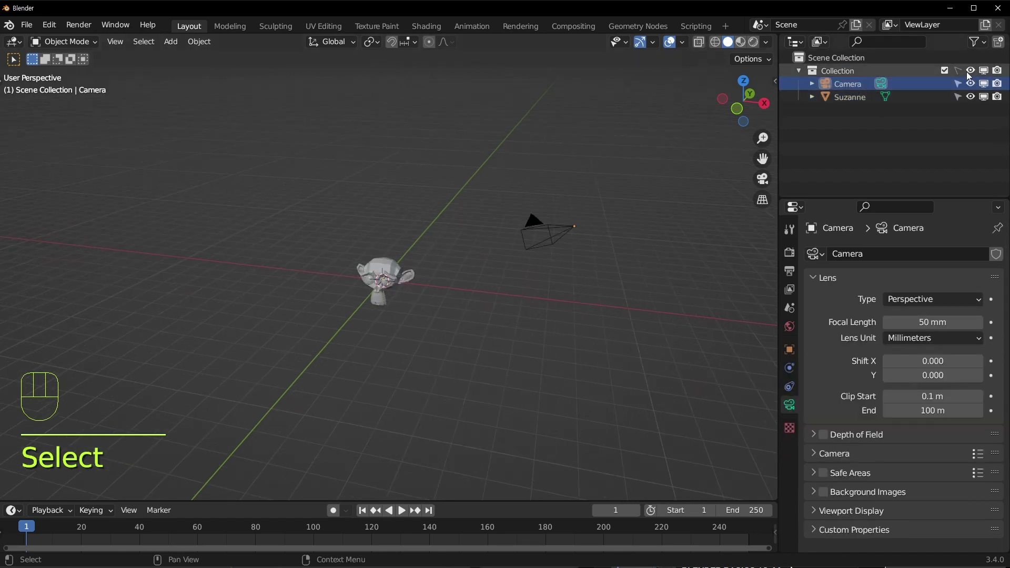
pyautogui.click(963, 75)
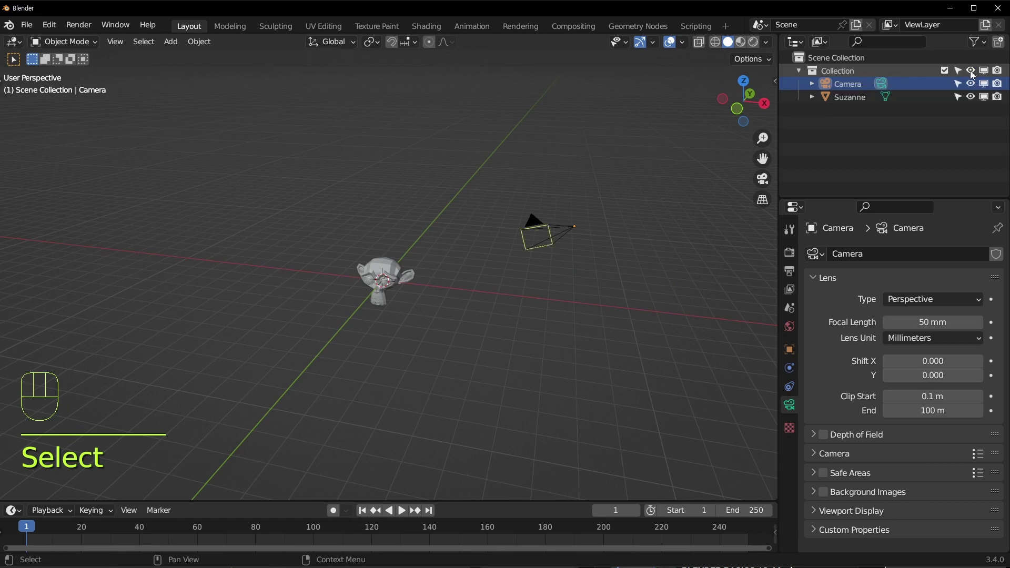
# Toggle the Collection's and Camera's viewport visibility and disable-in-viewports flags off and back on
pyautogui.click(974, 76)
pyautogui.click(974, 76)
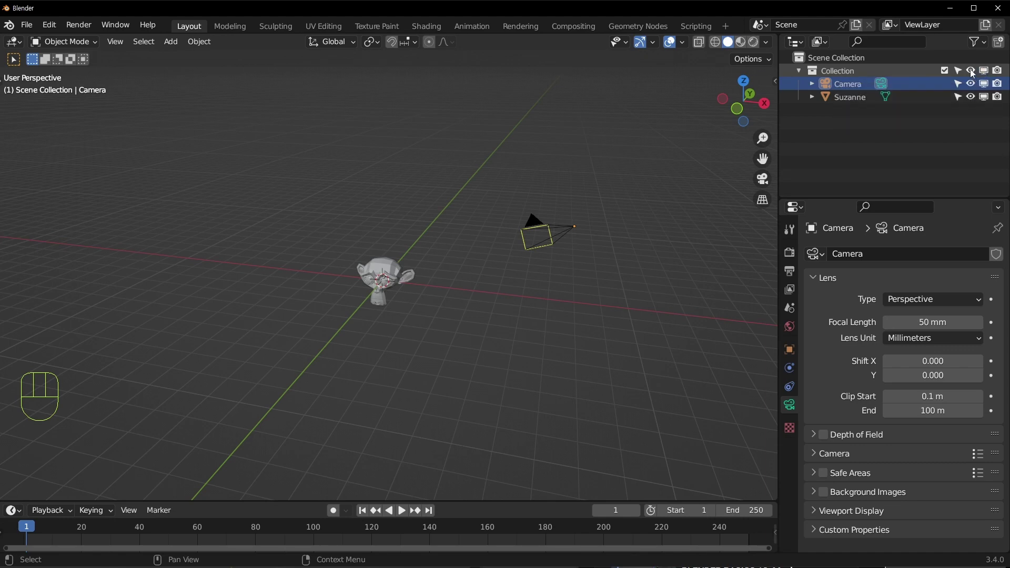
pyautogui.click(975, 75)
pyautogui.click(975, 75)
pyautogui.click(990, 75)
pyautogui.click(991, 74)
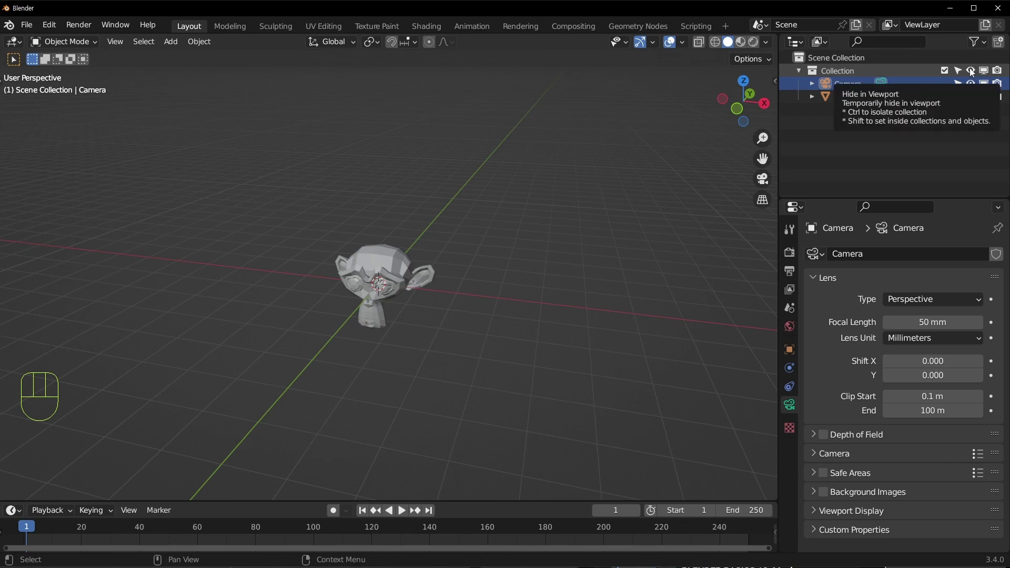
pyautogui.click(975, 72)
pyautogui.click(975, 72)
pyautogui.moveTo(498, 306); pyautogui.dragTo(452, 295)
pyautogui.moveTo(463, 247); pyautogui.dragTo(429, 259)
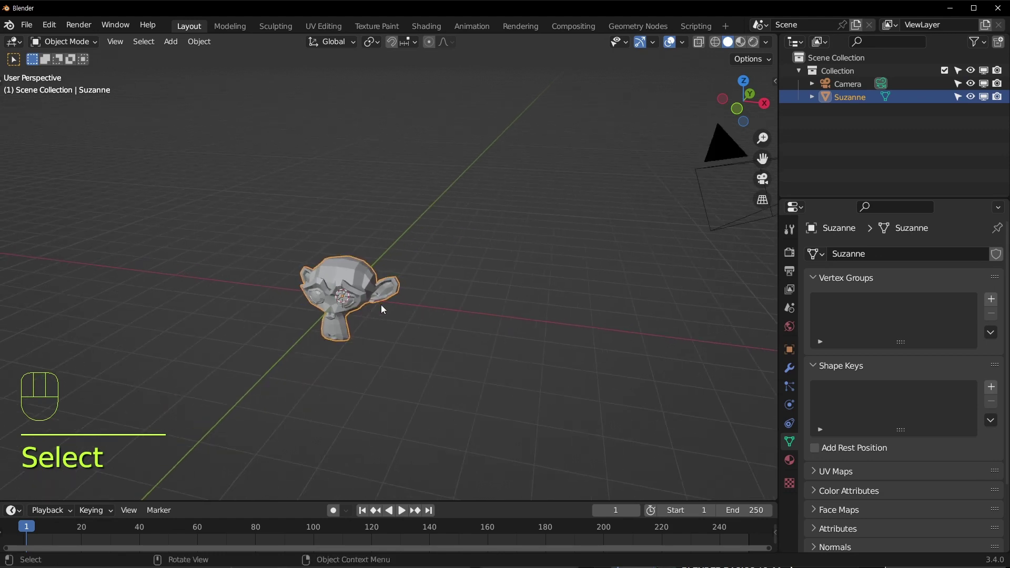
# Hide Suzanne with H and the outliner eye, then bring her back with Alt+H
pyautogui.middleClick(398, 288)
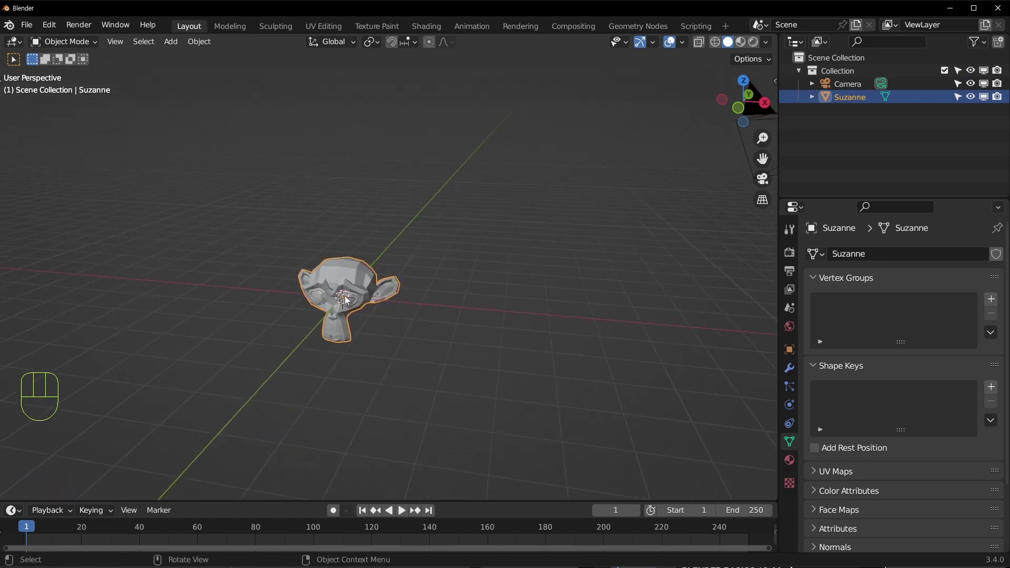
pyautogui.press('h')
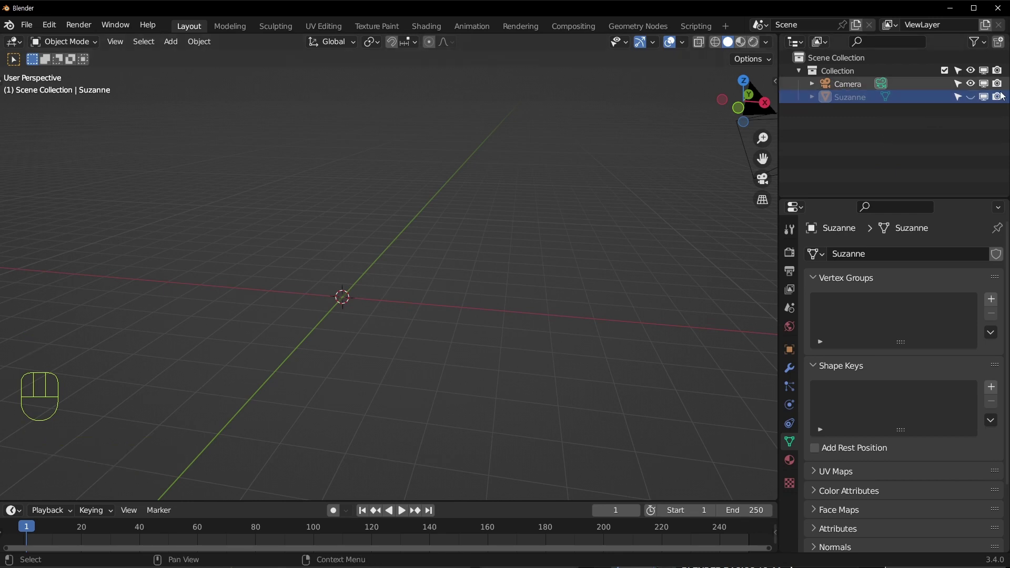
pyautogui.click(973, 98)
pyautogui.press('h')
pyautogui.click(527, 299)
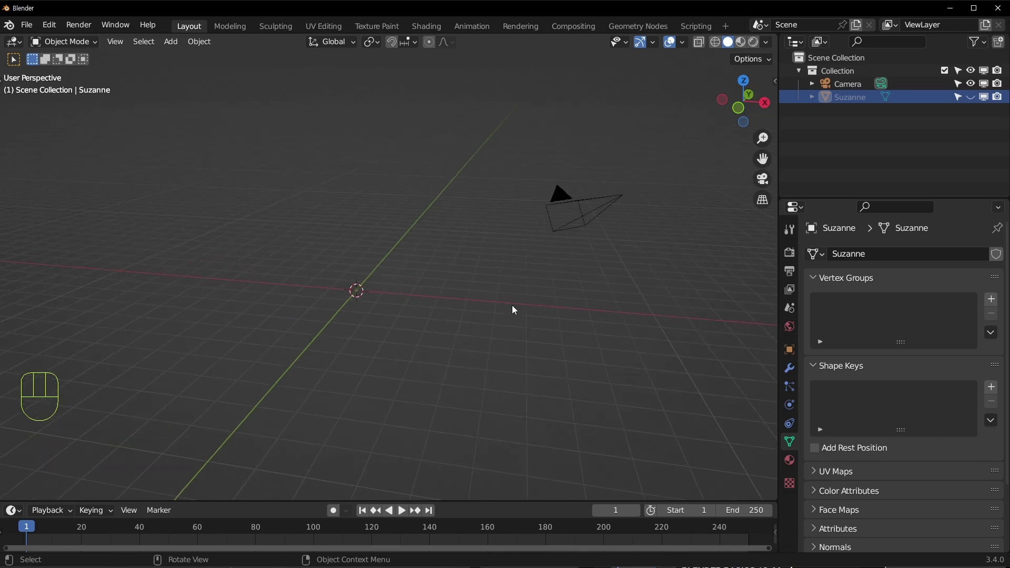
pyautogui.press('alt+h')
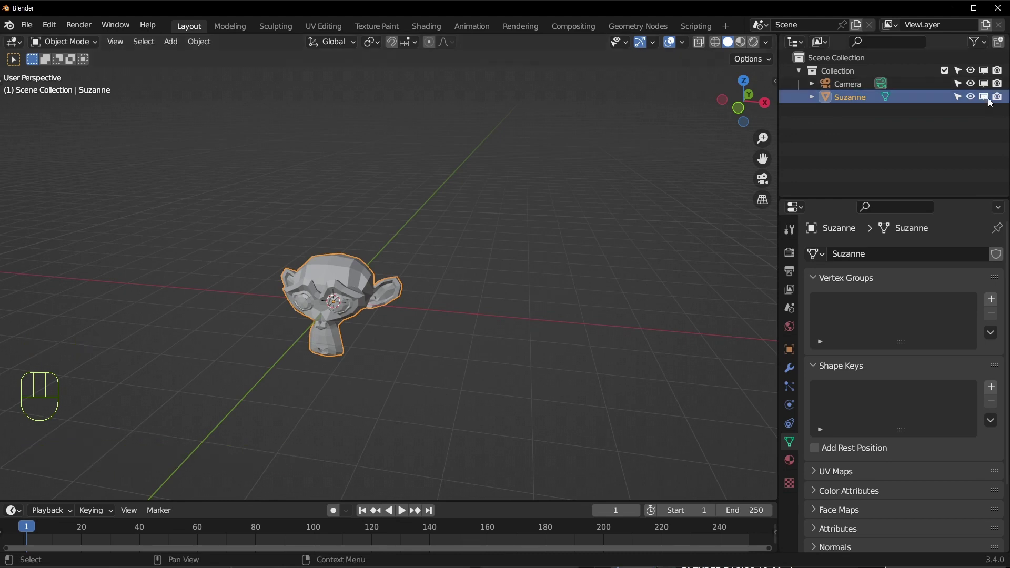
# Disable Suzanne in viewports via the monitor icon, show Alt+H does not restore it, re-enable her
pyautogui.click(991, 101)
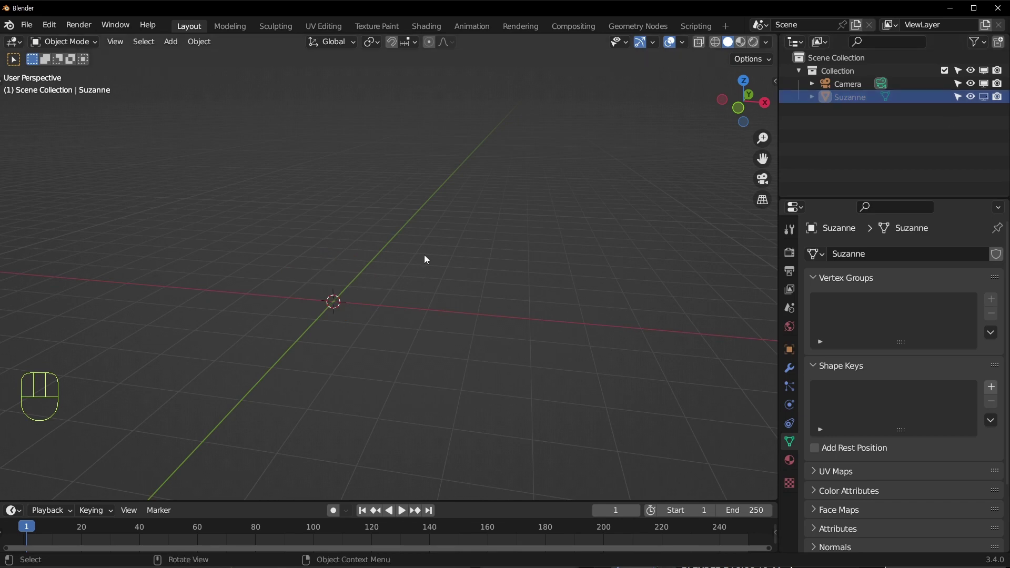
pyautogui.press('alt+h')
pyautogui.press('alt+h')
pyautogui.press('alt+h')
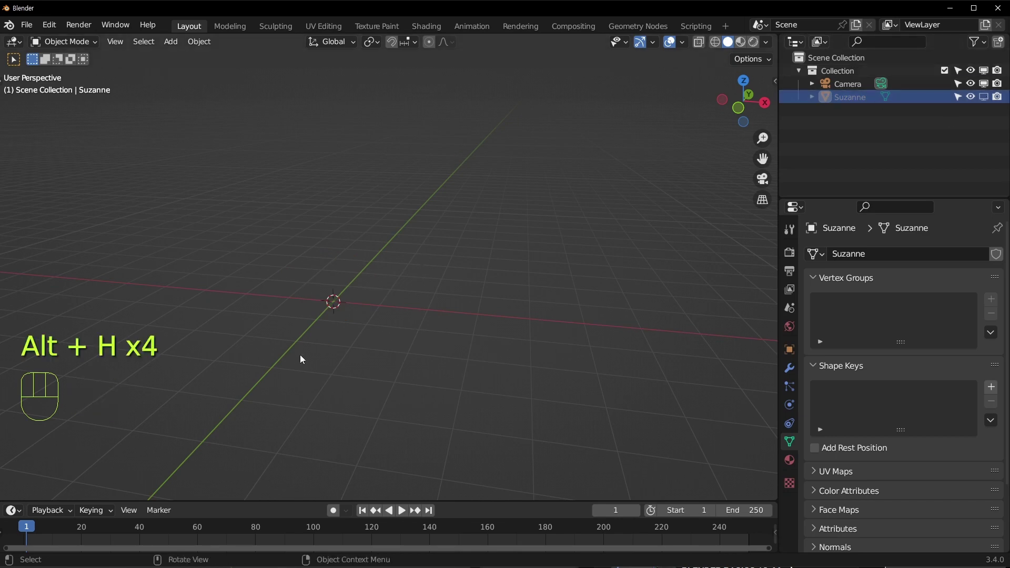
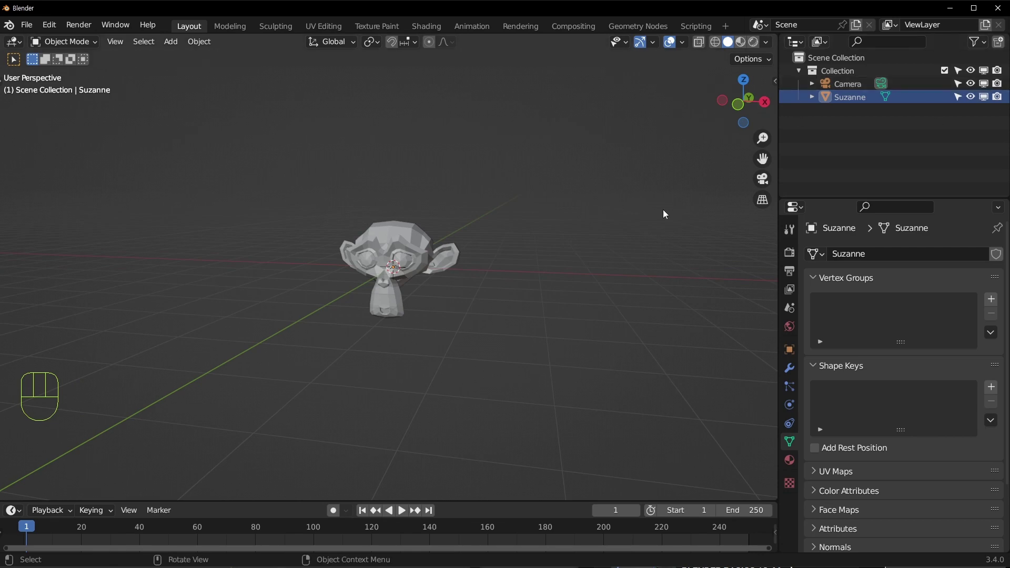
pyautogui.middleClick(476, 287)
pyautogui.middleClick(649, 307)
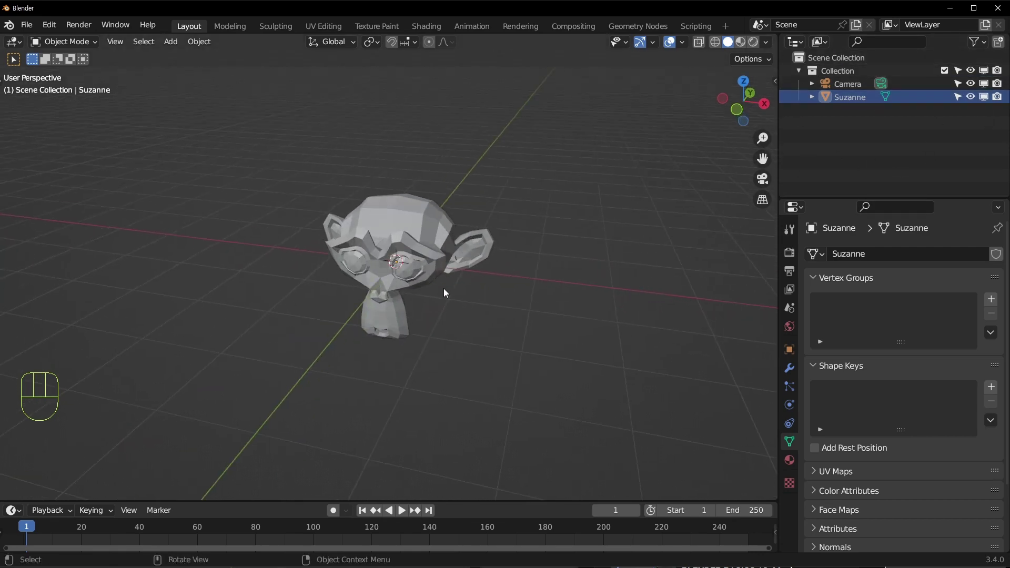
# Rename the Collection to A in the outliner
pyautogui.doubleClick(259, 234)
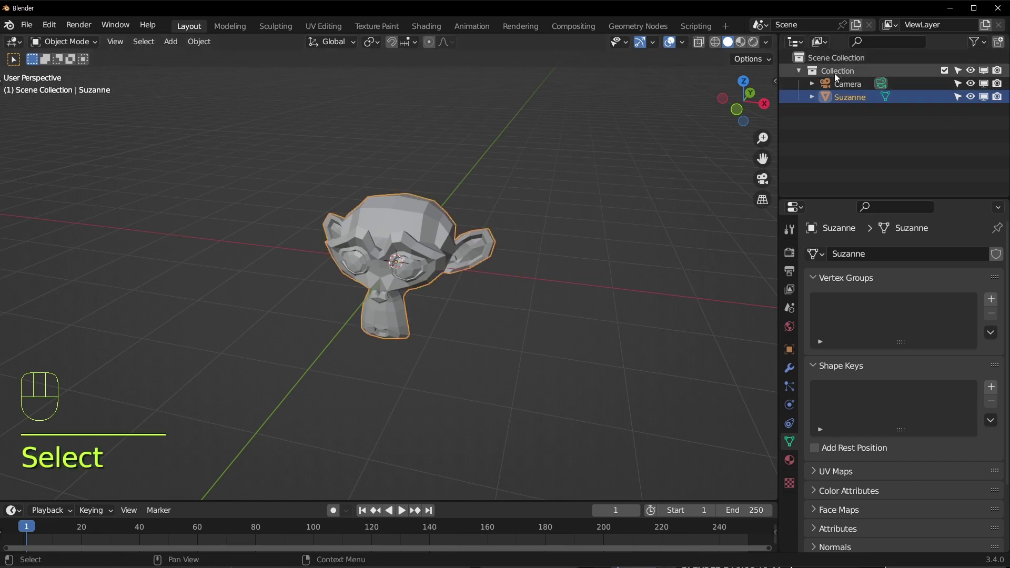
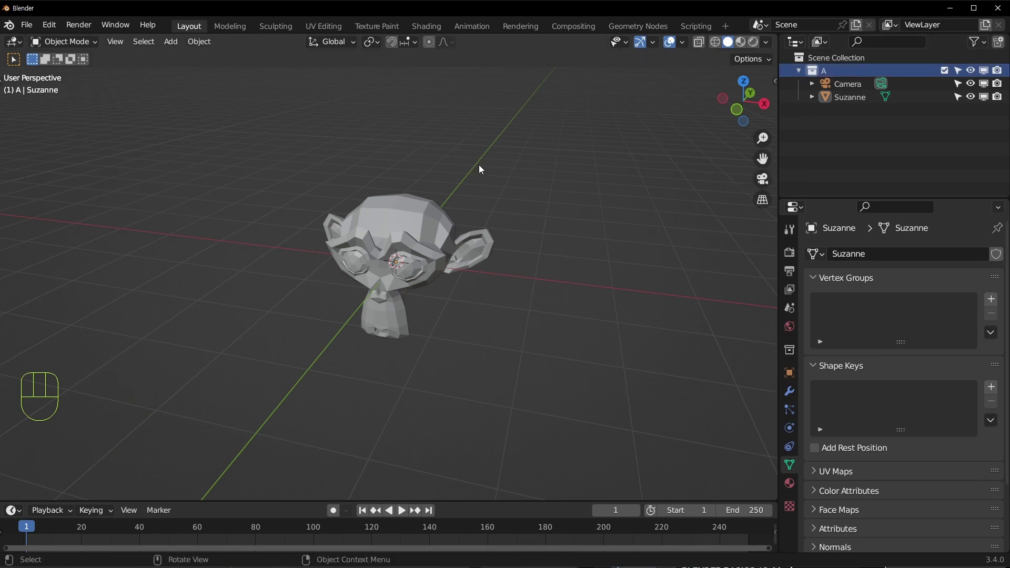
pyautogui.moveTo(526, 311); pyautogui.dragTo(519, 293)
pyautogui.moveTo(526, 311); pyautogui.dragTo(564, 327)
pyautogui.moveTo(386, 286); pyautogui.dragTo(434, 275)
pyautogui.middleClick(398, 261)
pyautogui.click(354, 277)
# Add a cube via Shift+A > Mesh > Cube and move it to the left of Suzanne
pyautogui.press('shift+a')
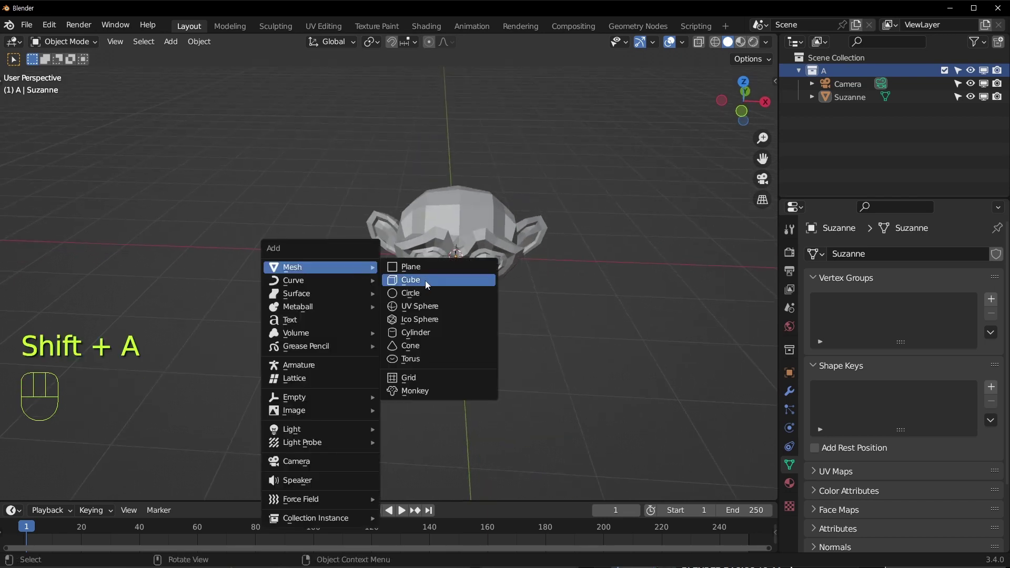
pyautogui.press('g')
pyautogui.middleClick(275, 278)
pyautogui.moveTo(210, 48); pyautogui.dragTo(433, 99)
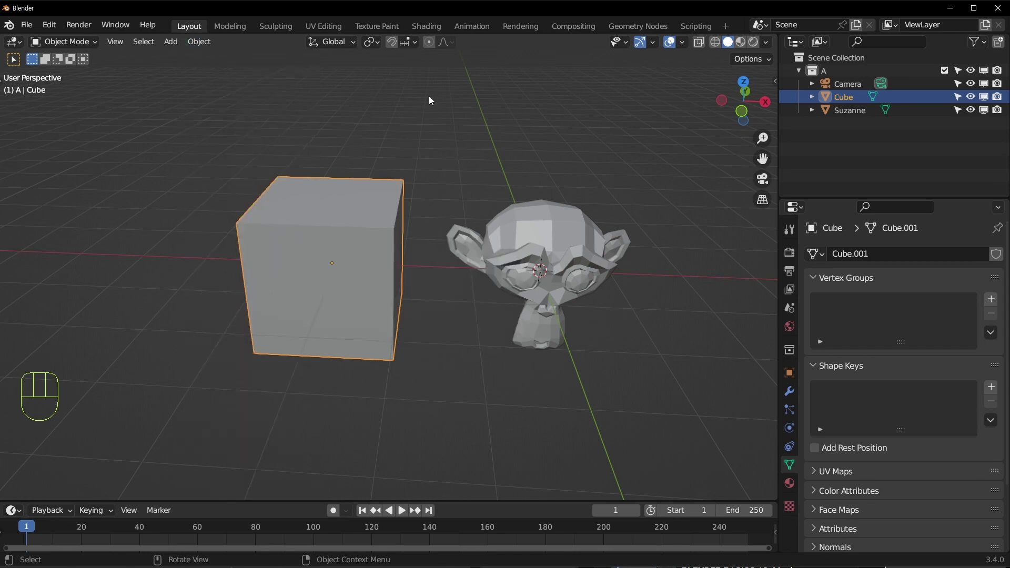
pyautogui.click(433, 98)
pyautogui.moveTo(436, 248); pyautogui.dragTo(393, 260)
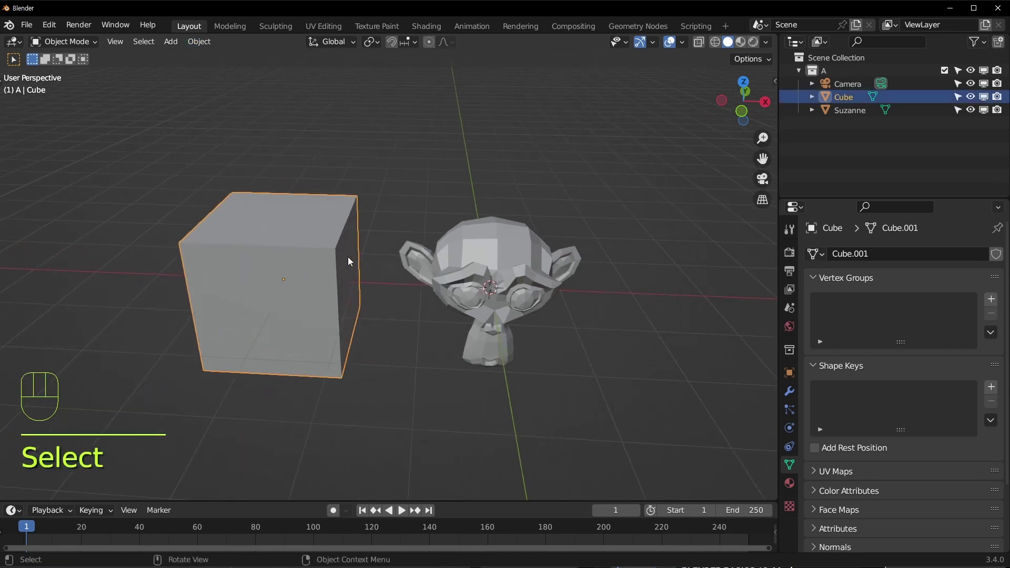
# Move the cube into a new collection B with M > New Collection
pyautogui.press('m')
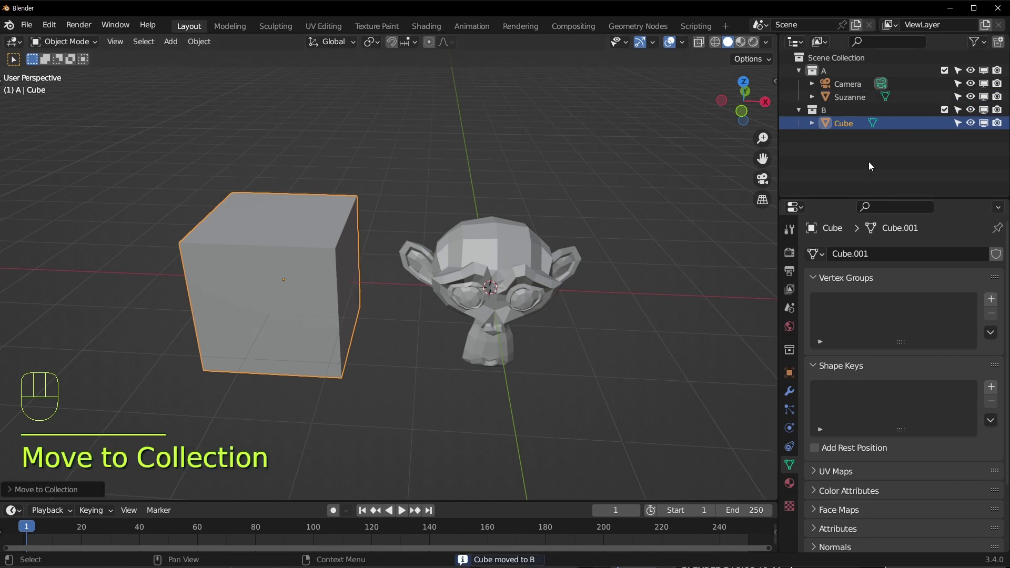
pyautogui.click(827, 73)
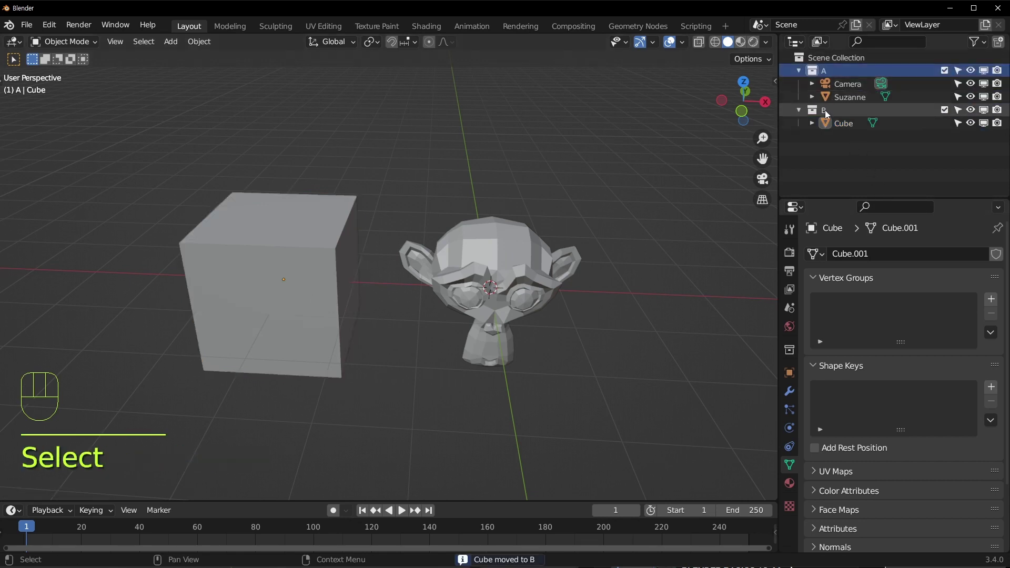
pyautogui.click(829, 114)
pyautogui.click(835, 71)
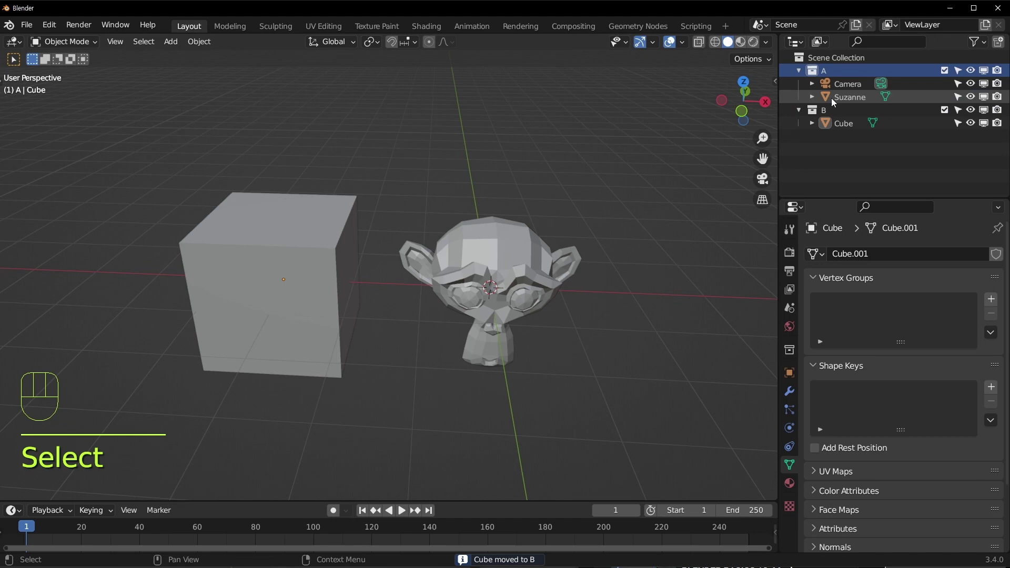
pyautogui.click(824, 114)
pyautogui.click(849, 90)
pyautogui.moveTo(533, 313); pyautogui.dragTo(414, 333)
# Select the Cube and Suzanne entries in the outliner to check which collection holds each
pyautogui.click(854, 130)
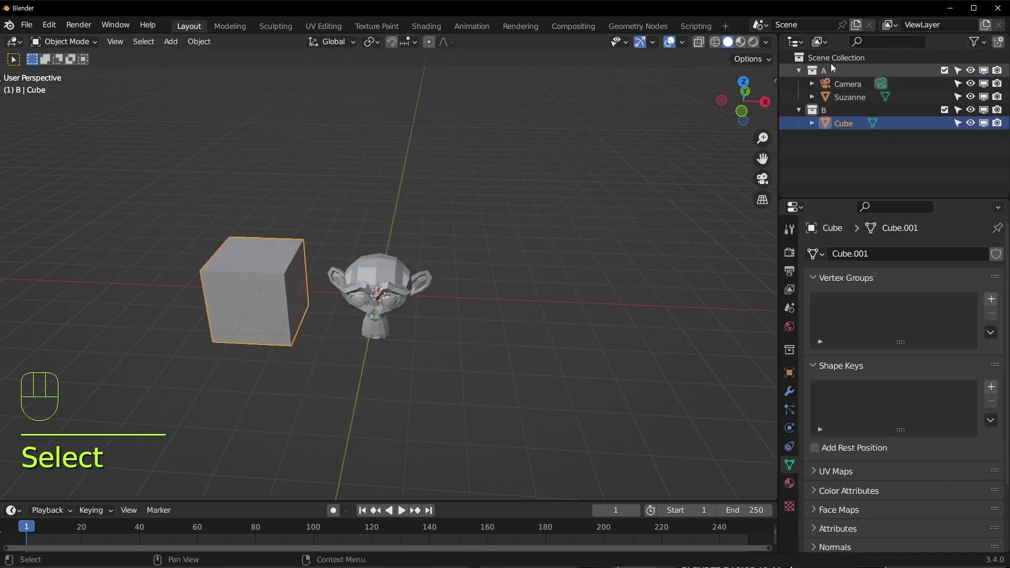
pyautogui.click(843, 127)
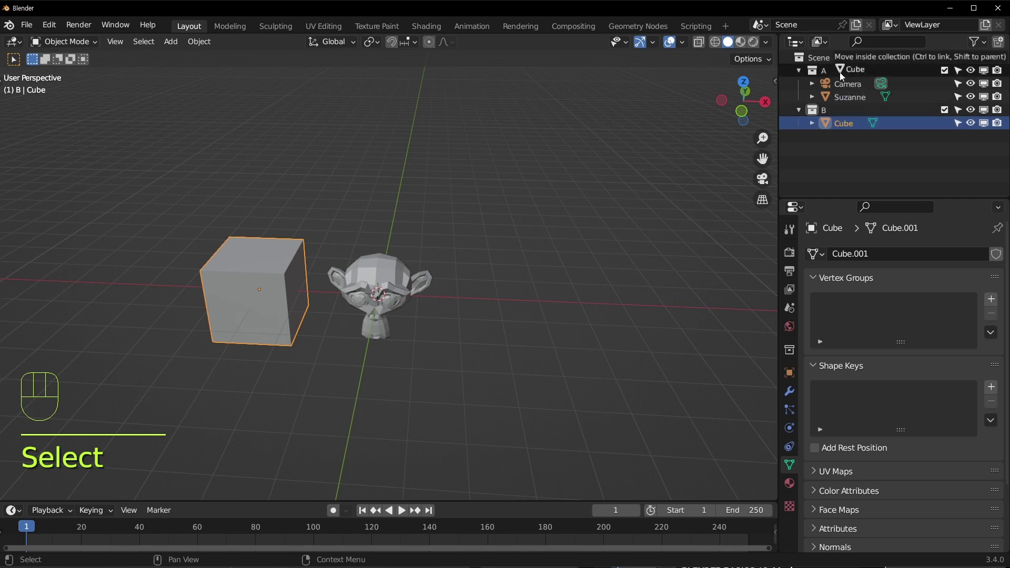
pyautogui.click(378, 332)
pyautogui.click(850, 104)
pyautogui.click(840, 103)
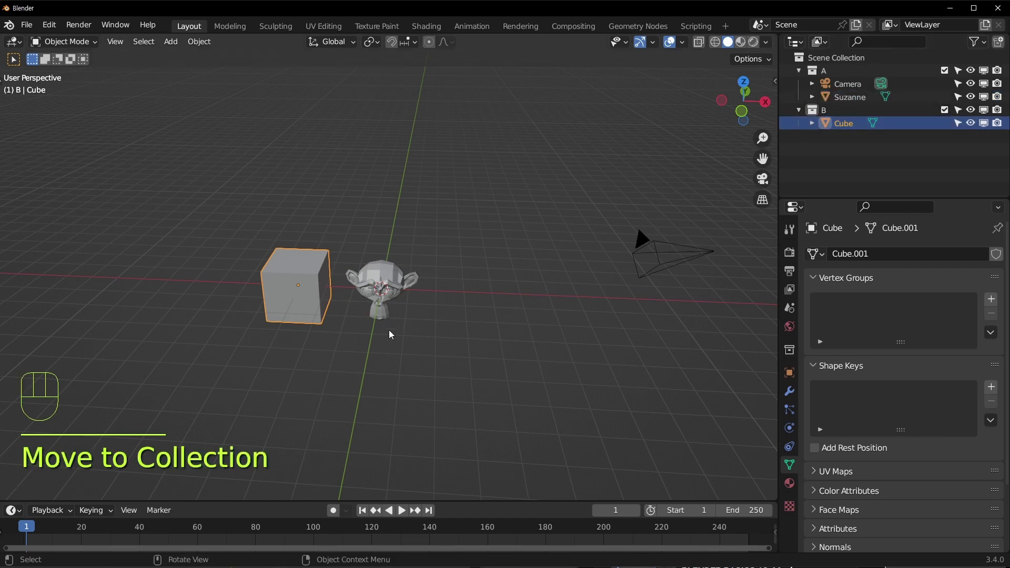
pyautogui.click(395, 335)
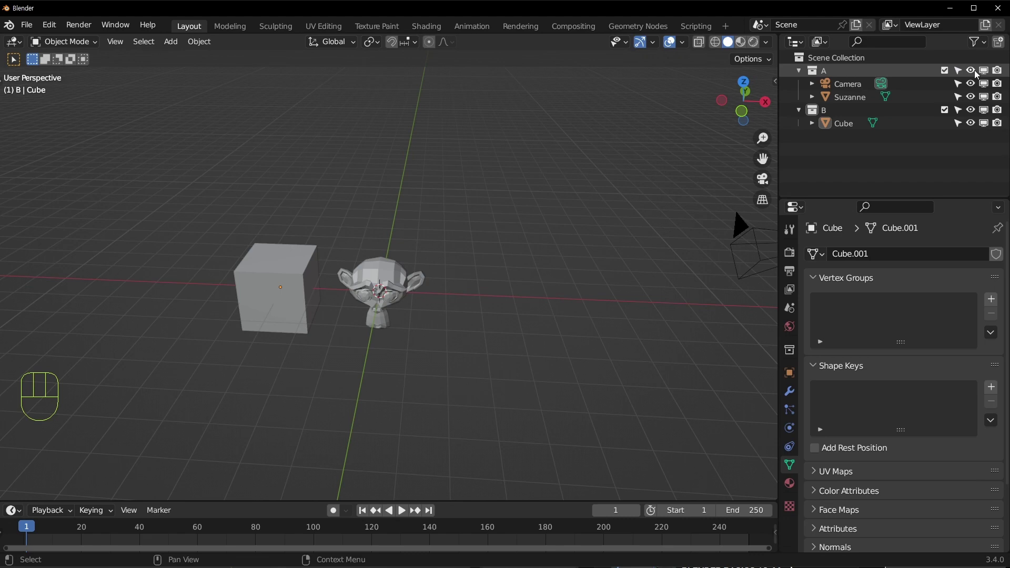
# Hide and re-show collections A and B with their eye icons, leaving both visible
pyautogui.click(974, 75)
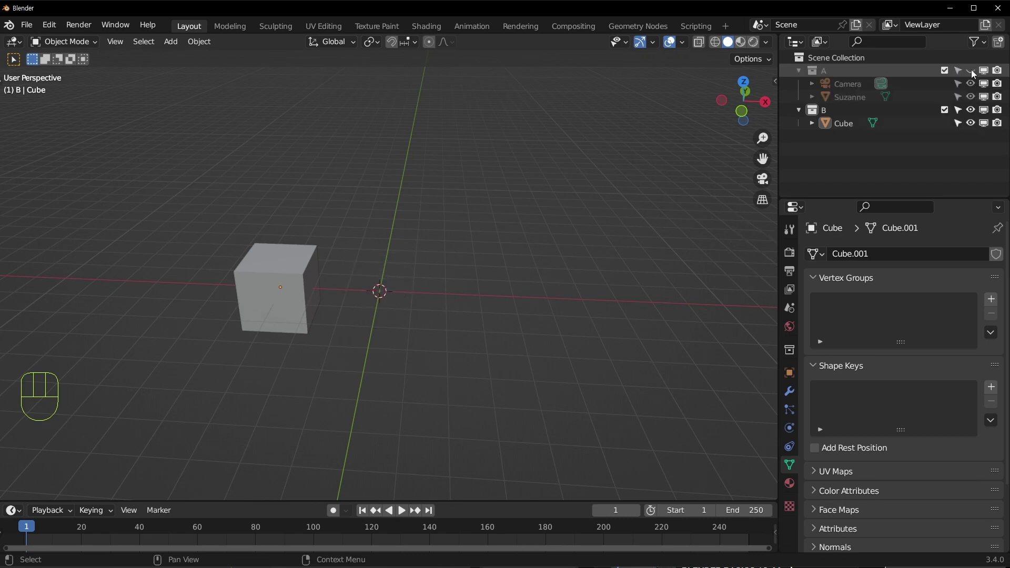
pyautogui.click(257, 290)
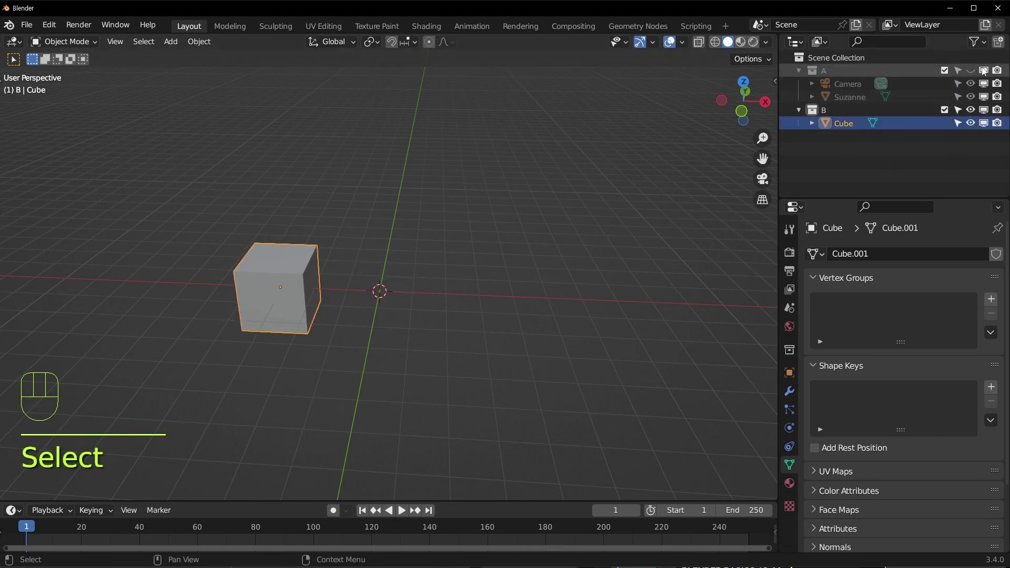
pyautogui.click(974, 70)
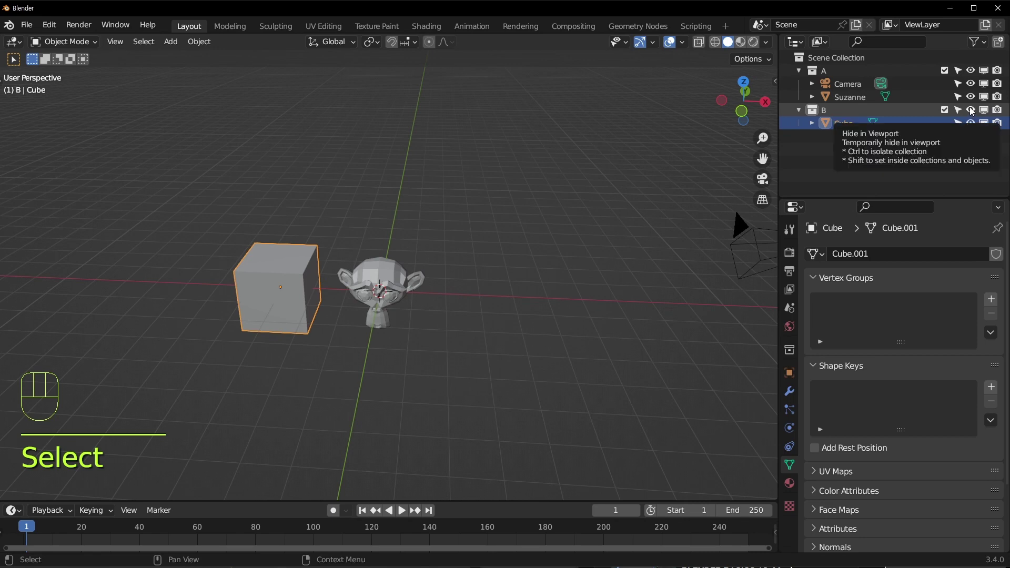
pyautogui.click(973, 110)
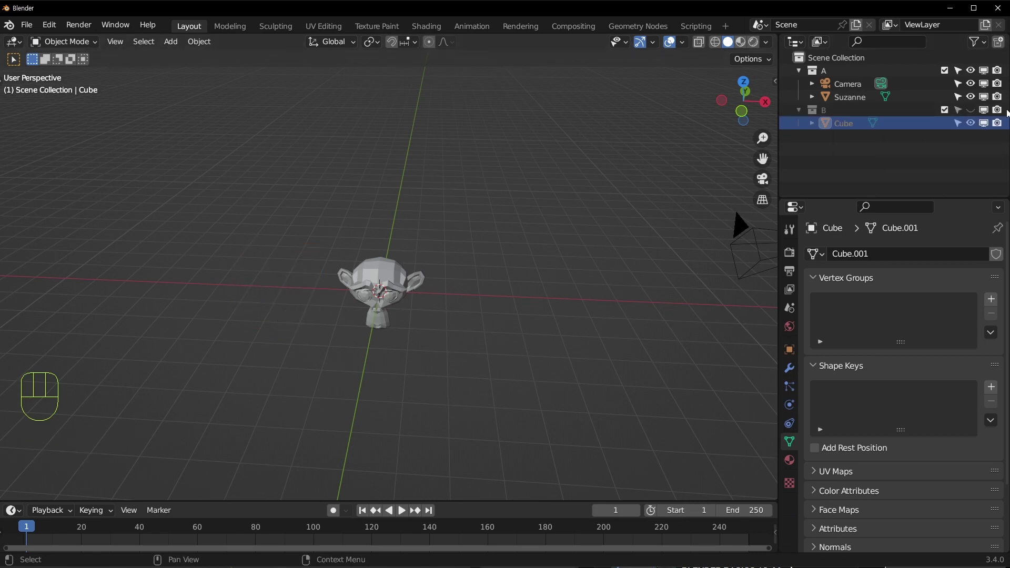
pyautogui.click(971, 112)
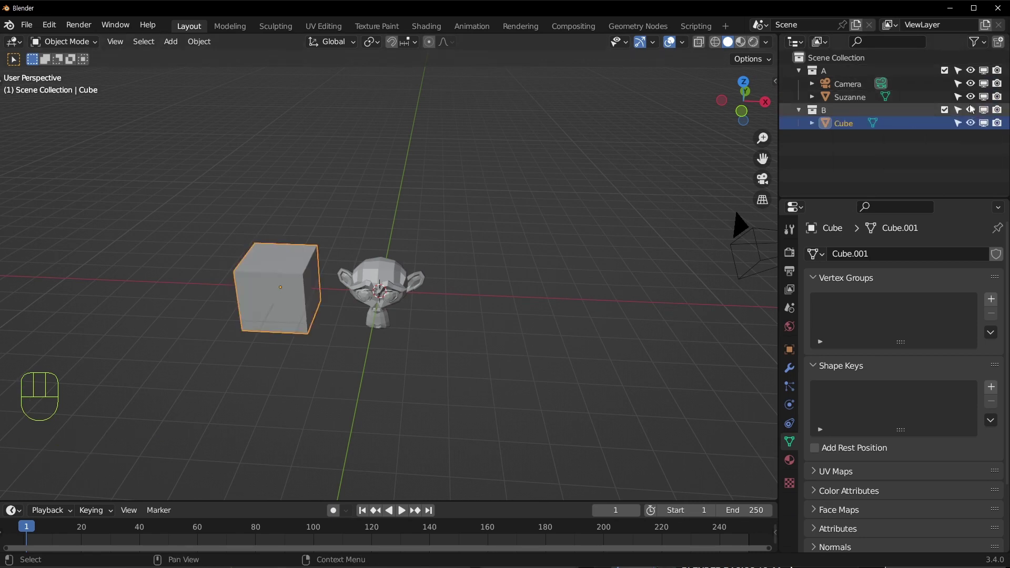
pyautogui.click(977, 112)
pyautogui.click(858, 101)
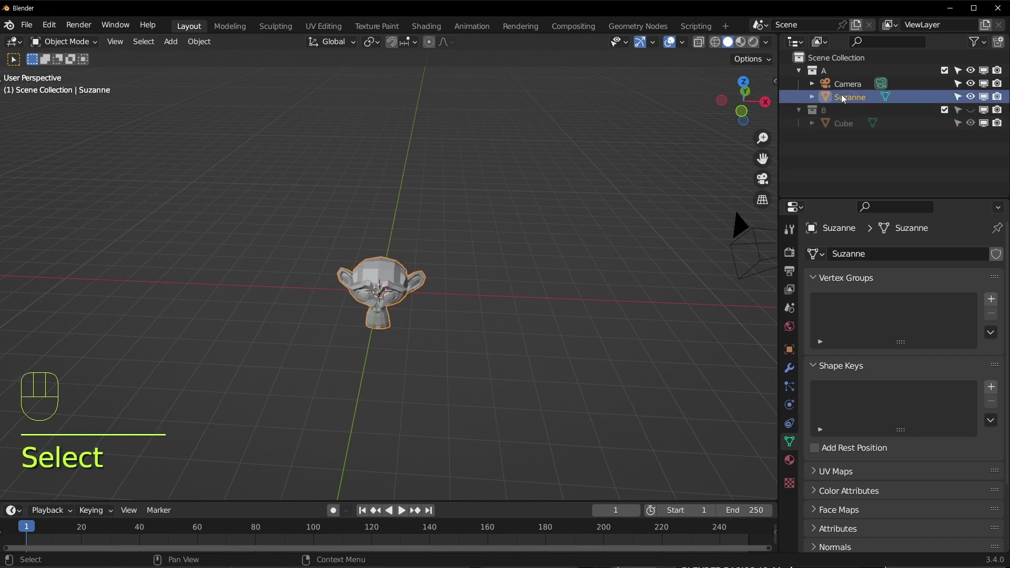
pyautogui.click(845, 98)
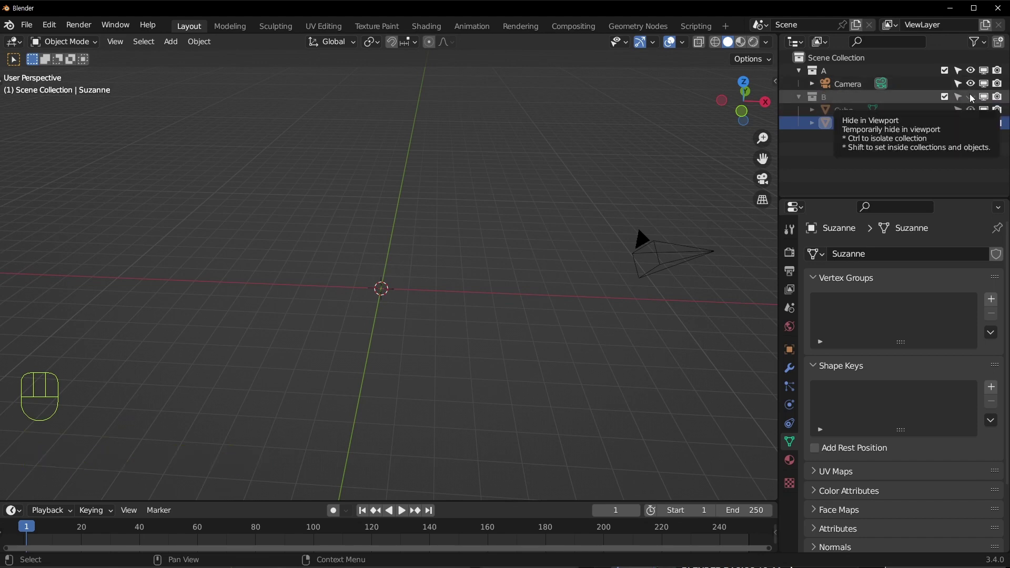
pyautogui.click(973, 98)
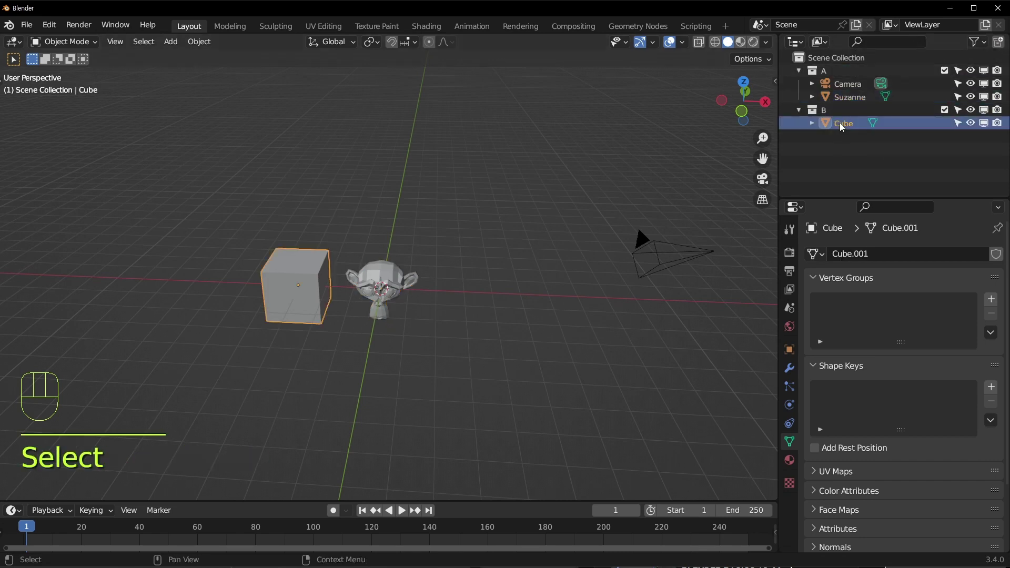
# Move the cube into collection B again with M, then hide collection B
pyautogui.click(348, 358)
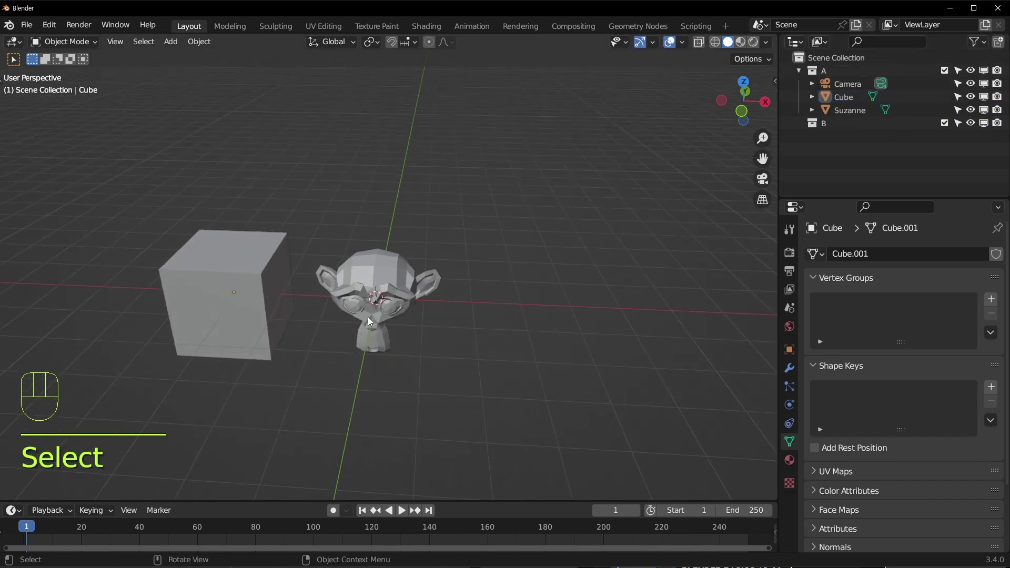
pyautogui.click(369, 313)
pyautogui.moveTo(362, 317); pyautogui.dragTo(419, 305)
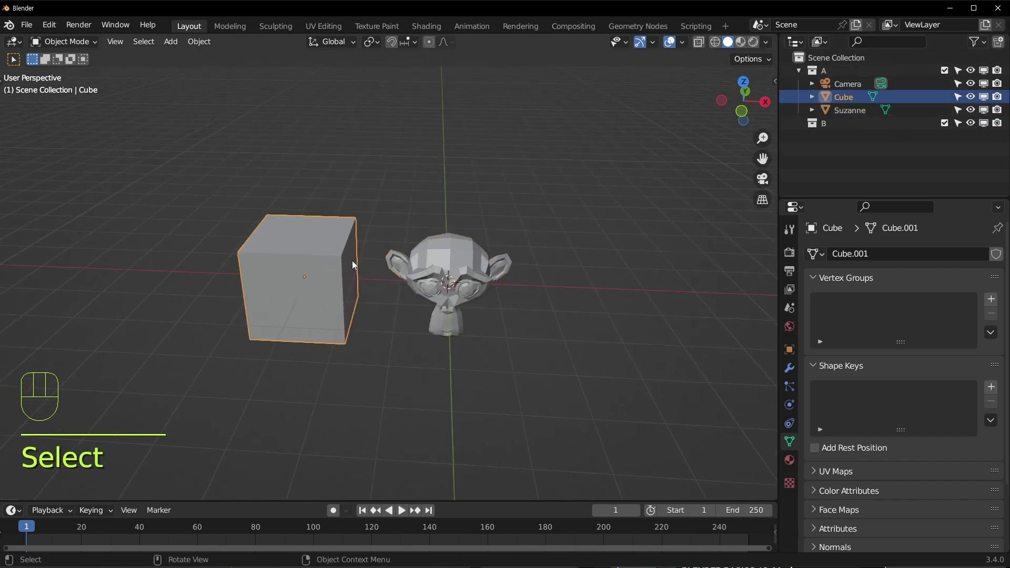
pyautogui.press('m')
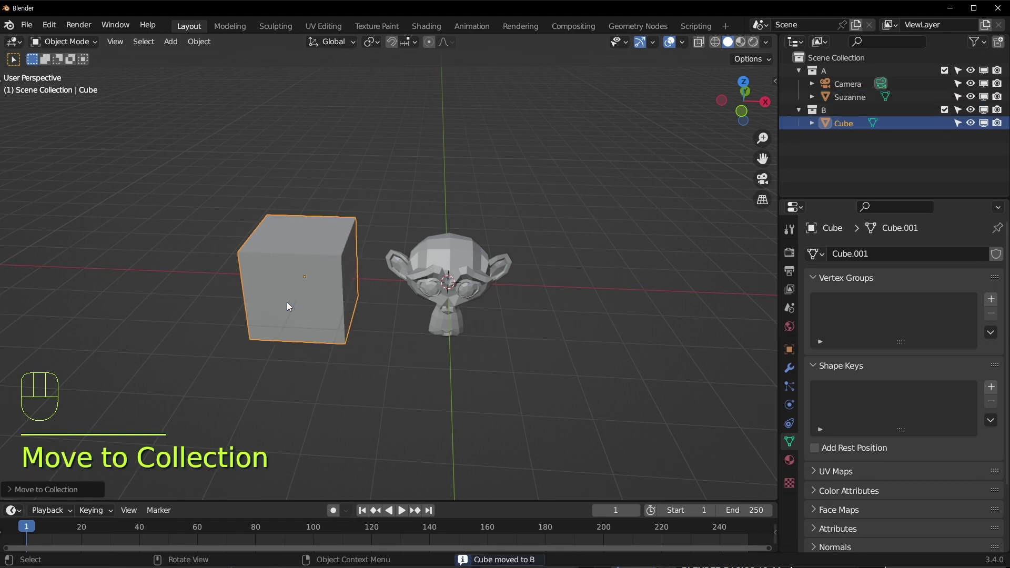
pyautogui.moveTo(601, 266); pyautogui.dragTo(532, 269)
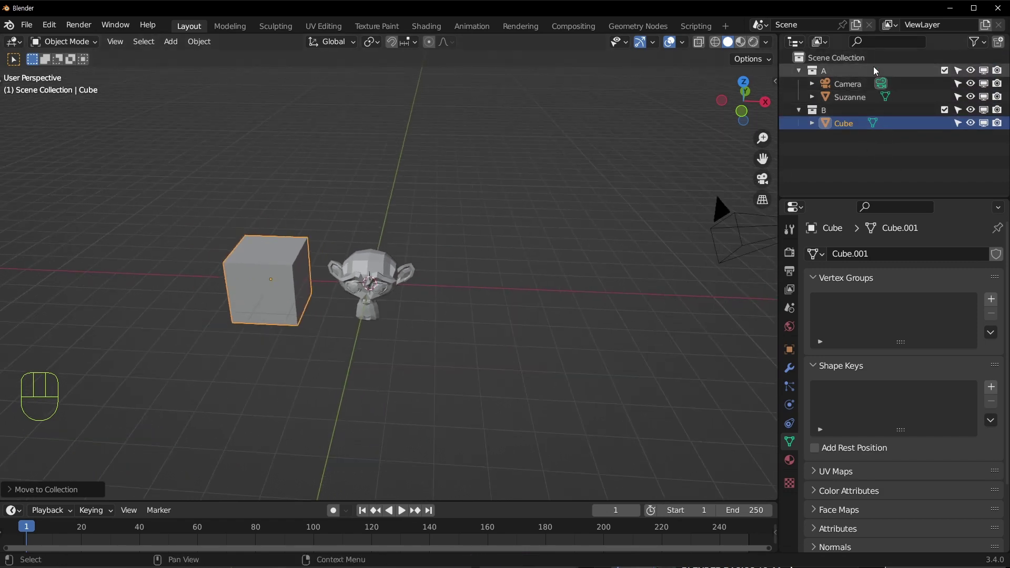
pyautogui.click(509, 269)
# Select Suzanne in the outliner while the cube stays hidden with collection B
pyautogui.click(850, 97)
pyautogui.click(851, 93)
pyautogui.click(844, 107)
pyautogui.click(974, 112)
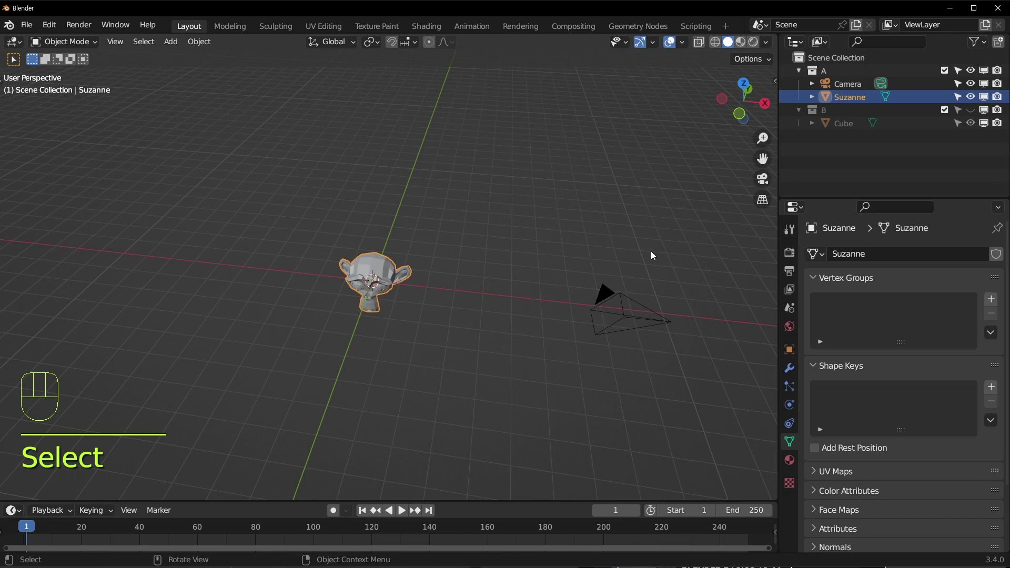
# Toggle the eye icons of A and B so both collections are visible again
pyautogui.middleClick(644, 254)
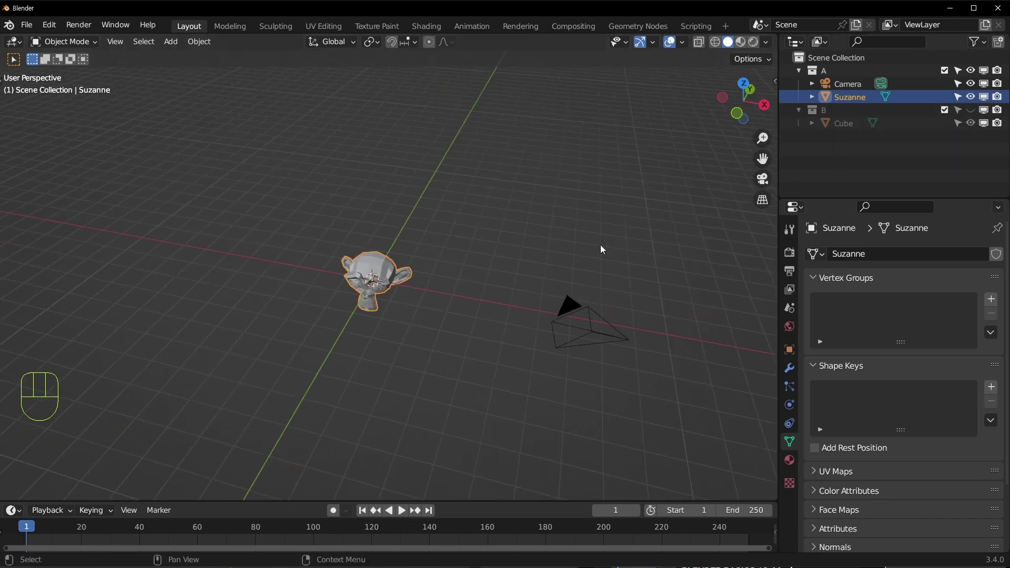
pyautogui.middleClick(493, 293)
pyautogui.middleClick(522, 285)
pyautogui.middleClick(721, 160)
pyautogui.middleClick(616, 231)
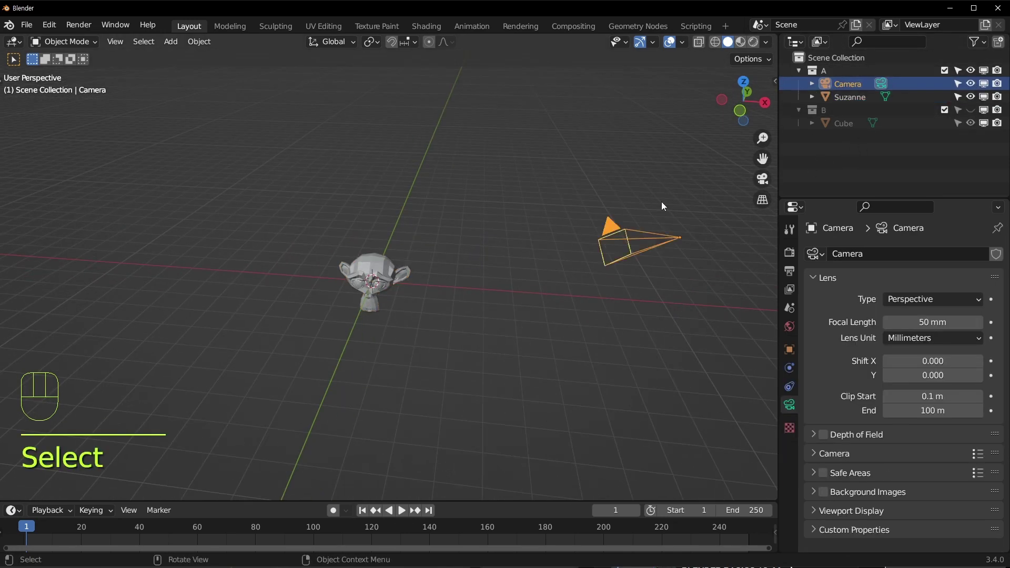
pyautogui.moveTo(650, 236); pyautogui.dragTo(613, 248)
pyautogui.click(973, 71)
pyautogui.click(972, 112)
pyautogui.moveTo(355, 340); pyautogui.dragTo(419, 321)
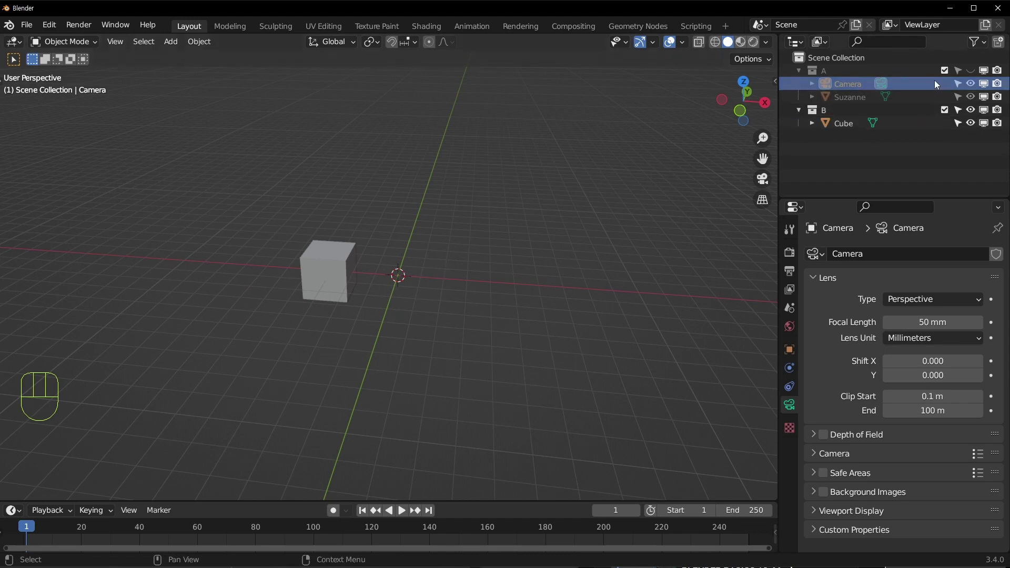
pyautogui.click(974, 73)
# Select the Camera and orbit the view to see it before linking with Ctrl+L
pyautogui.click(839, 85)
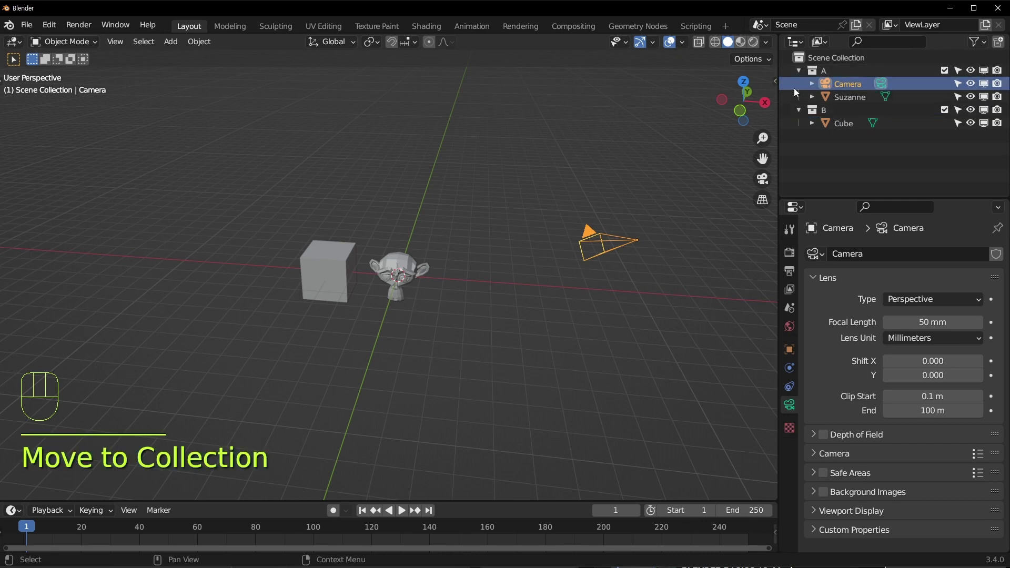
pyautogui.moveTo(567, 201); pyautogui.dragTo(489, 250)
pyautogui.moveTo(450, 342); pyautogui.dragTo(477, 310)
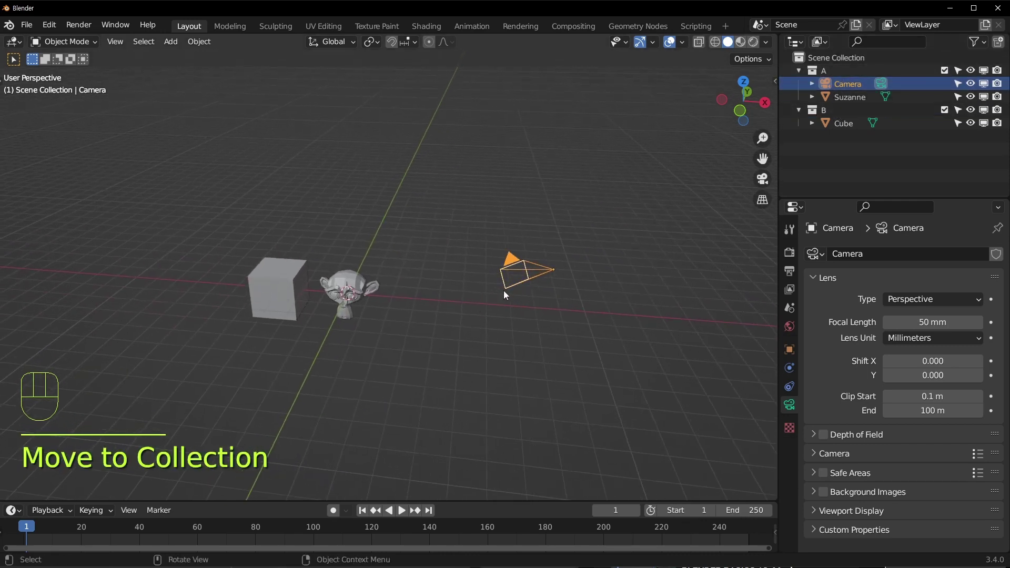
# Link the camera into collection B via Shift+M so B holds Camera and Cube
pyautogui.press('shift+m')
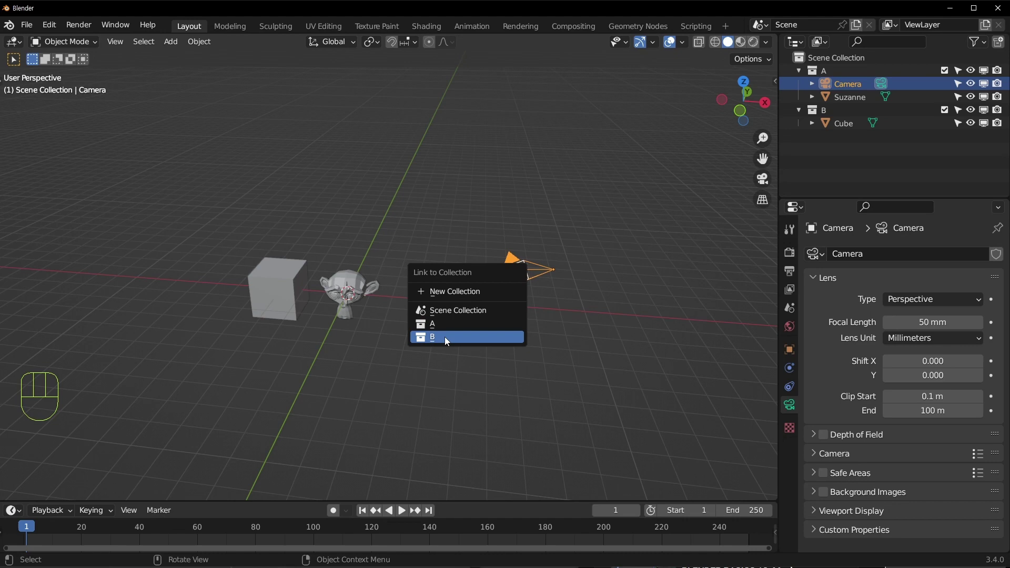
pyautogui.click(515, 238)
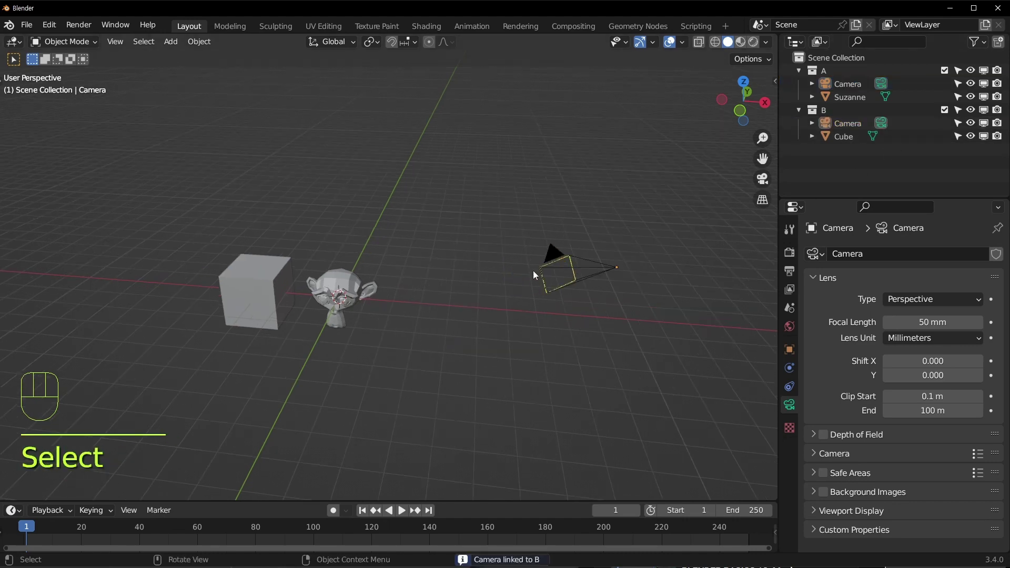
pyautogui.click(832, 72)
pyautogui.click(867, 120)
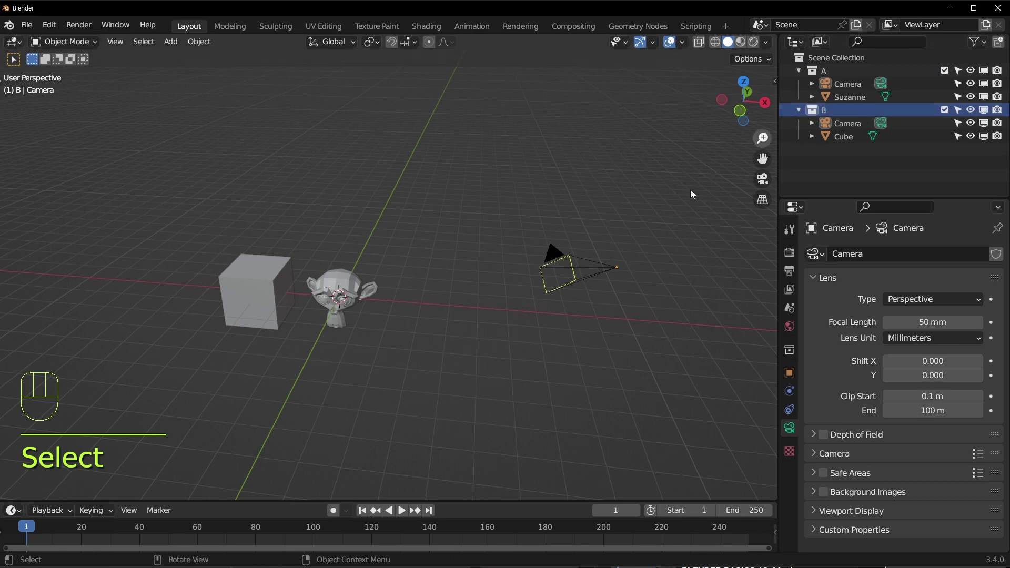
# Hide collection B in the Outliner and select Suzanne in the viewport
pyautogui.click(978, 113)
pyautogui.click(339, 248)
pyautogui.click(321, 318)
pyautogui.moveTo(564, 294); pyautogui.dragTo(522, 293)
# Hide collection A and show B, keeping the linked camera visible, with the Cube selected
pyautogui.press('KP_0')
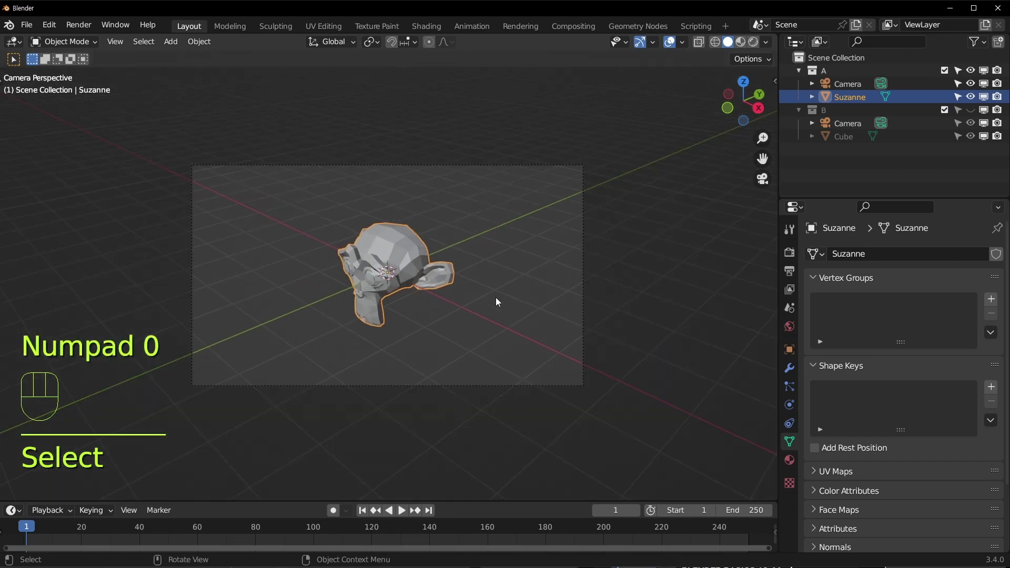
pyautogui.click(975, 69)
pyautogui.click(972, 111)
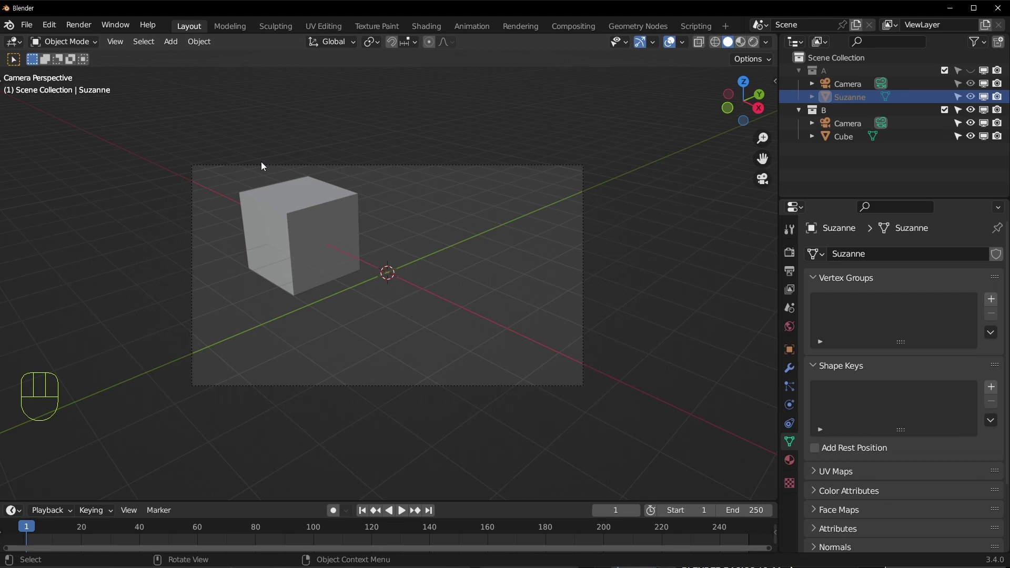
pyautogui.click(309, 264)
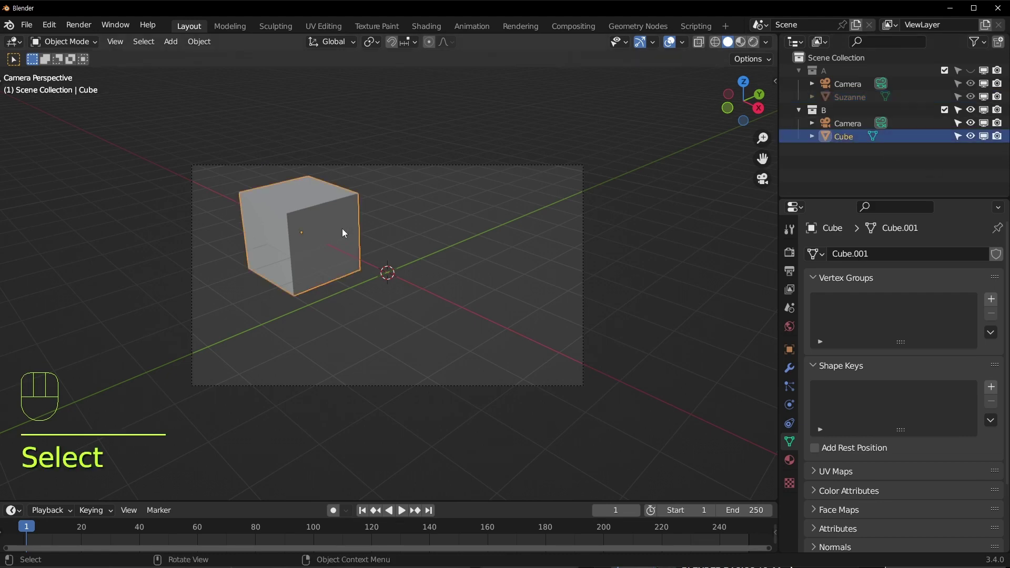
pyautogui.moveTo(431, 277); pyautogui.dragTo(498, 272)
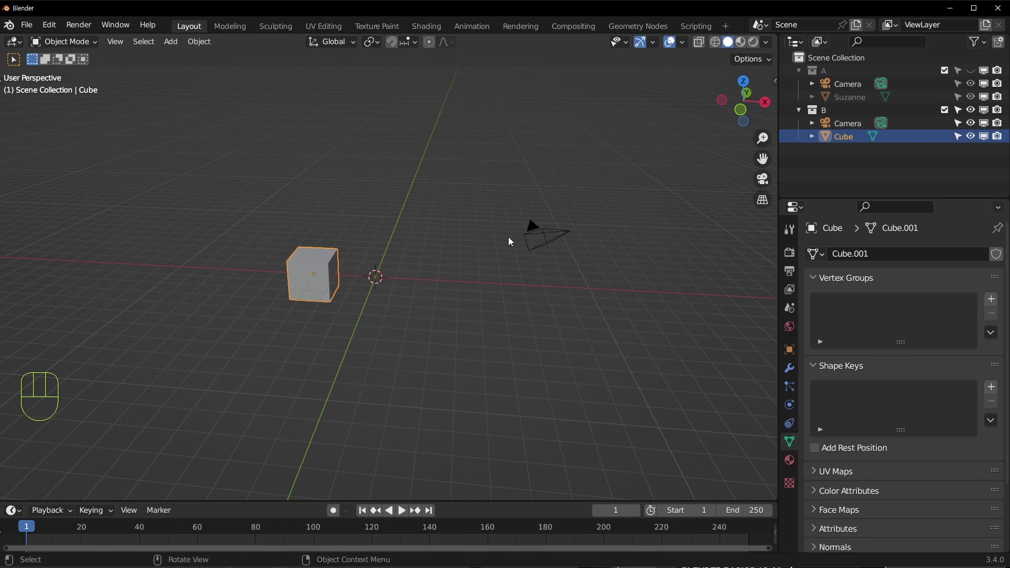
pyautogui.click(552, 245)
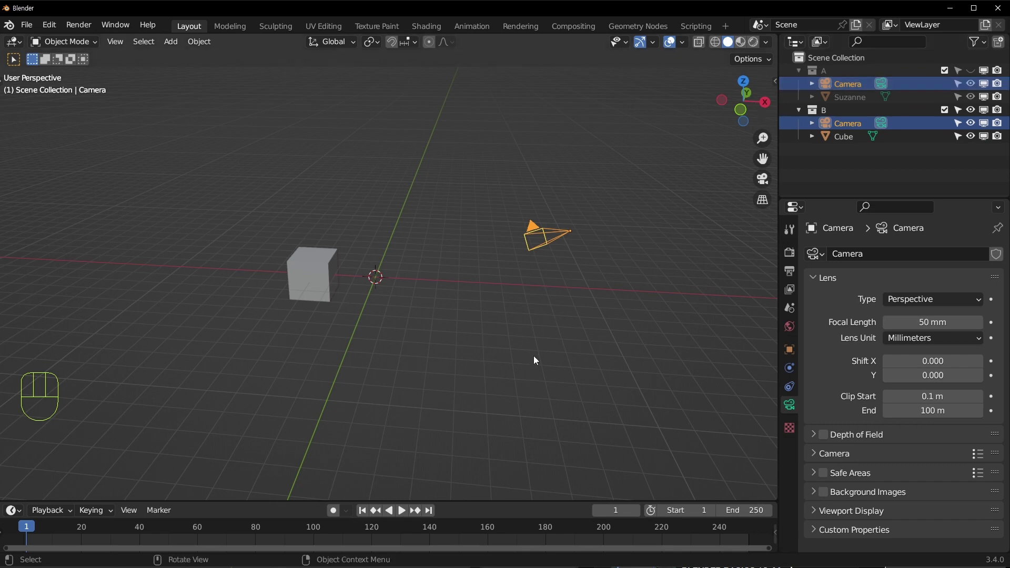
pyautogui.click(989, 72)
pyautogui.click(989, 72)
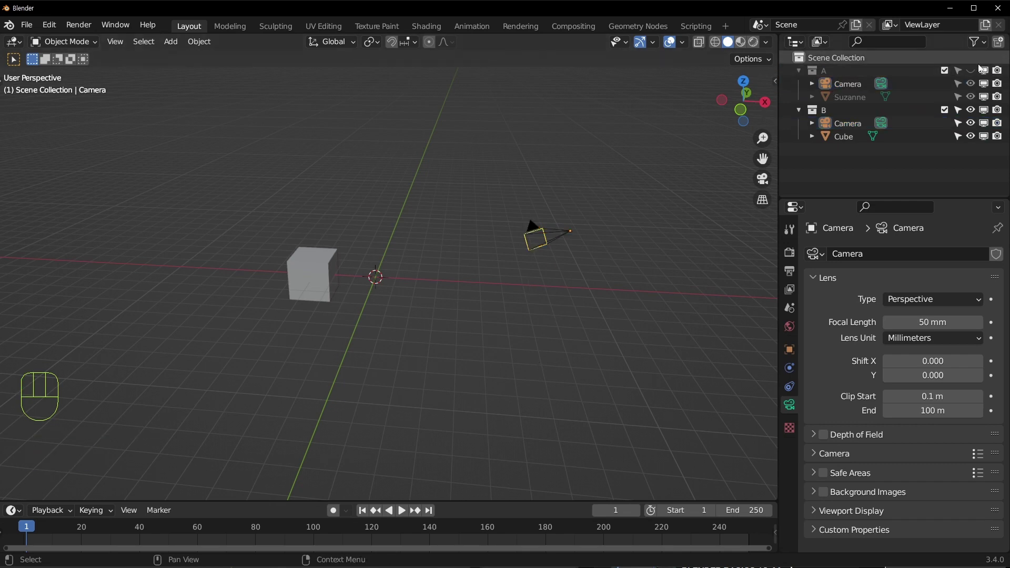
pyautogui.click(1001, 76)
pyautogui.click(987, 73)
pyautogui.doubleClick(997, 74)
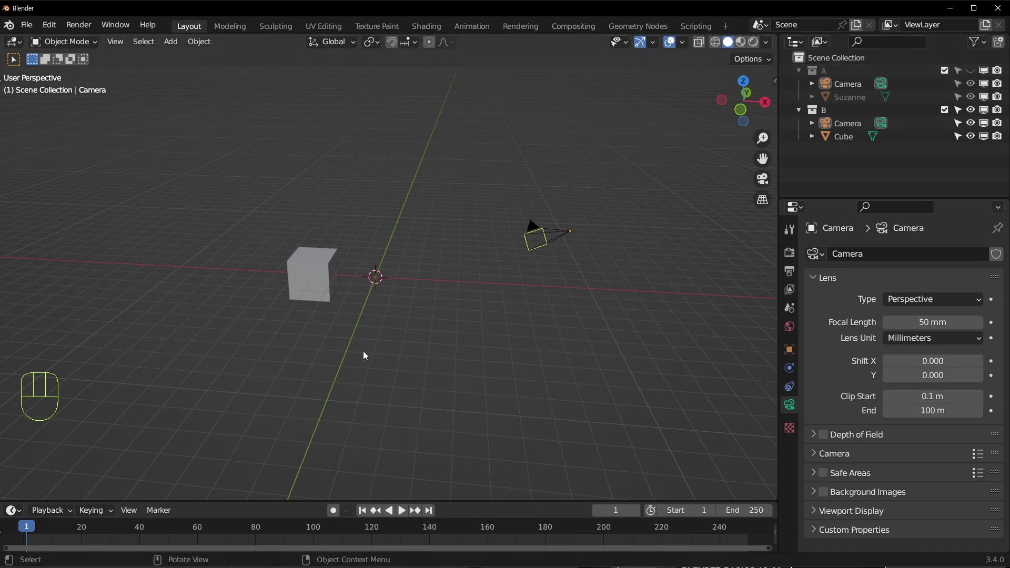
pyautogui.moveTo(478, 321); pyautogui.dragTo(429, 317)
pyautogui.middleClick(368, 309)
# Add an Ico Sphere, move it into a new collection C, and show collection A again
pyautogui.click(412, 314)
pyautogui.press('m')
pyautogui.press('shift+a')
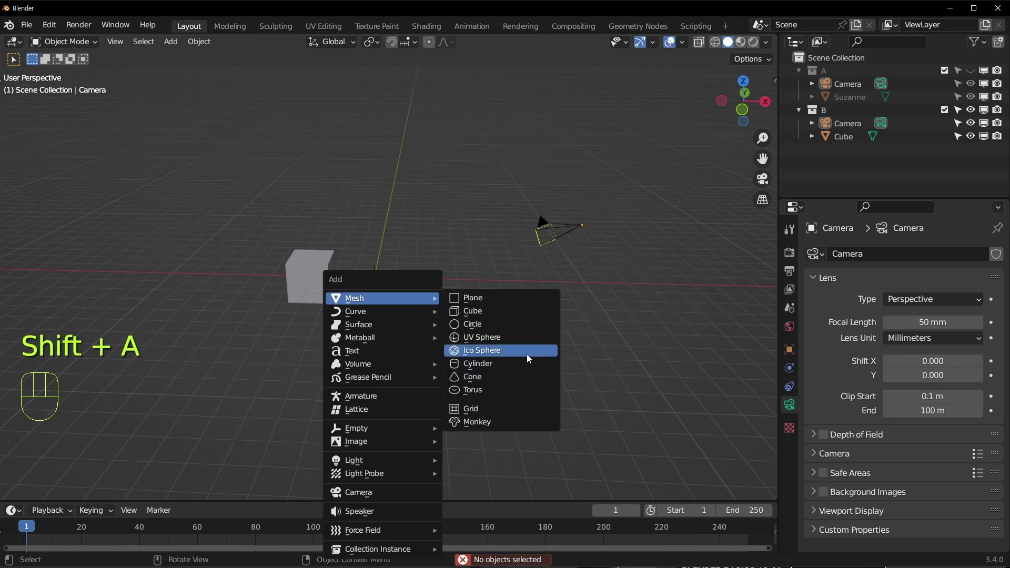
pyautogui.press('m')
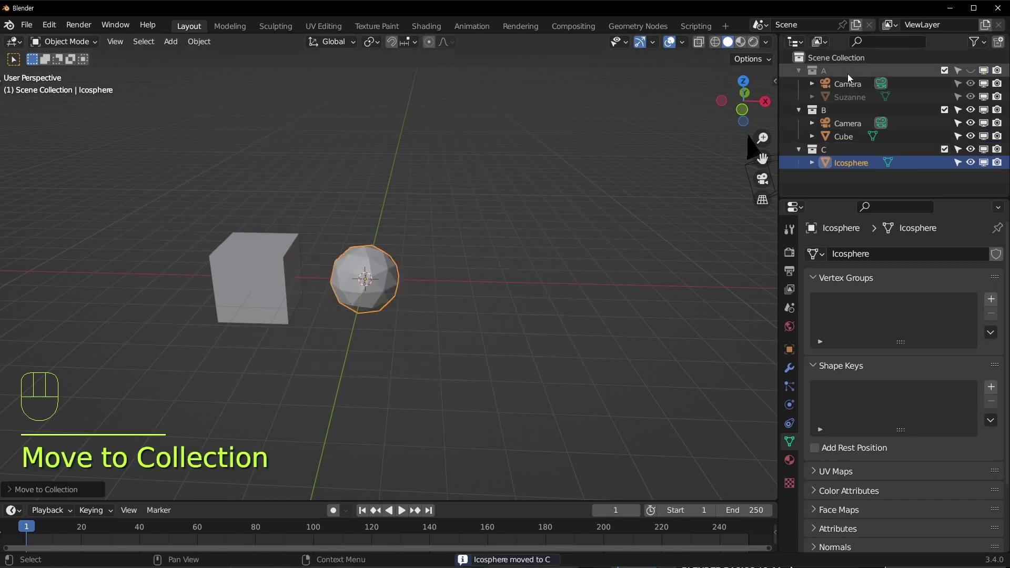
pyautogui.click(976, 72)
# Move the icosphere to the right of Suzanne with all collections visible
pyautogui.middleClick(408, 292)
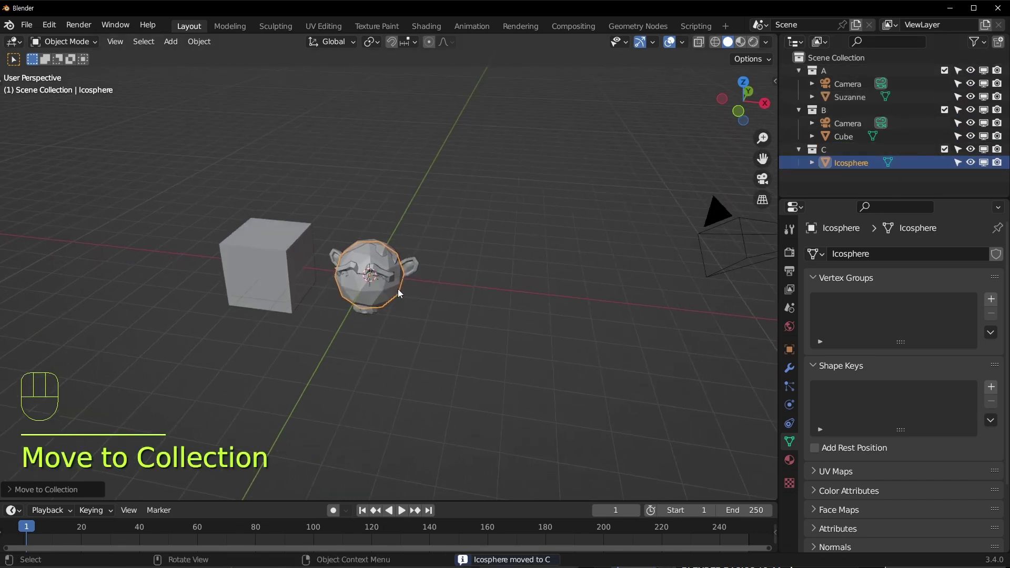
pyautogui.click(487, 377)
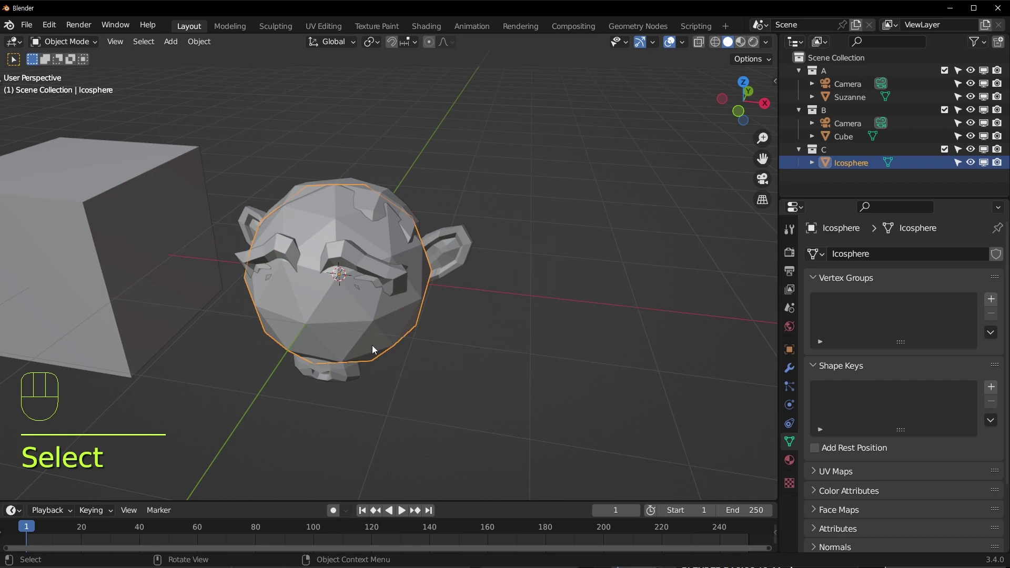
pyautogui.click(975, 74)
pyautogui.click(974, 75)
pyautogui.middleClick(390, 348)
pyautogui.click(382, 360)
pyautogui.press('g')
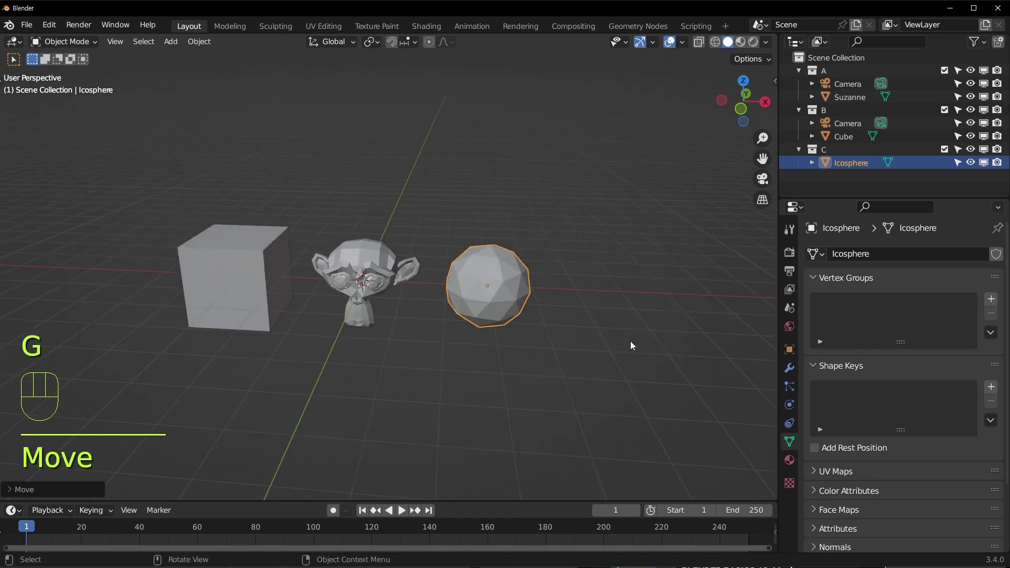
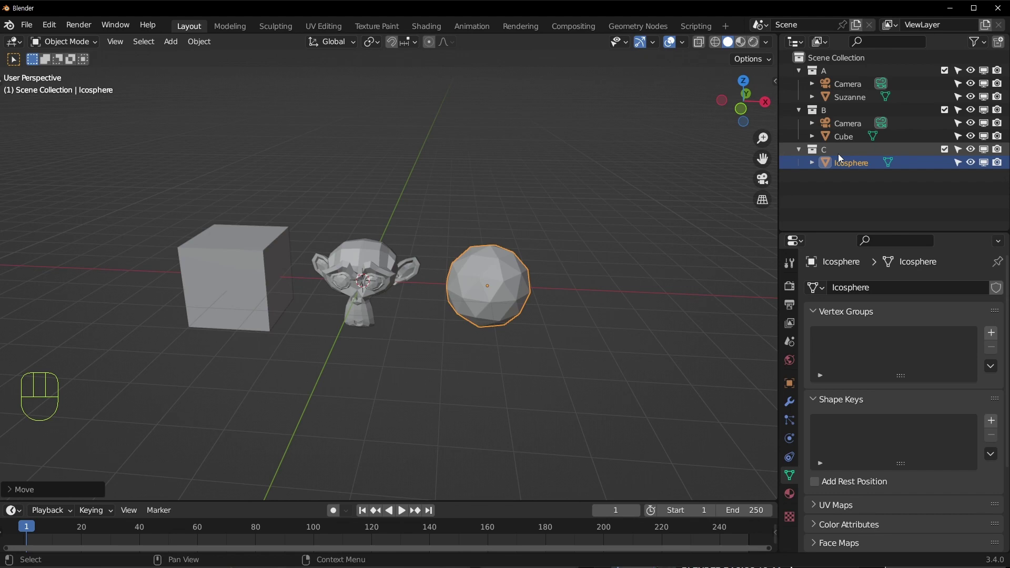
# Switch off collection C's visibility toggles so the icosphere no longer shows
pyautogui.click(963, 156)
pyautogui.click(976, 153)
pyautogui.click(990, 155)
pyautogui.click(1001, 153)
pyautogui.click(489, 282)
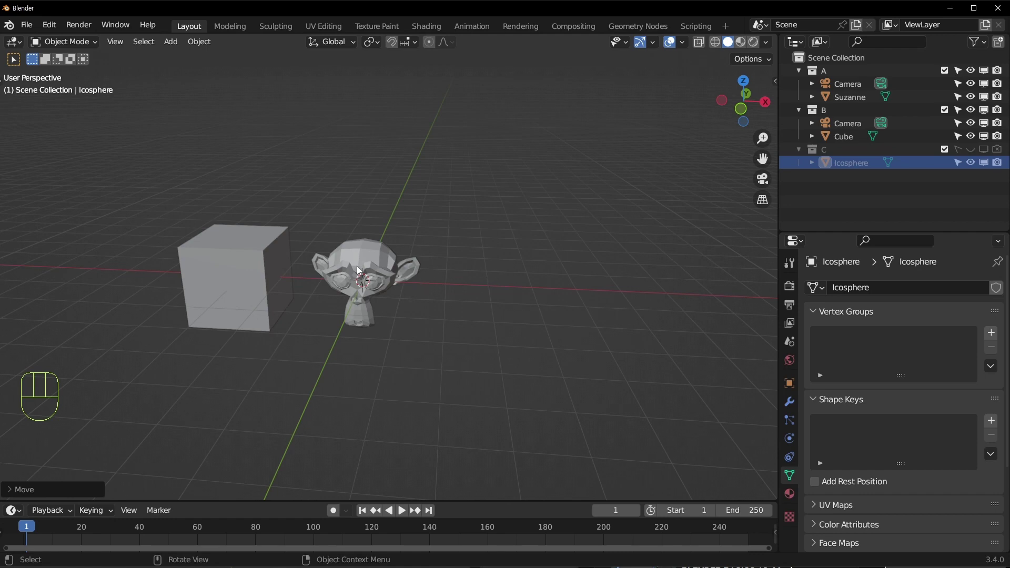
# Drag Suzanne into collection C, then undo so she stays in A
pyautogui.click(360, 271)
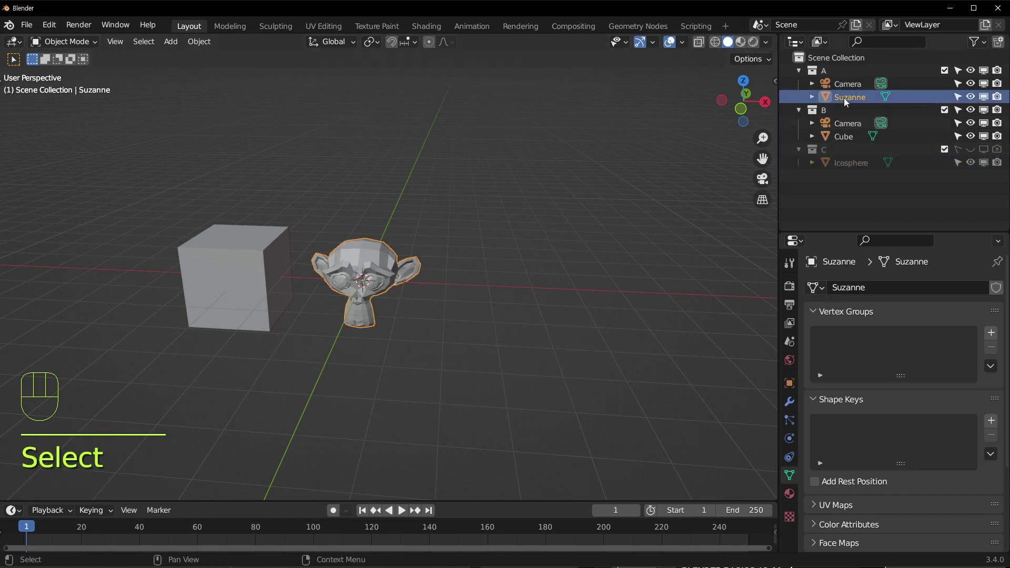
pyautogui.click(854, 111)
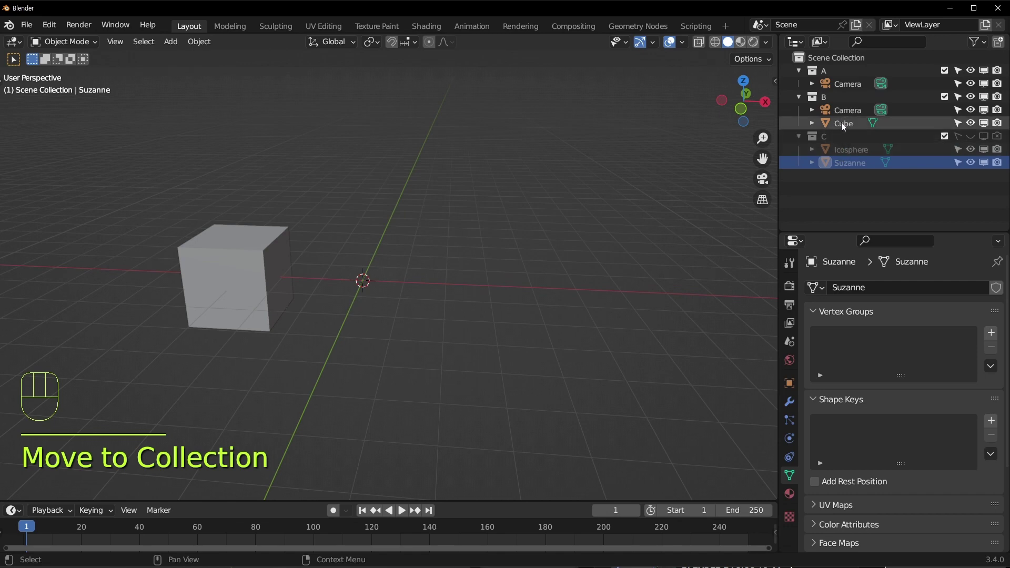
pyautogui.press('ctrl+z')
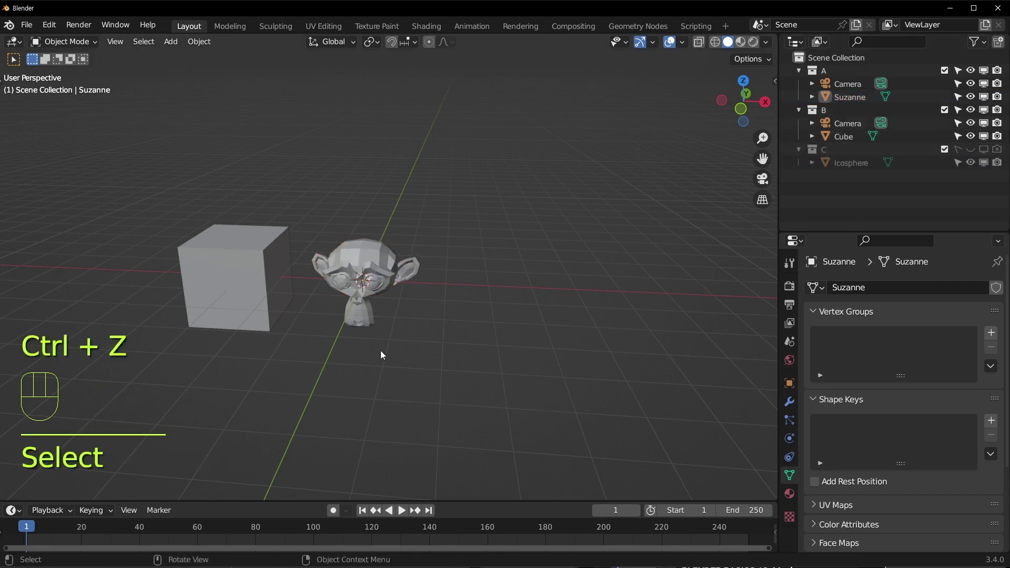